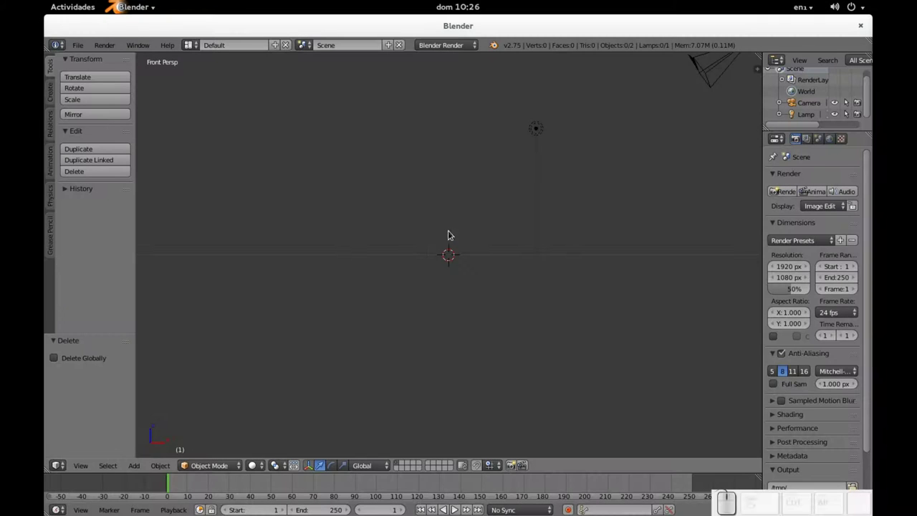
# Add a cube via Shift+A and move it straight up along Z to about Z 1.
pyautogui.moveTo(451, 182); pyautogui.dragTo(450, 275)
pyautogui.scroll(3)
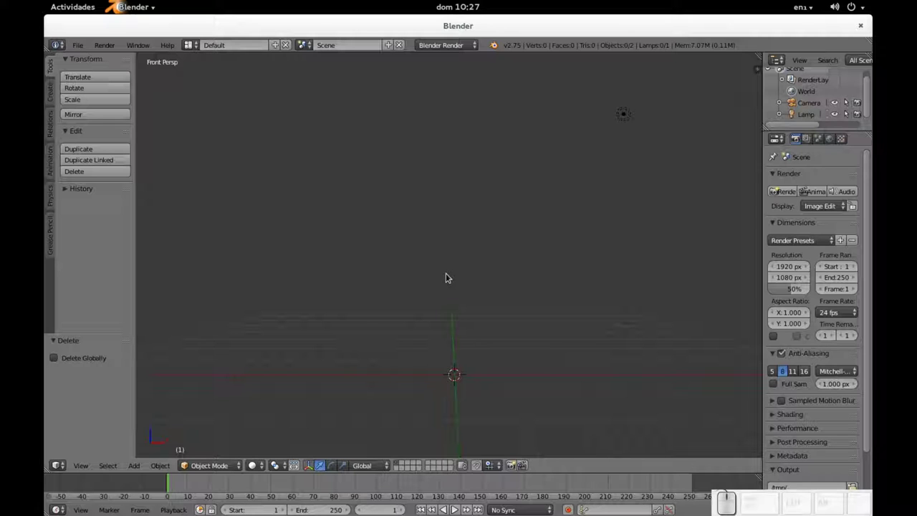
pyautogui.press('shift+a')
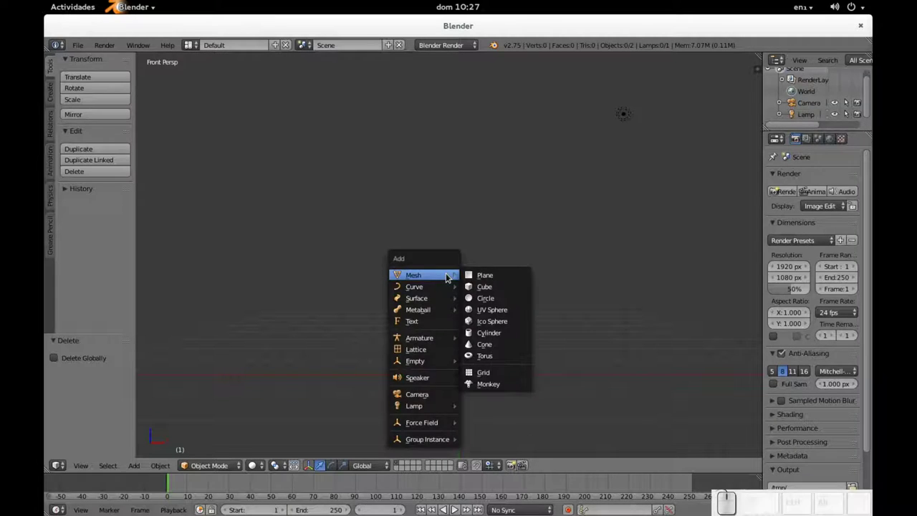
pyautogui.click(492, 287)
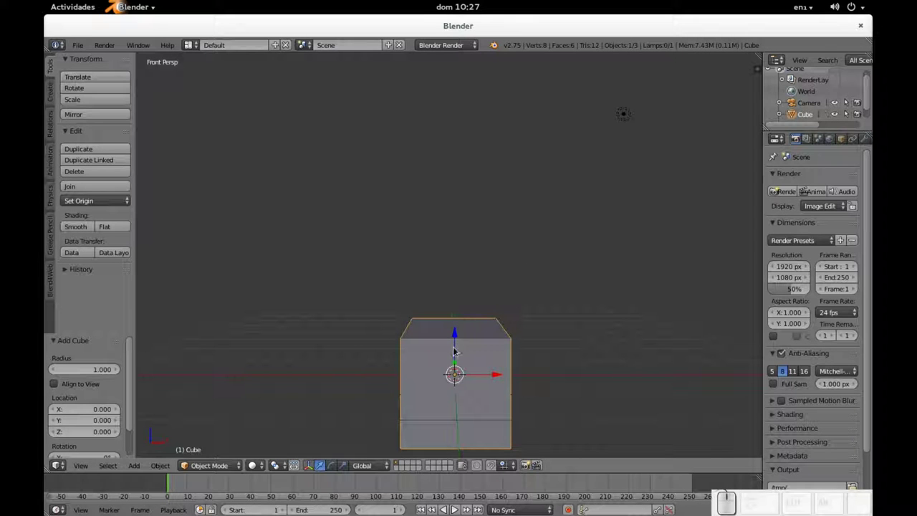
pyautogui.moveTo(457, 348); pyautogui.dragTo(462, 195)
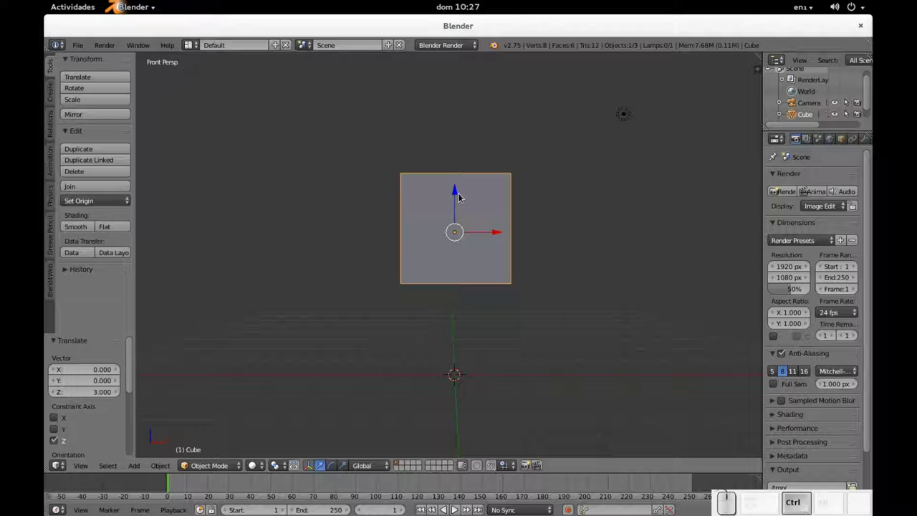
pyautogui.moveTo(456, 194); pyautogui.dragTo(456, 161)
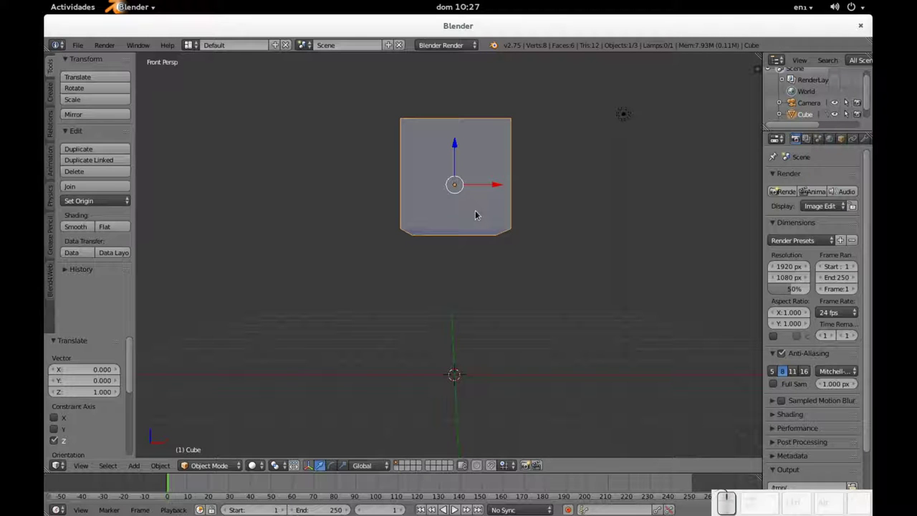
# Subdivide the whole cube mesh in Edit Mode with Number of Cuts set to 10.
pyautogui.press('Tab')
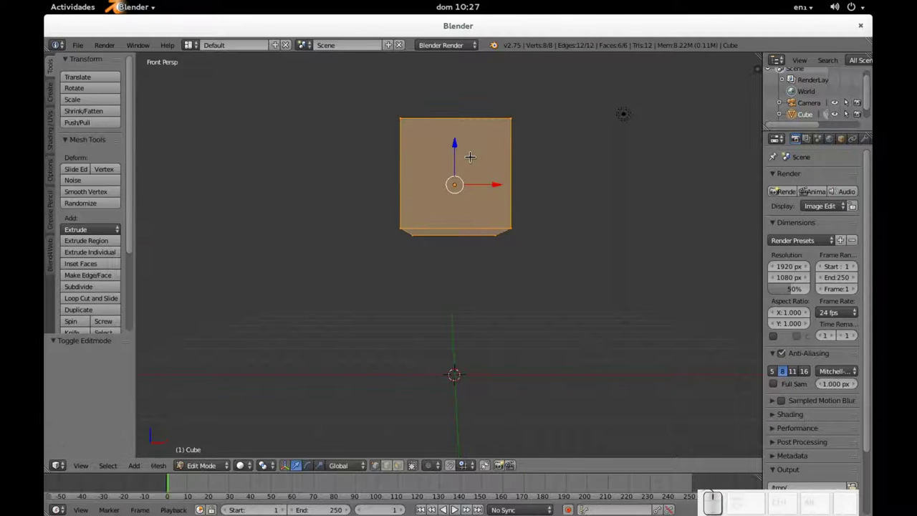
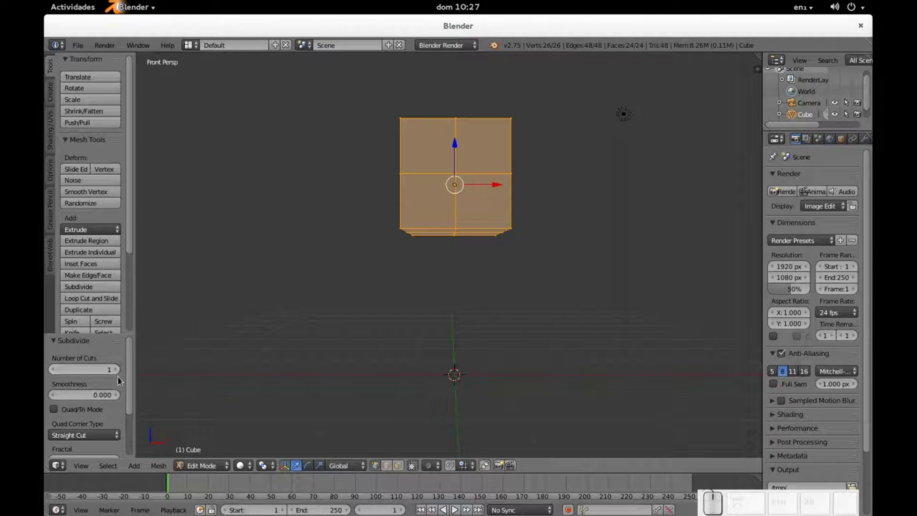
pyautogui.click(116, 371)
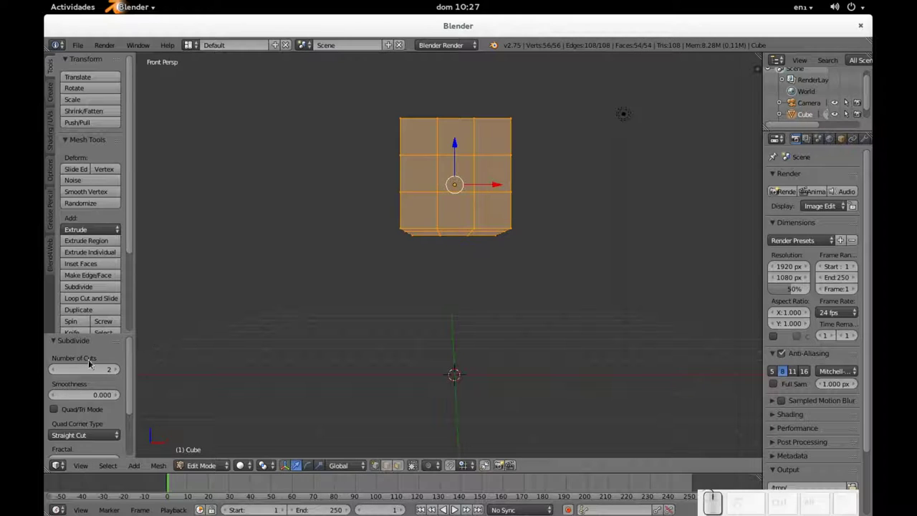
pyautogui.click(92, 378)
pyautogui.click(92, 369)
pyautogui.press('KP_1')
pyautogui.press('KP_0')
pyautogui.press('KP_Enter')
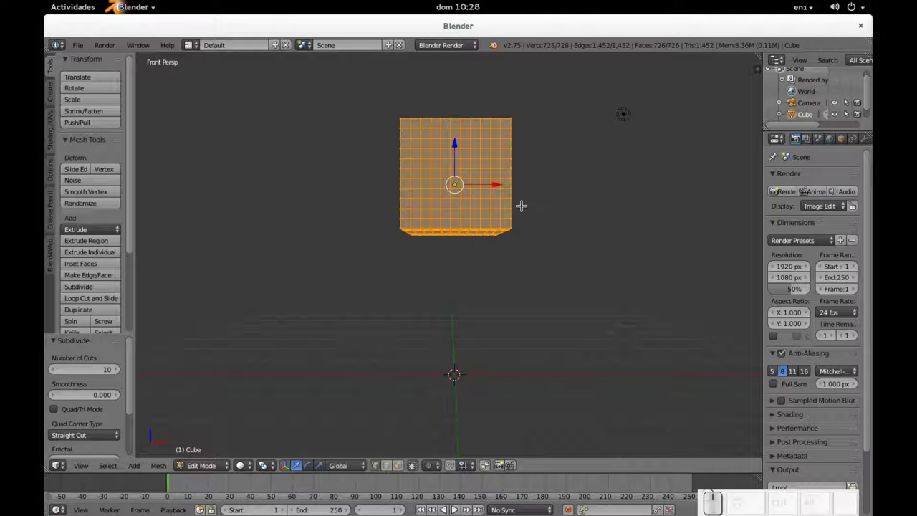
# Scale the cube up on X and Z only, keeping its Y thickness fixed, to about 2.2.
pyautogui.press('s')
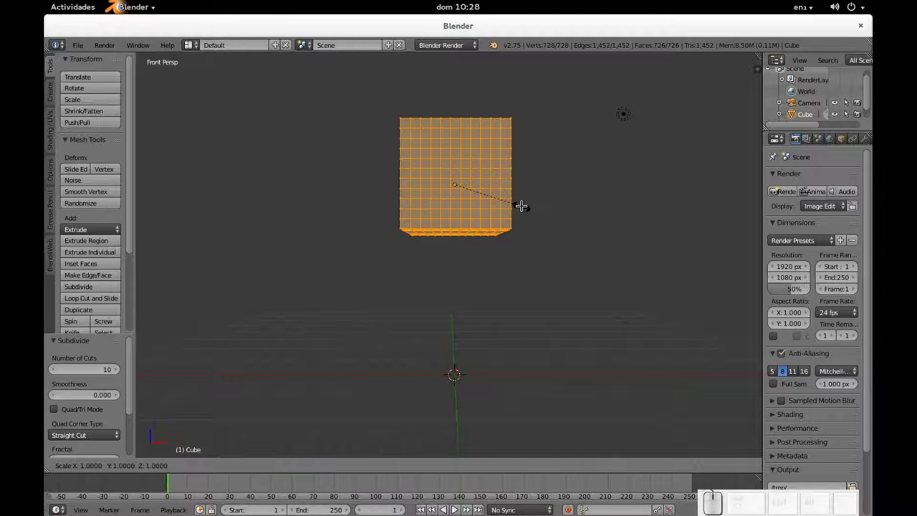
pyautogui.press('shift+y')
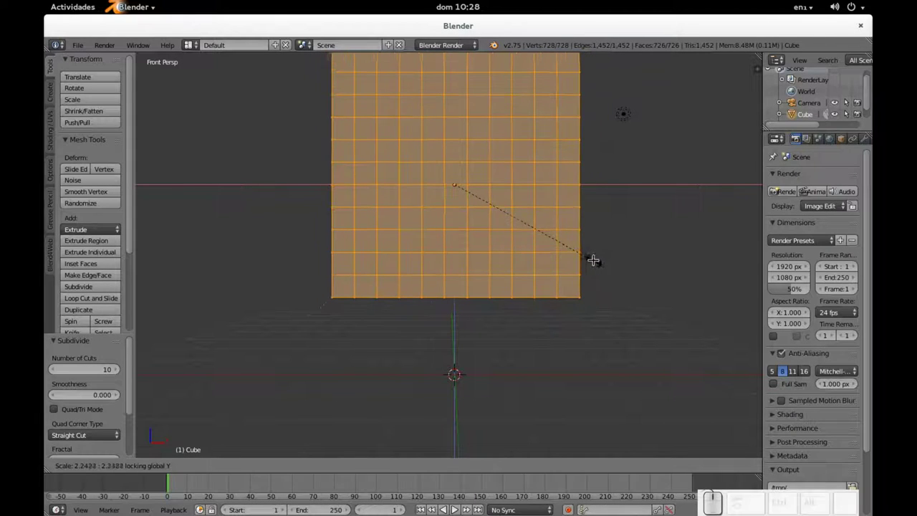
# Confirm the scale, lower the wall one unit on Z, and align the camera to the current view.
pyautogui.click(593, 254)
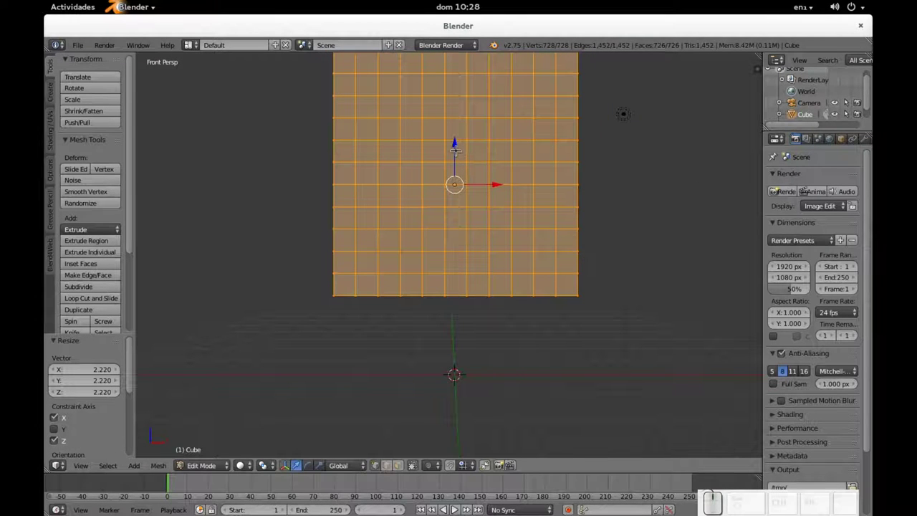
pyautogui.moveTo(456, 142); pyautogui.dragTo(456, 180)
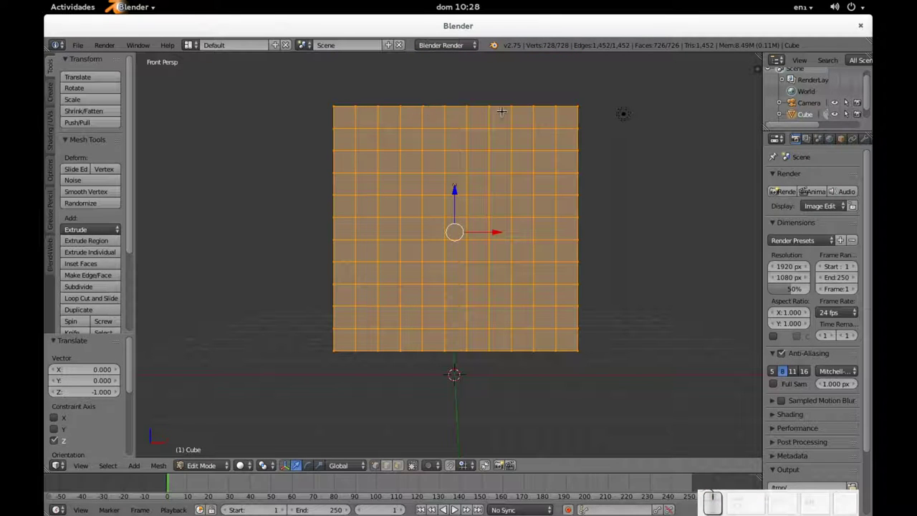
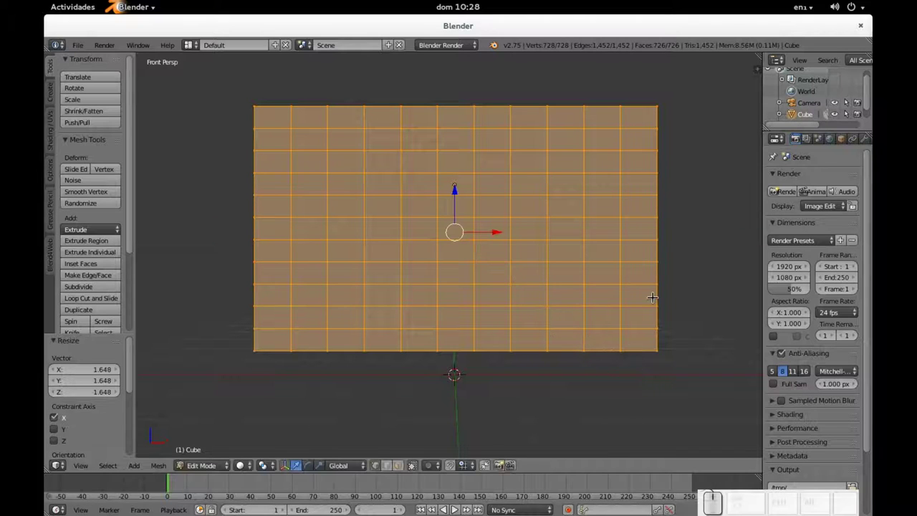
pyautogui.press('ctrl+alt+KP_0')
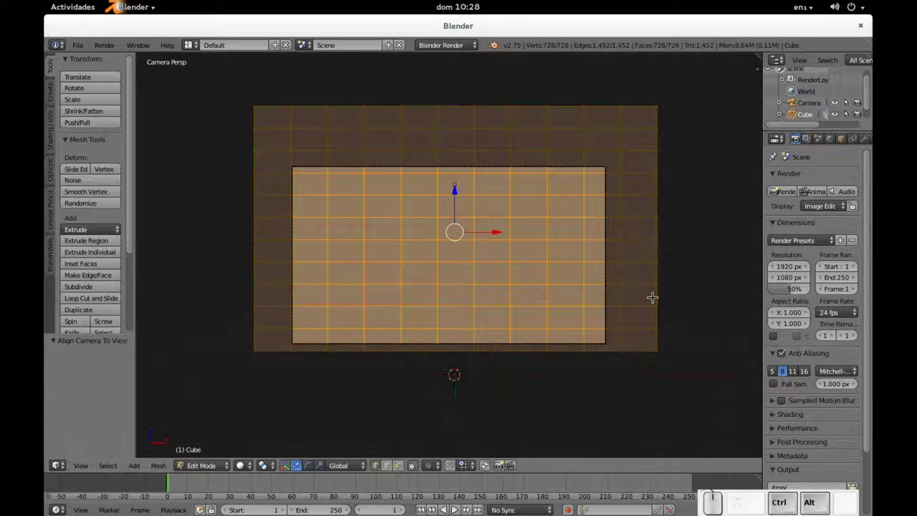
# Select the camera in Object Mode and dolly it back twice along its own viewing axis.
pyautogui.press('Tab')
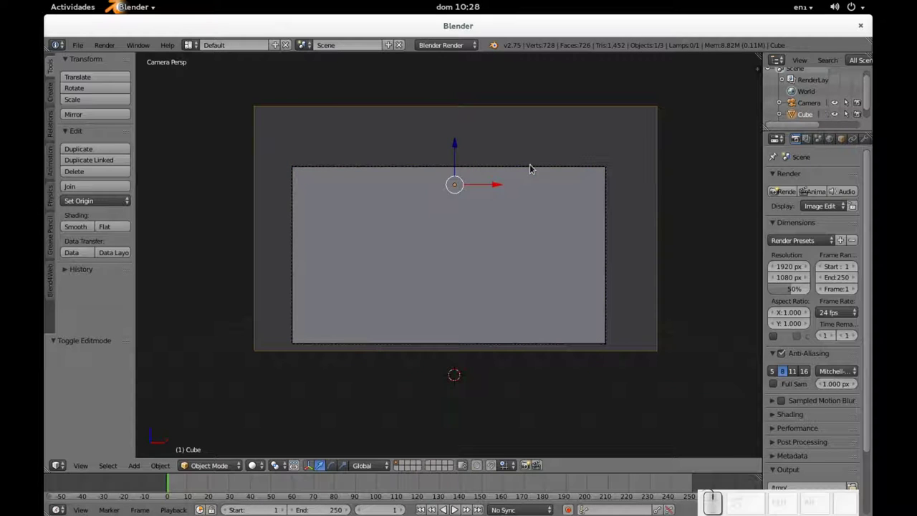
pyautogui.rightClick(536, 168)
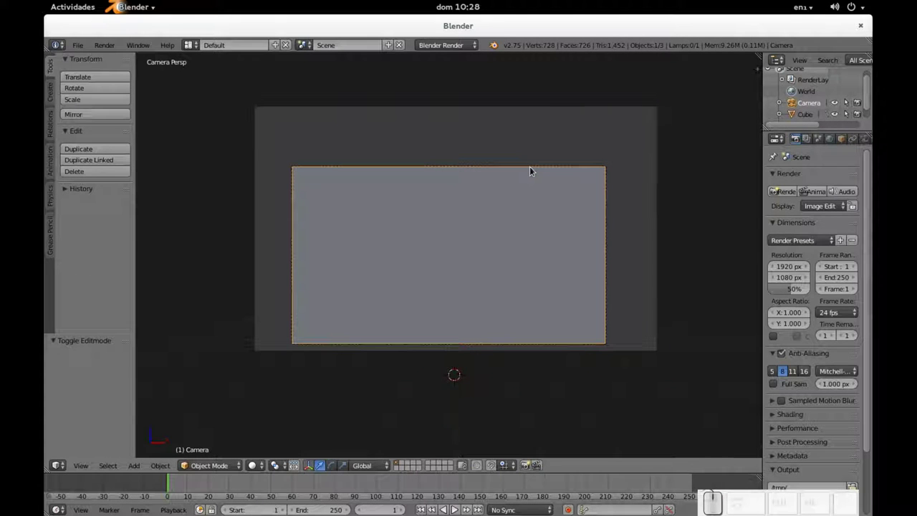
pyautogui.press('g')
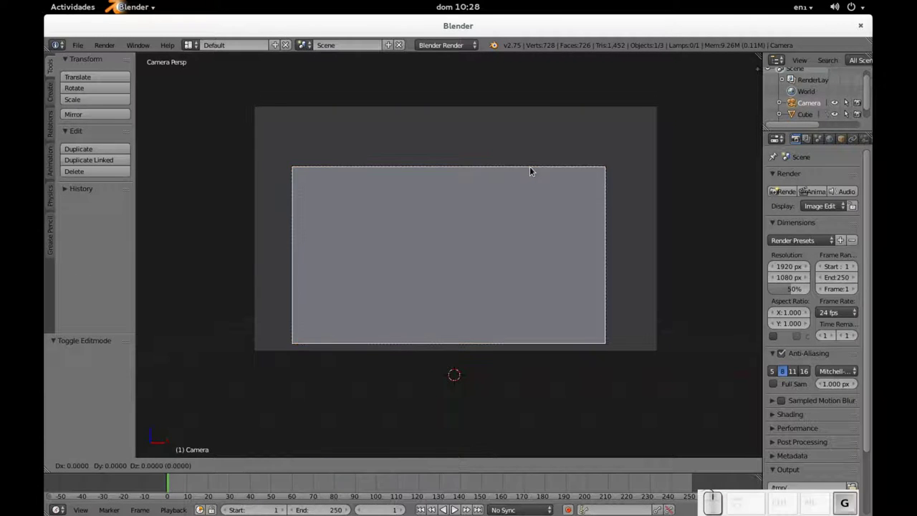
pyautogui.middleClick(536, 168)
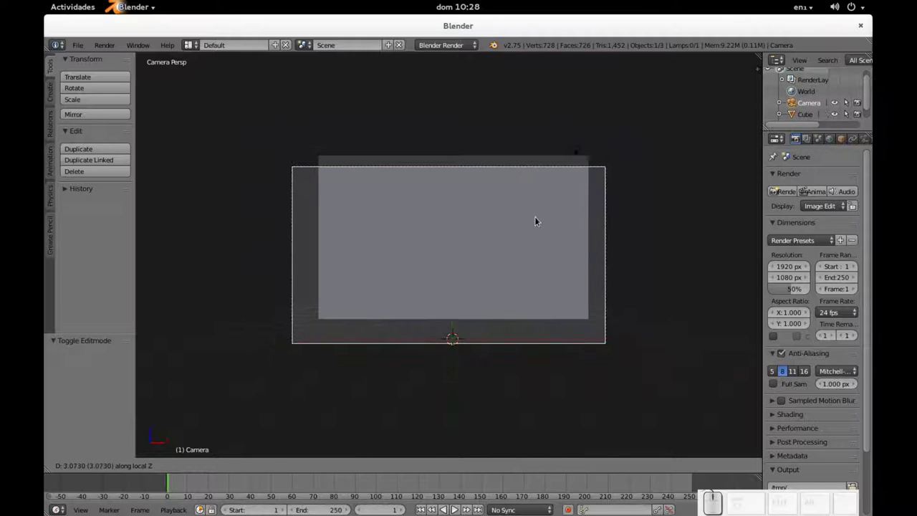
pyautogui.click(541, 218)
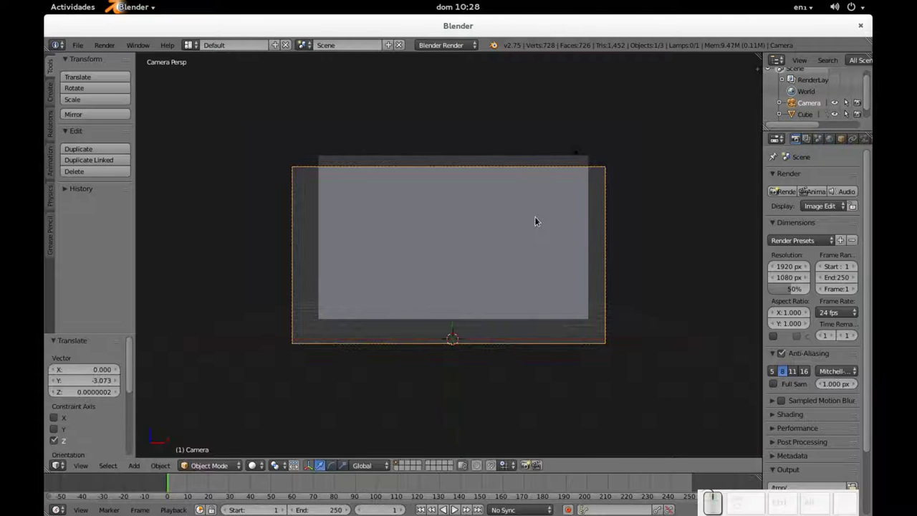
pyautogui.press('g')
pyautogui.middleClick(541, 219)
pyautogui.click(544, 254)
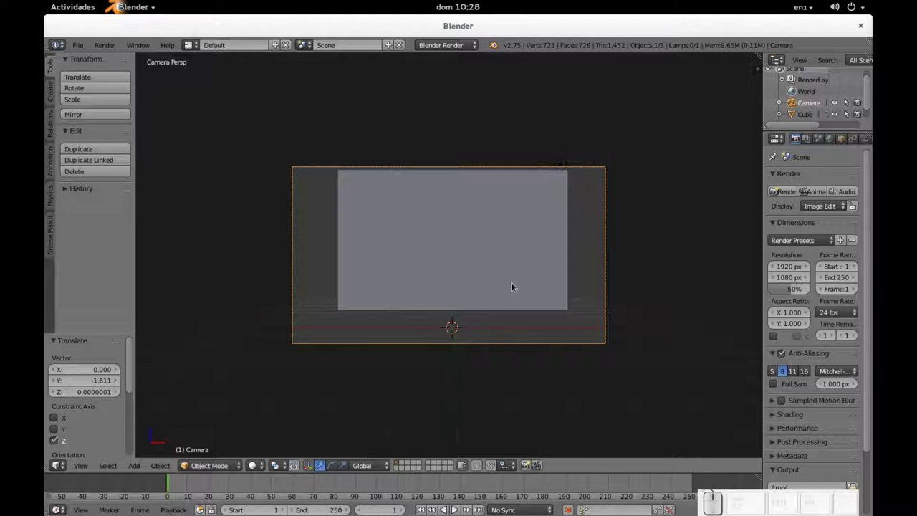
# Tilt the camera with trackball rotate and dolly once more so the wall fills the frame.
pyautogui.press('r')
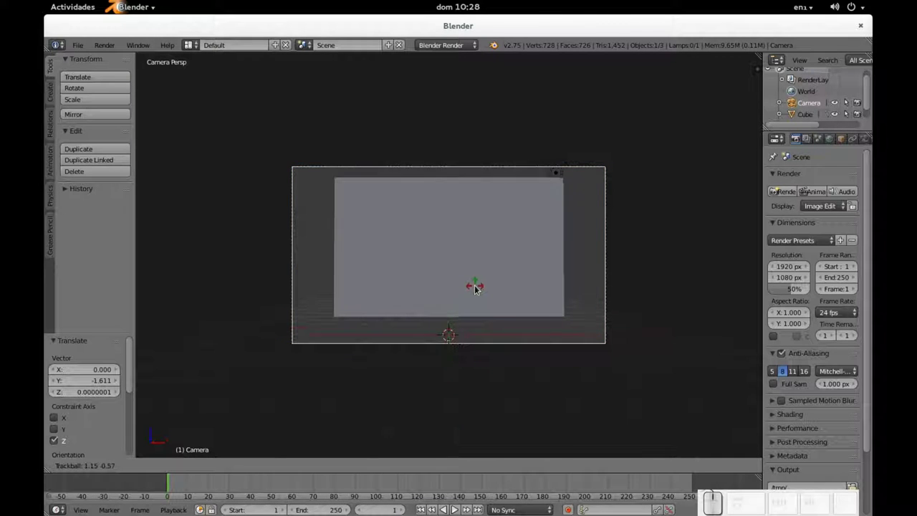
pyautogui.click(481, 289)
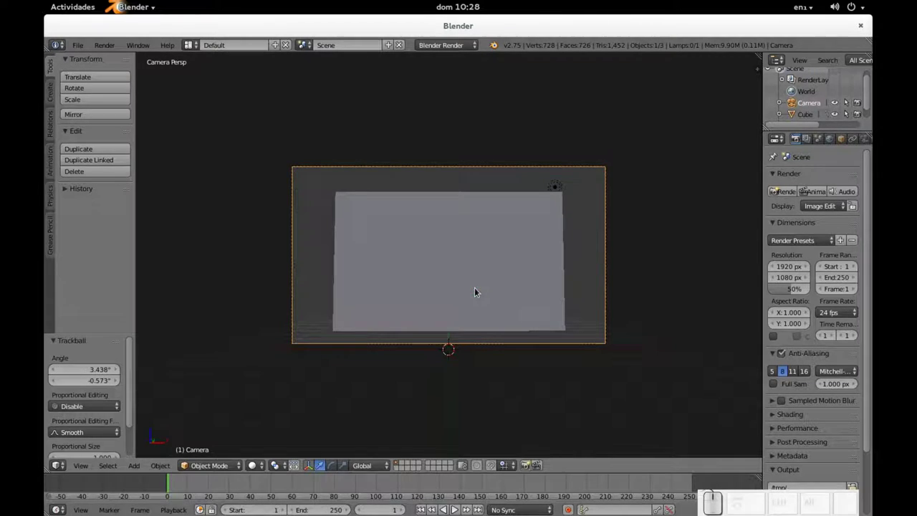
pyautogui.press('g')
pyautogui.middleClick(481, 289)
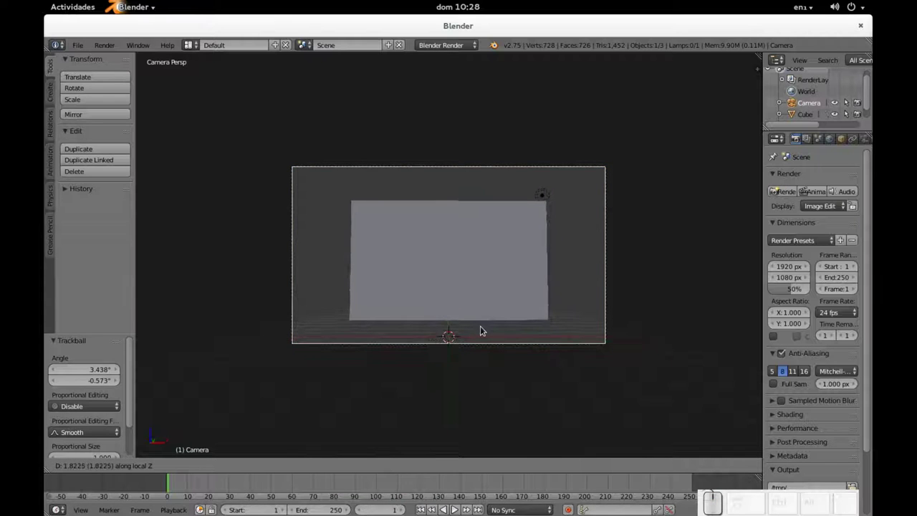
pyautogui.click(487, 328)
pyautogui.scroll(3)
pyautogui.scroll(-3)
pyautogui.middleClick(451, 275)
pyautogui.click(454, 273)
pyautogui.scroll(3)
pyautogui.scroll(-3)
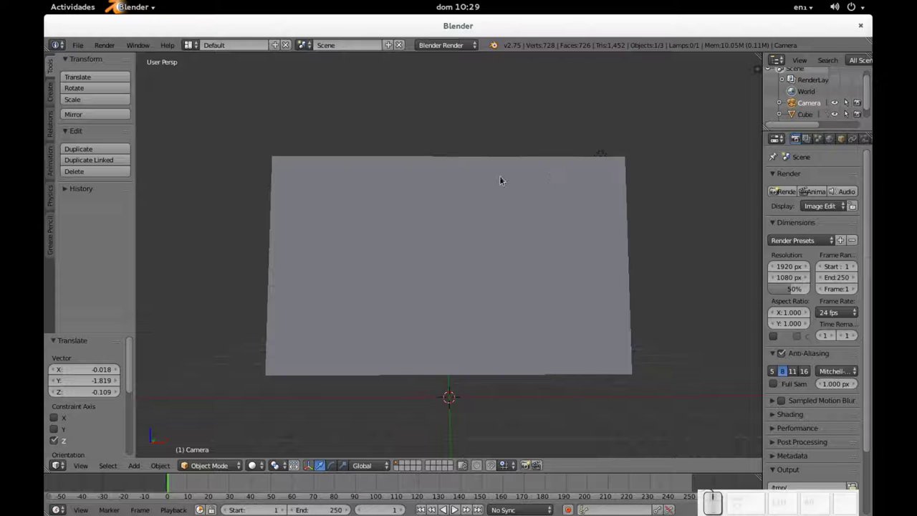
# Select the wall and enter Edit Mode to work on its top edge.
pyautogui.press('Tab')
pyautogui.rightClick(450, 196)
pyautogui.press('Tab')
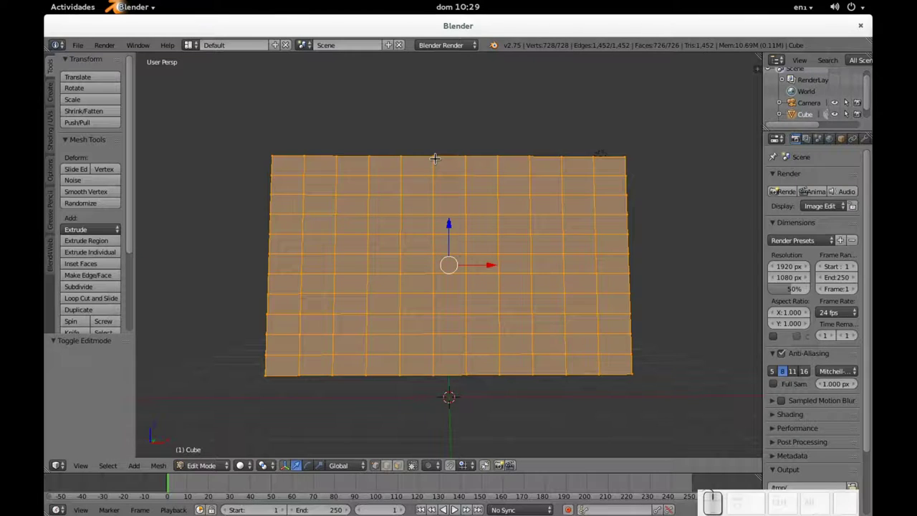
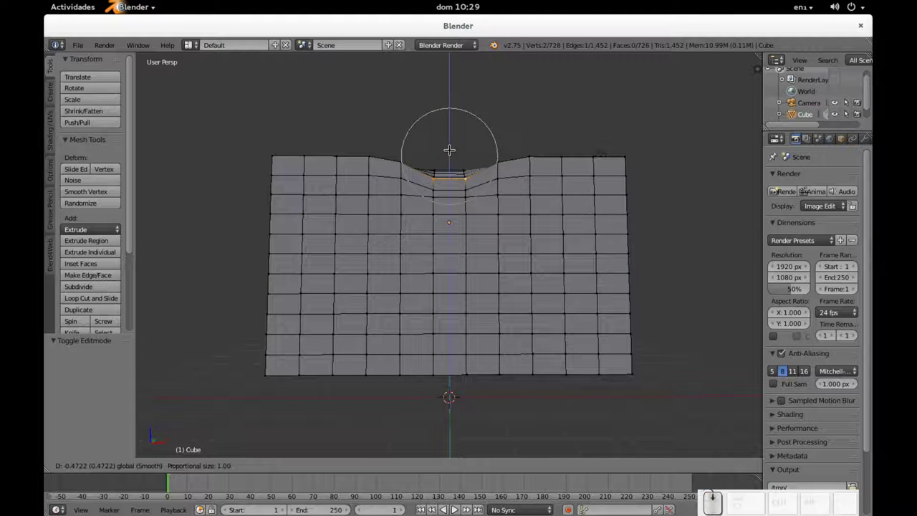
pyautogui.scroll(-3)
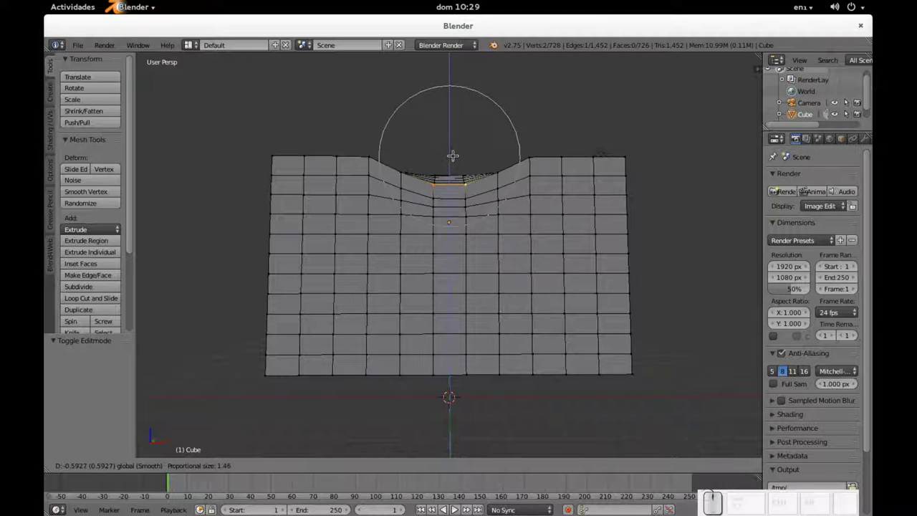
pyautogui.scroll(3)
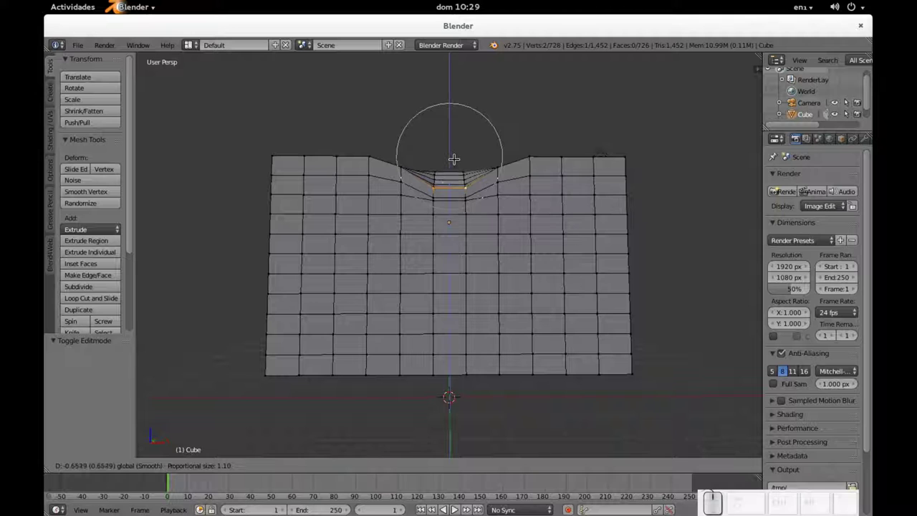
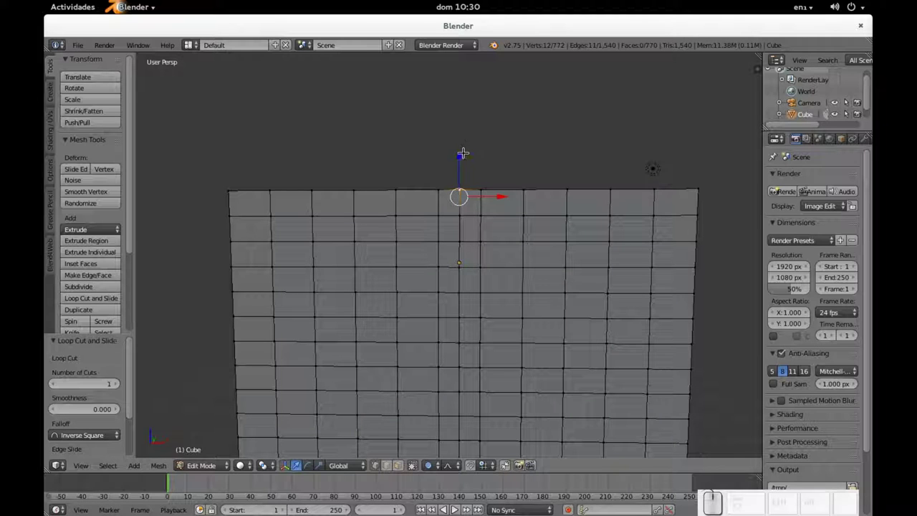
# Drag the top middle vertex down 0.552 along Z to carve a V-shaped notch in the wall.
pyautogui.moveTo(460, 151); pyautogui.dragTo(461, 171)
pyautogui.middleClick(461, 171)
pyautogui.middleClick(461, 177)
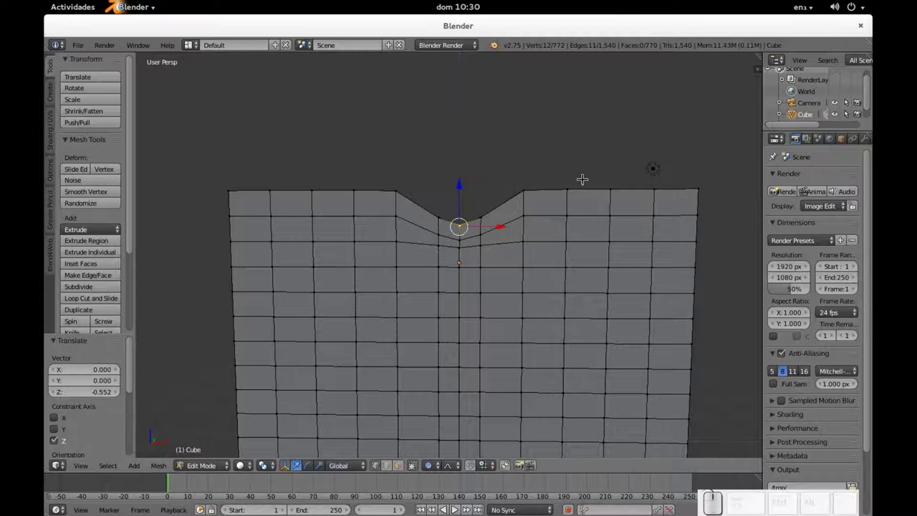
pyautogui.scroll(-3)
pyautogui.scroll(3)
pyautogui.scroll(-3)
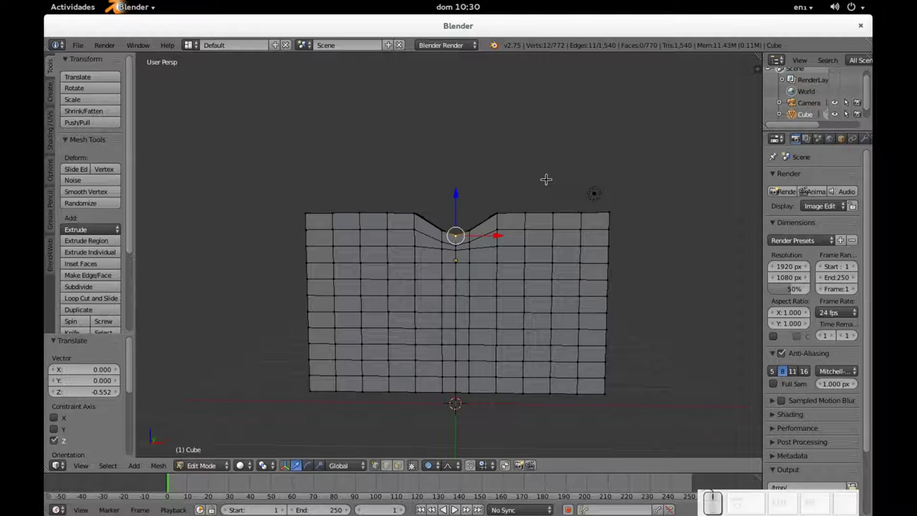
pyautogui.scroll(3)
# Raise the notch vertex 0.310 on Z with proportional falloff so the wall top dips gently.
pyautogui.press('KP_0')
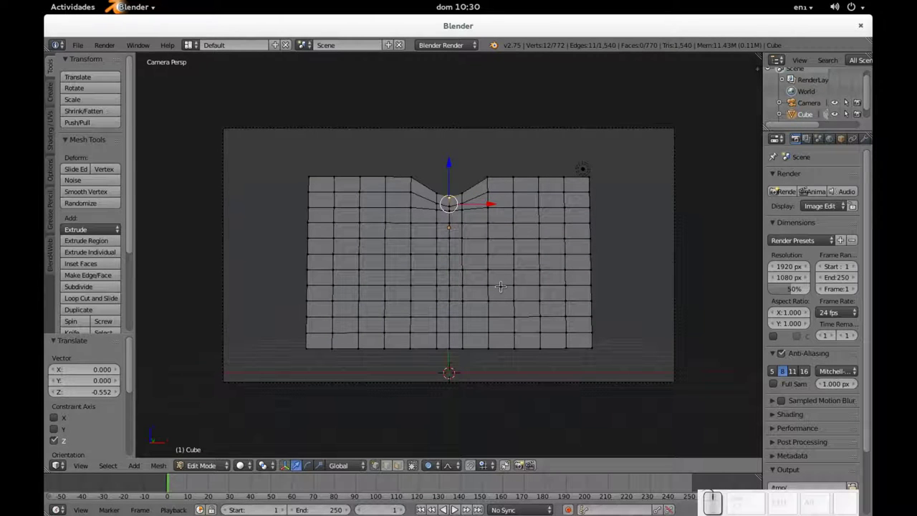
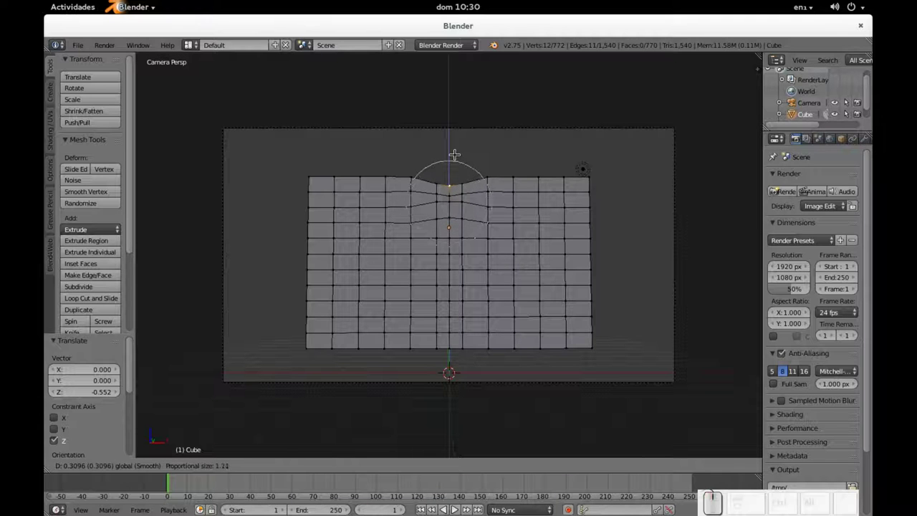
pyautogui.scroll(-3)
pyautogui.scroll(3)
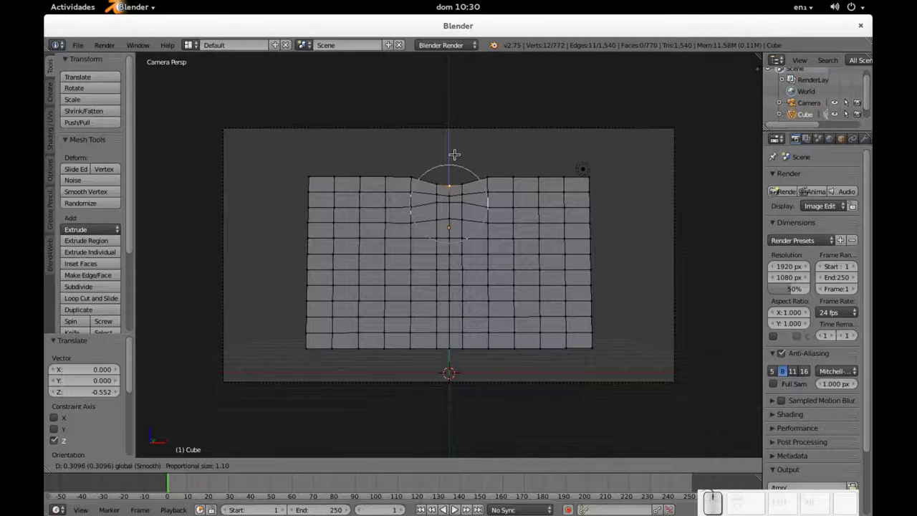
pyautogui.middleClick(430, 194)
pyautogui.scroll(3)
pyautogui.moveTo(451, 189); pyautogui.dragTo(450, 219)
pyautogui.scroll(-3)
pyautogui.click(453, 283)
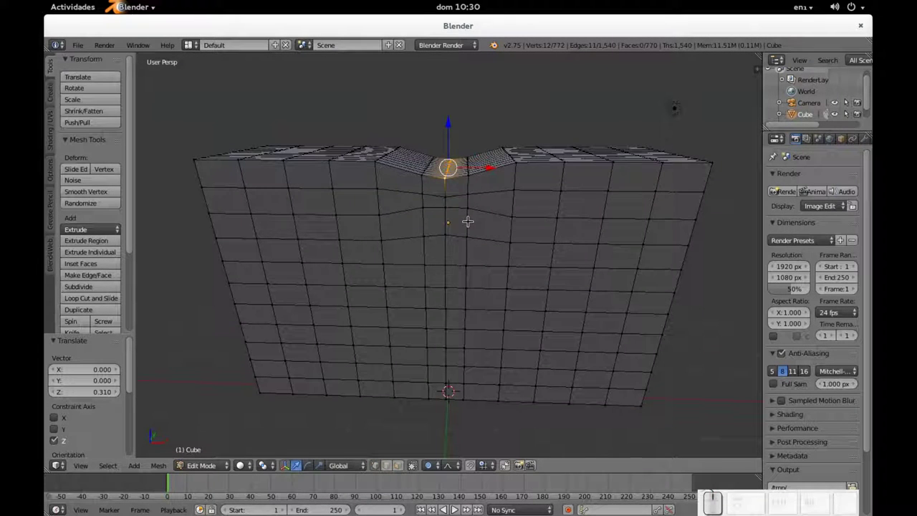
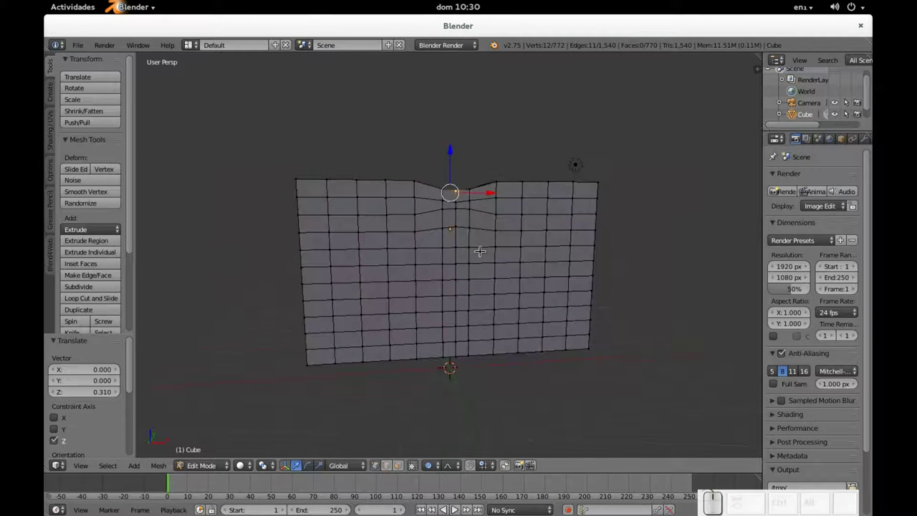
# Deselect all vertices and add a small cube block into the notch at the wall's top centre.
pyautogui.press('a')
pyautogui.press('shift+a')
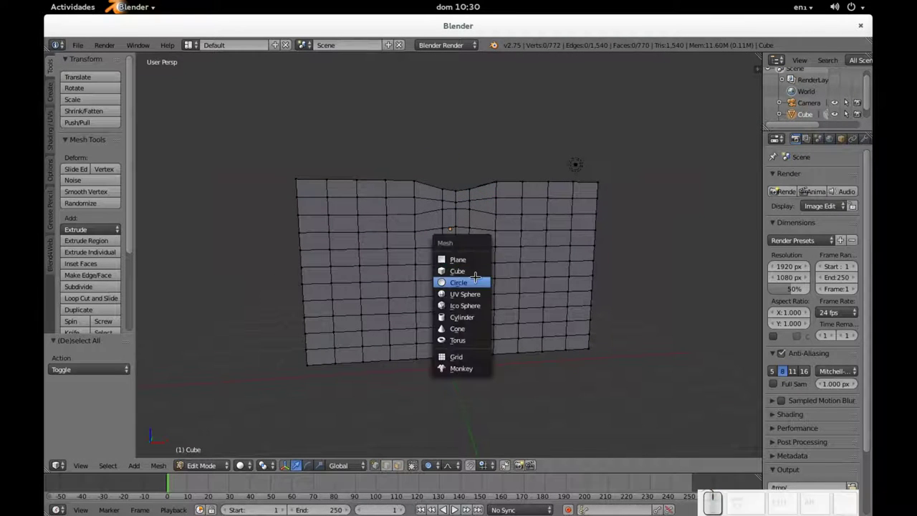
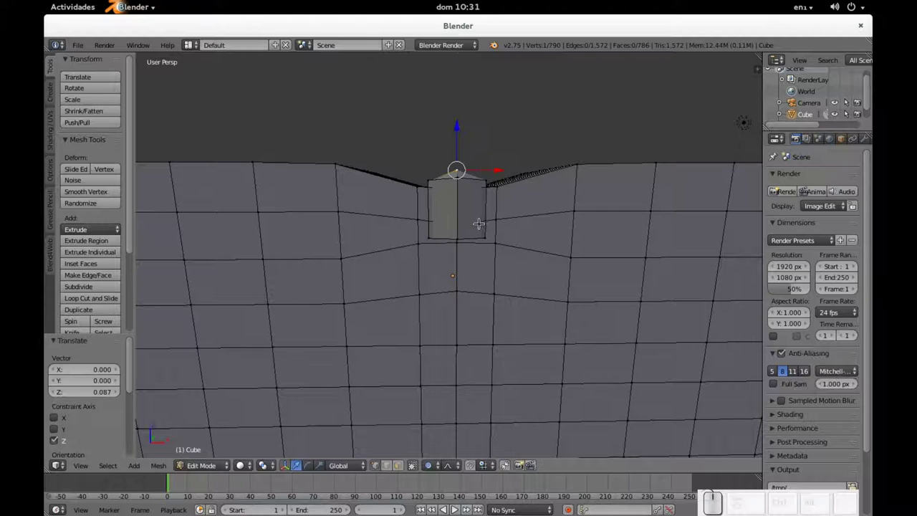
pyautogui.moveTo(481, 209); pyautogui.dragTo(482, 182)
pyautogui.scroll(3)
pyautogui.middleClick(483, 171)
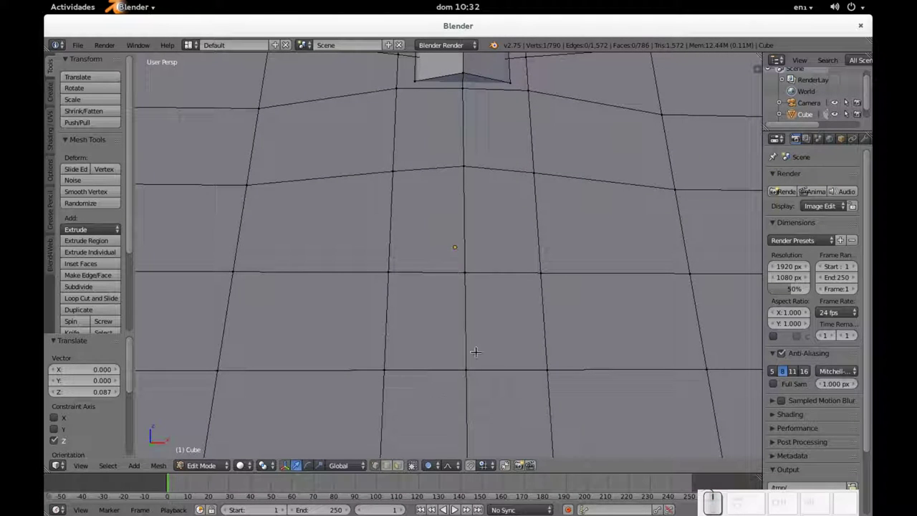
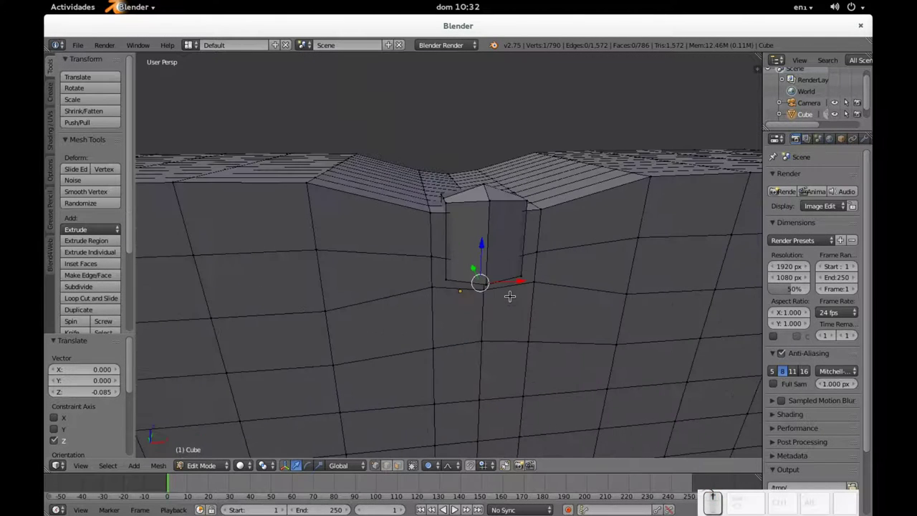
# Leave Edit Mode, look around the wall, and return to the camera view.
pyautogui.press('Tab')
pyautogui.scroll(-3)
pyautogui.moveTo(506, 293); pyautogui.dragTo(506, 321)
pyautogui.scroll(-3)
pyautogui.click(503, 318)
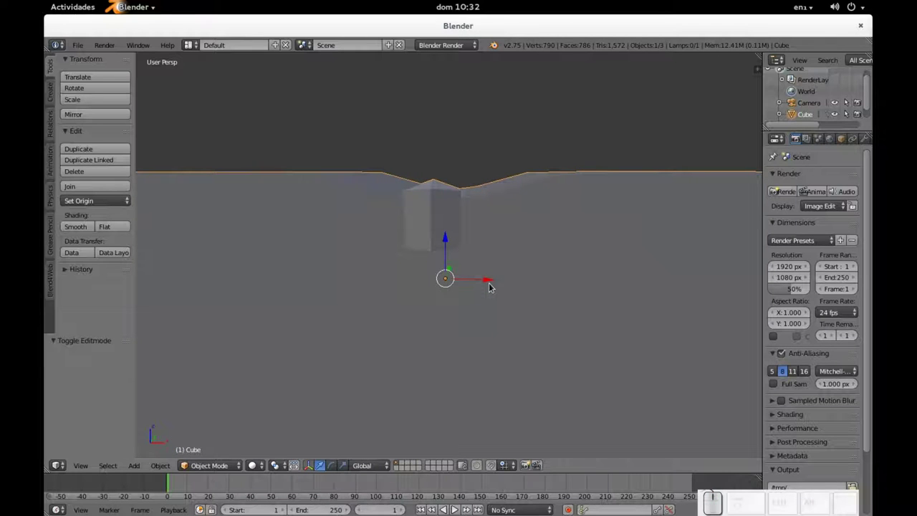
pyautogui.scroll(-3)
pyautogui.moveTo(500, 283); pyautogui.dragTo(539, 230)
pyautogui.press('KP_0')
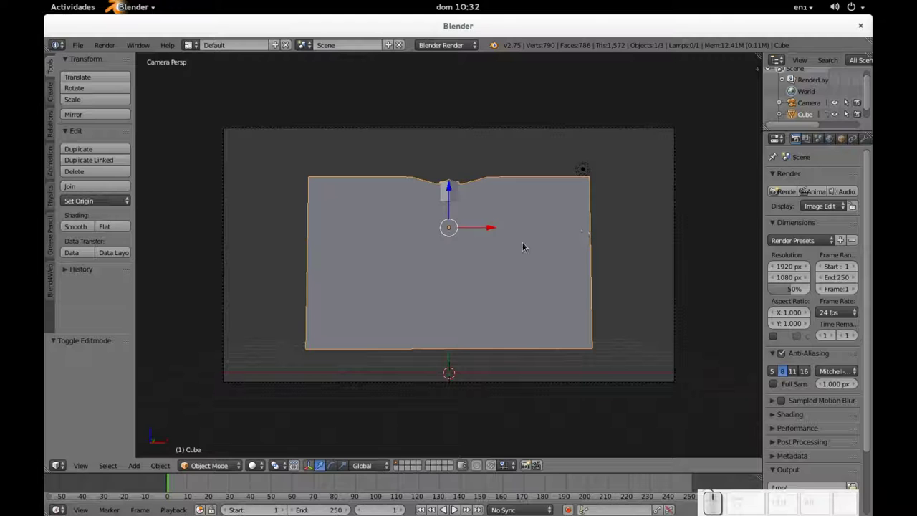
# Select the small block's linked vertices with L, separate them into their own object, and reselect the wall.
pyautogui.rightClick(526, 243)
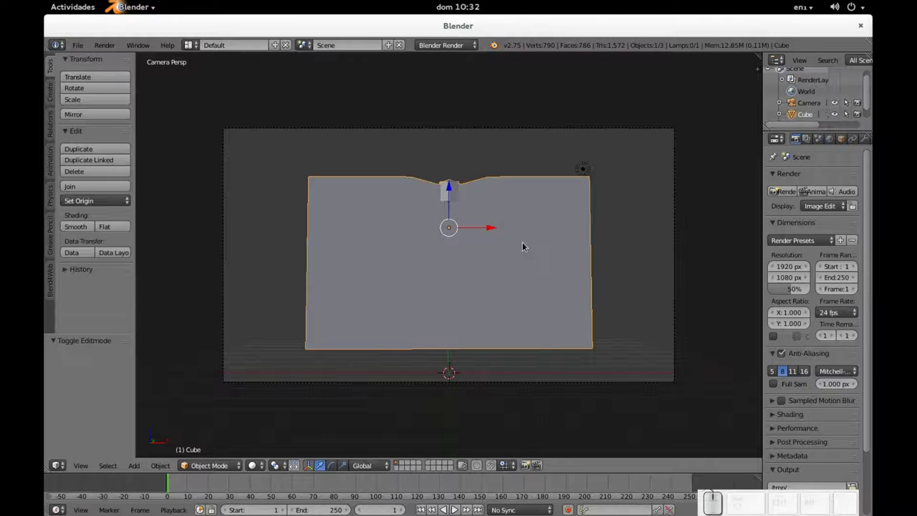
pyautogui.scroll(3)
pyautogui.press('Tab')
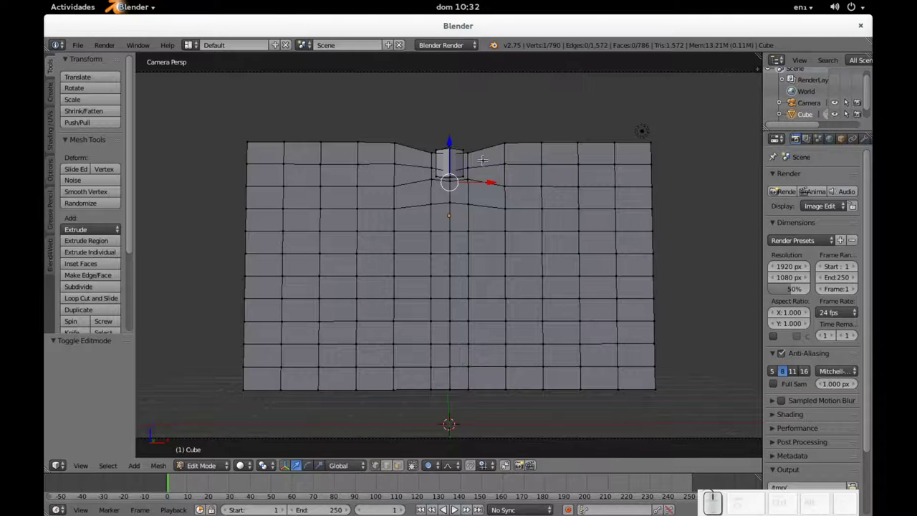
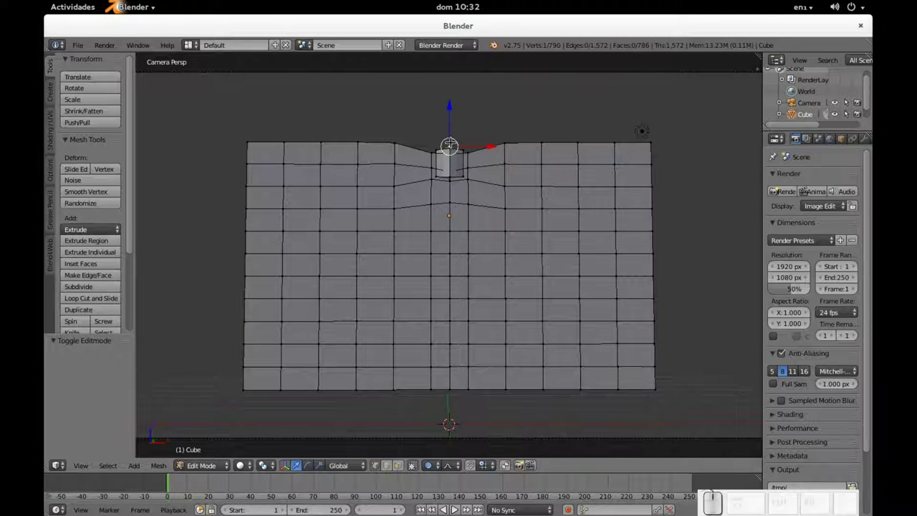
pyautogui.press('l')
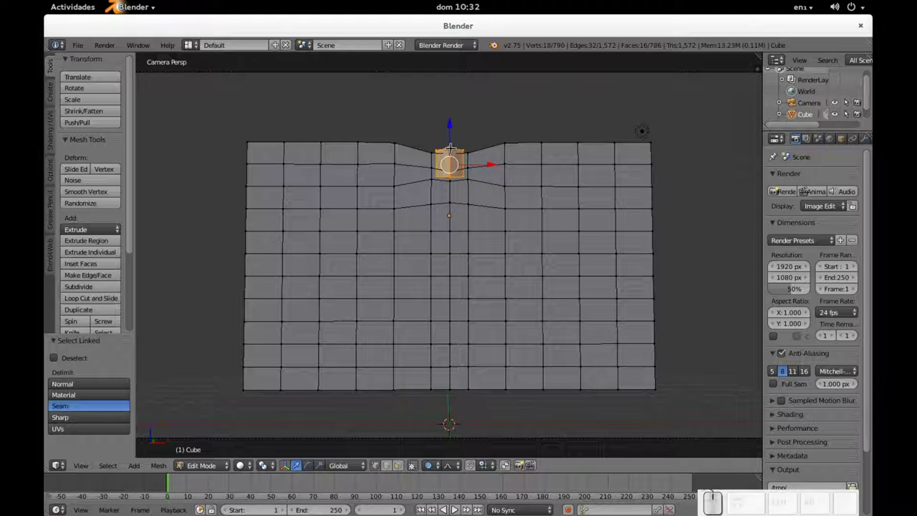
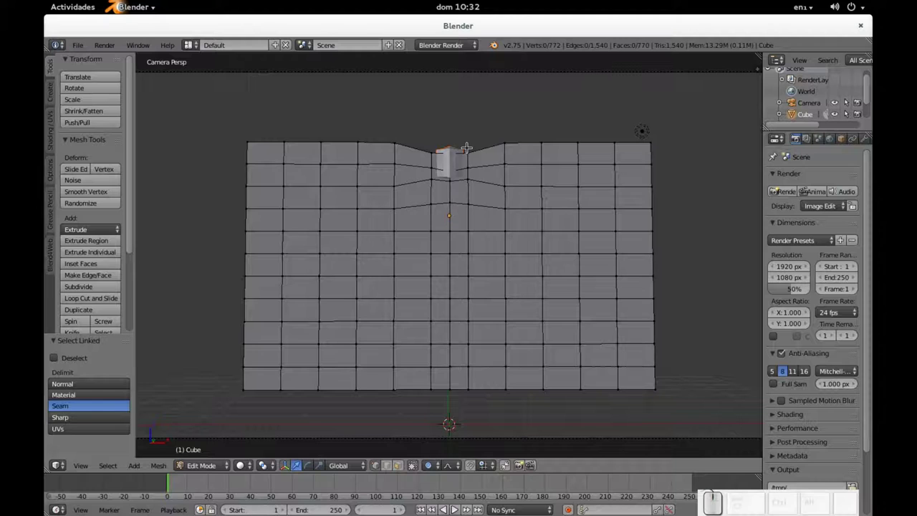
pyautogui.press('Tab')
pyautogui.rightClick(462, 162)
pyautogui.click(453, 179)
pyautogui.press('ctrl+z')
pyautogui.rightClick(578, 193)
pyautogui.scroll(-3)
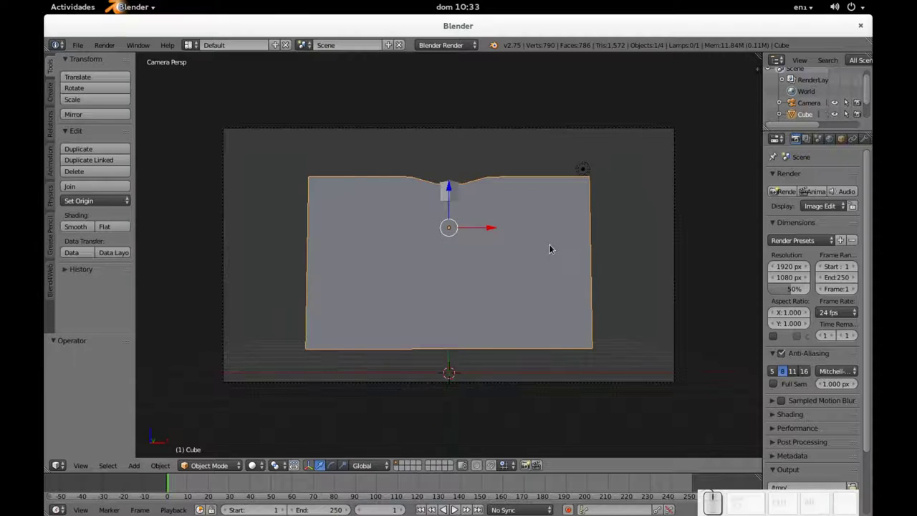
# Attempt an X-axis scale of the wall, cancel it, and return to Object Mode.
pyautogui.press('s')
pyautogui.press('x')
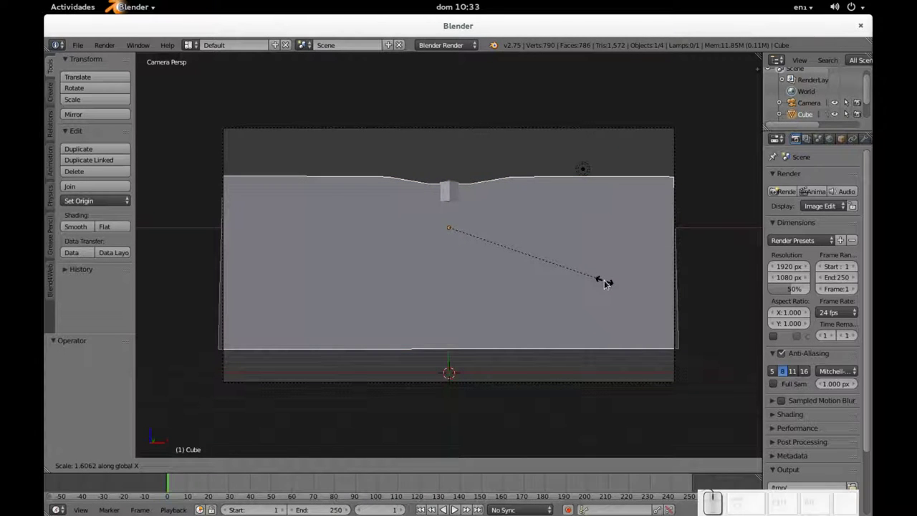
pyautogui.press('Escape')
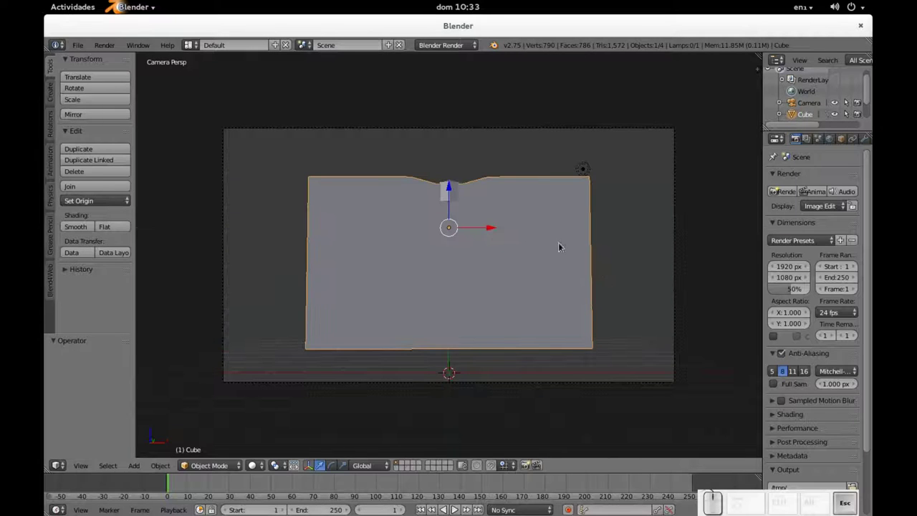
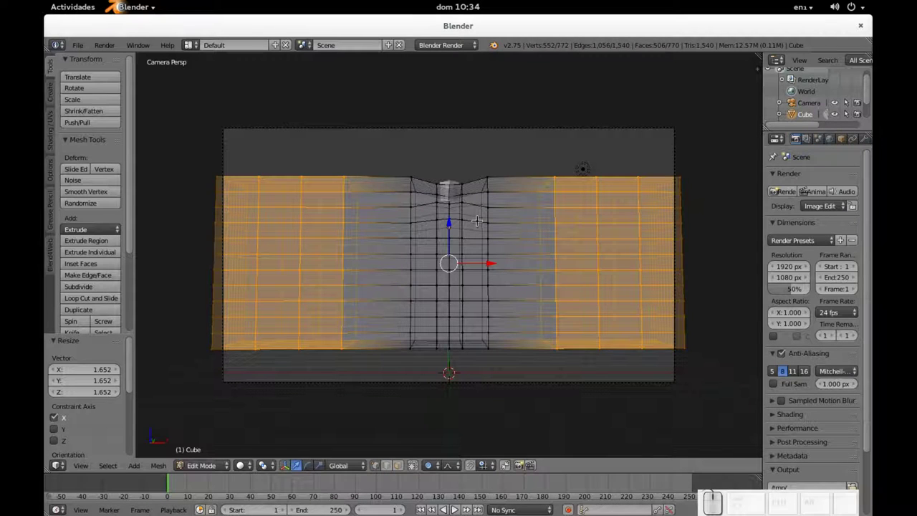
pyautogui.press('Tab')
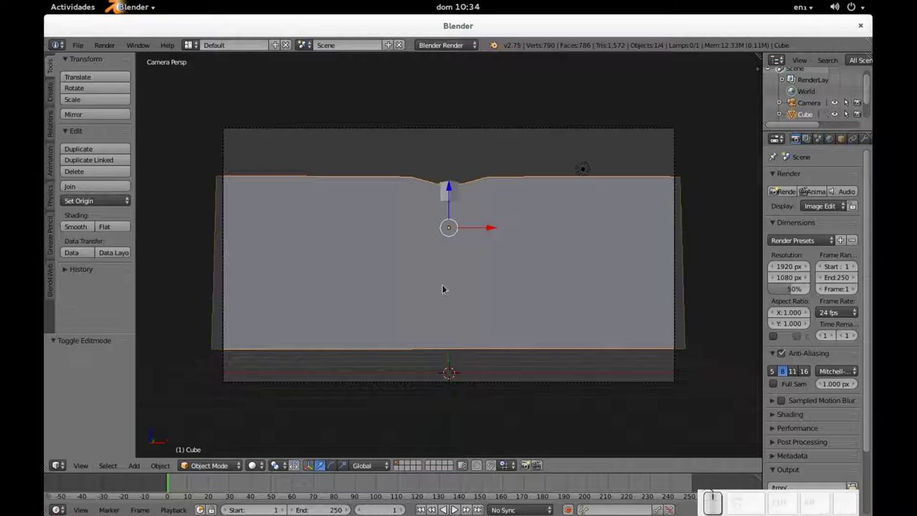
# Add a plane under the wall and subdivide its mesh with 10 cuts.
pyautogui.press('shift+a')
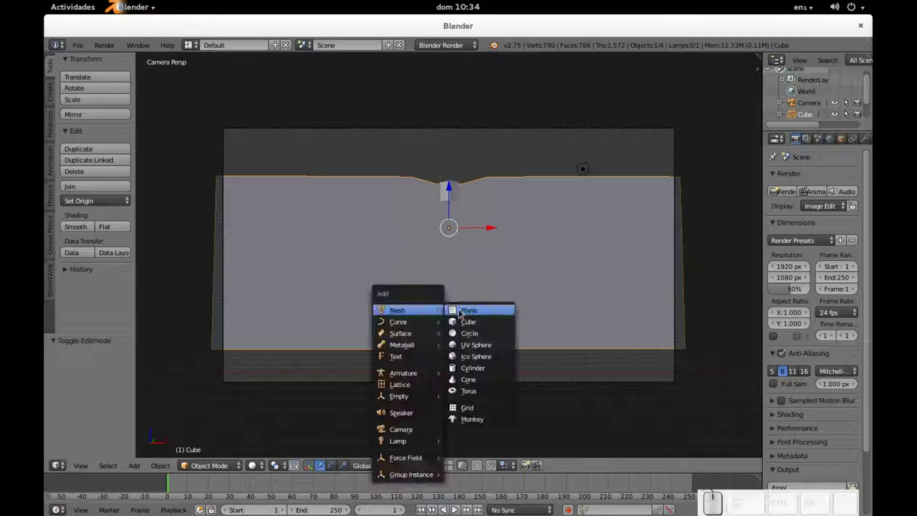
pyautogui.click(467, 314)
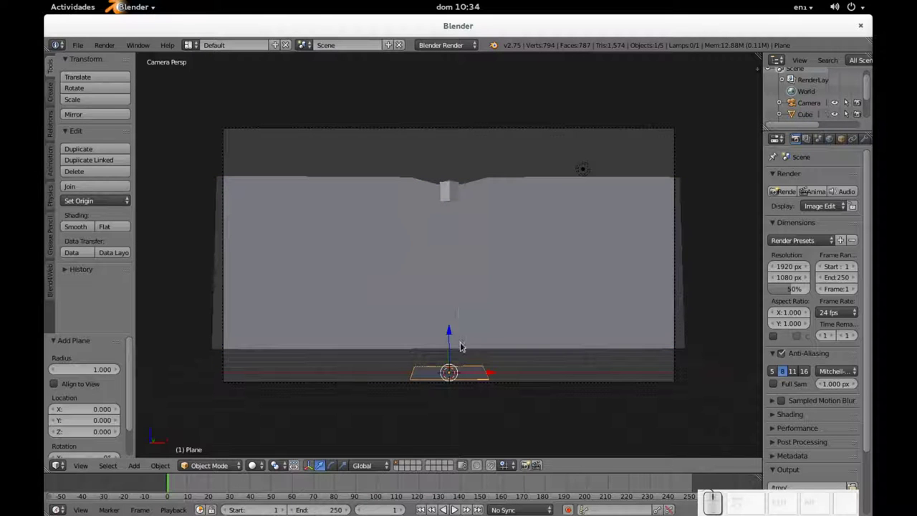
pyautogui.press('Tab')
pyautogui.press('w')
pyautogui.press('w')
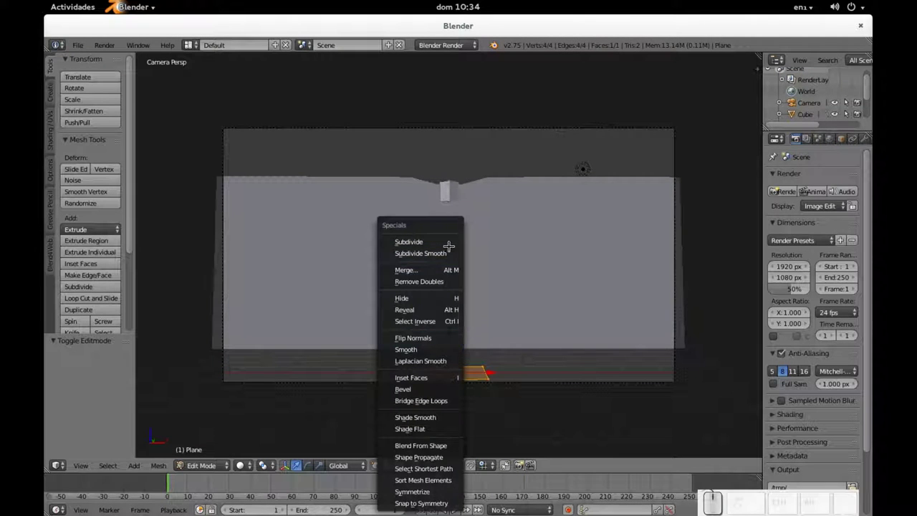
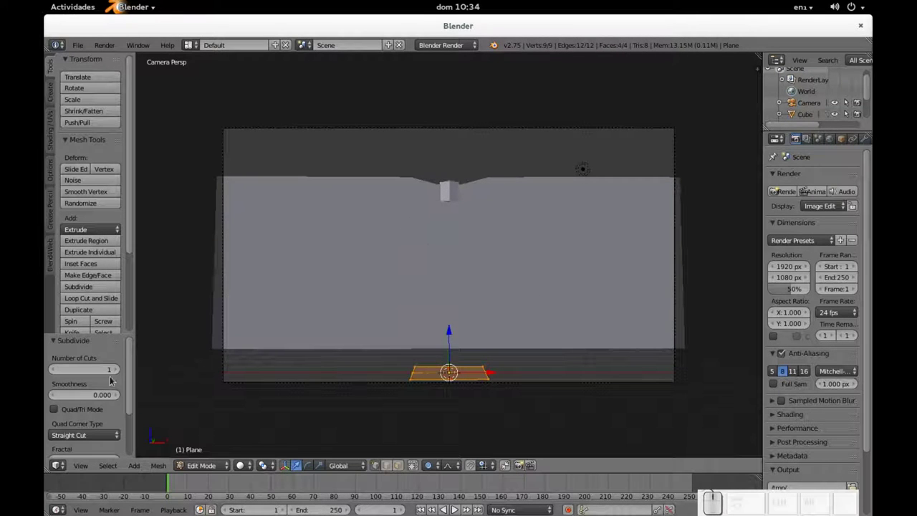
pyautogui.click(103, 376)
pyautogui.click(58, 337)
pyautogui.press('KP_1')
pyautogui.press('KP_0')
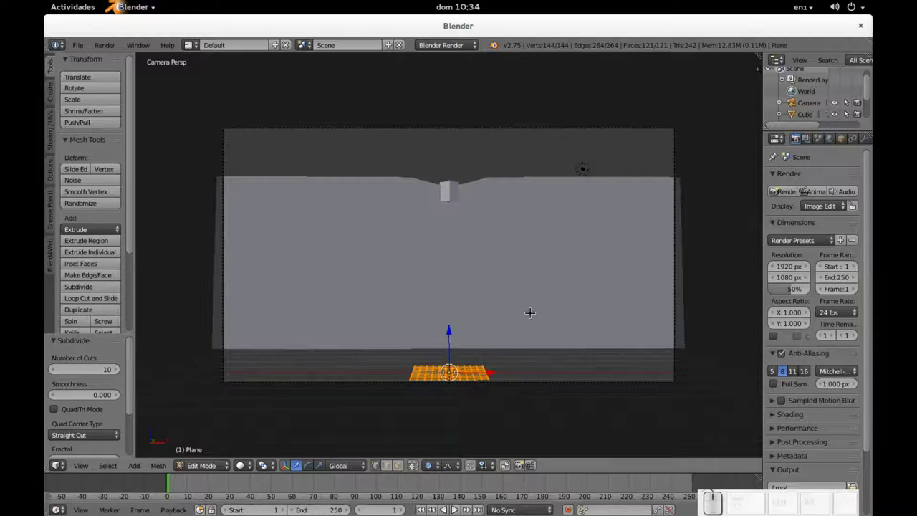
# Scale the subdivided plane up by a factor of 10 to form a large floor.
pyautogui.press('s')
pyautogui.press('KP_1')
pyautogui.press('KP_0')
pyautogui.press('KP_Enter')
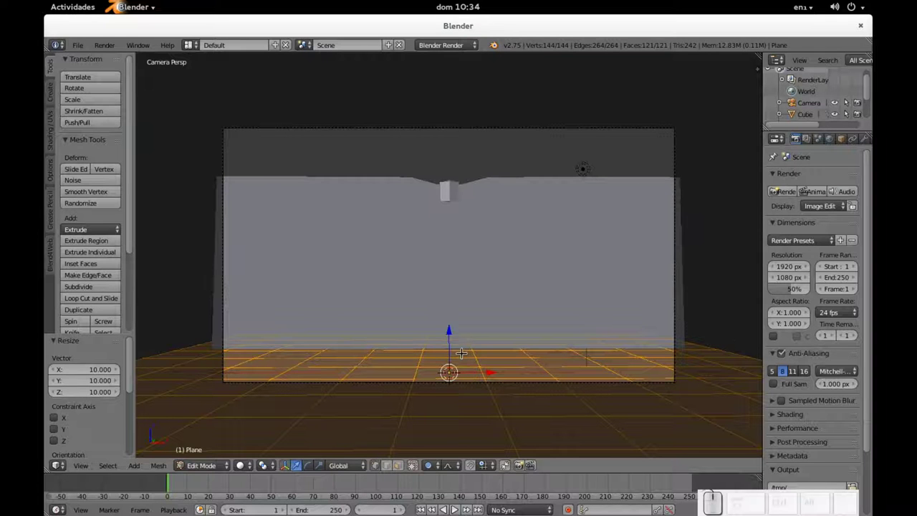
pyautogui.press('Tab')
pyautogui.press('Tab')
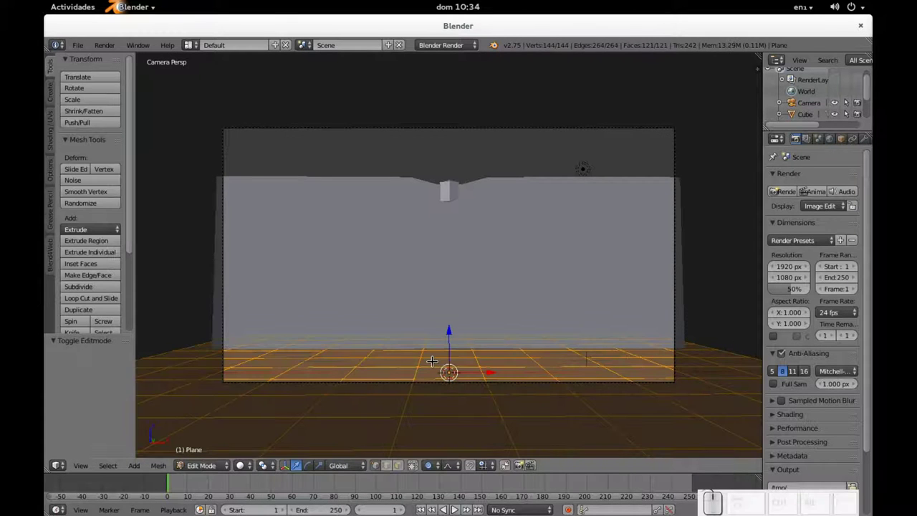
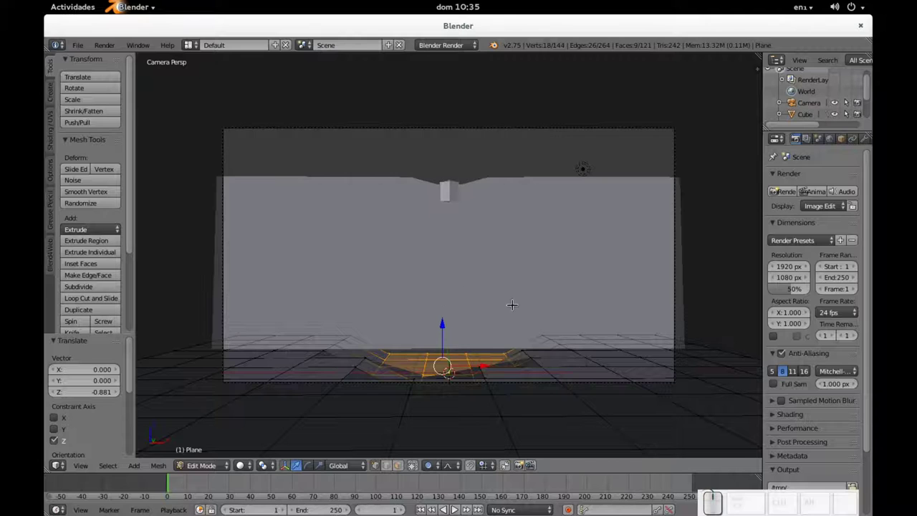
# Slide the ground plane forward in front of the wall and check it through the camera.
pyautogui.press('Tab')
pyautogui.moveTo(568, 316); pyautogui.dragTo(475, 333)
pyautogui.moveTo(480, 331); pyautogui.dragTo(358, 337)
pyautogui.press('KP_0')
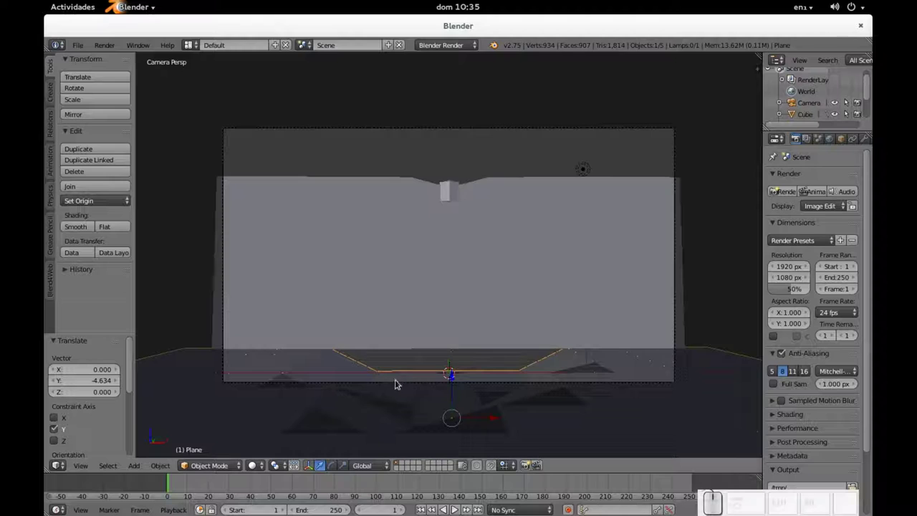
pyautogui.moveTo(551, 372); pyautogui.dragTo(431, 404)
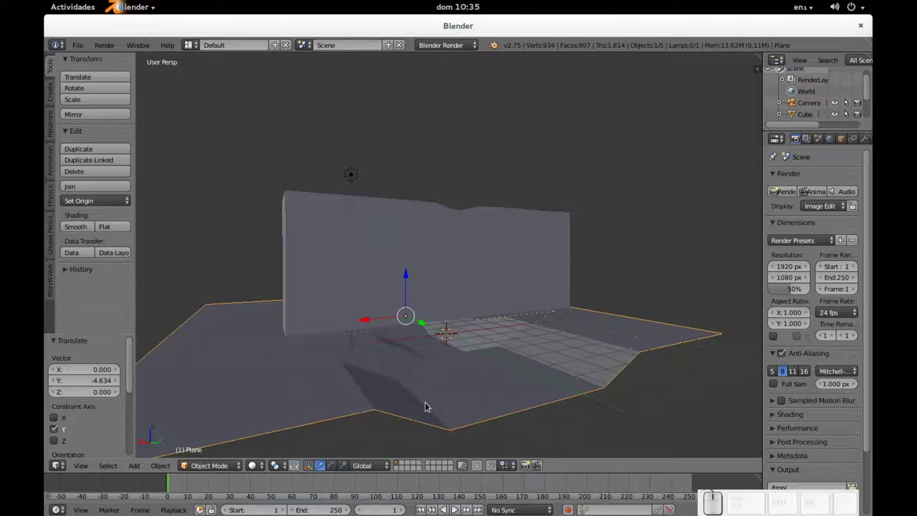
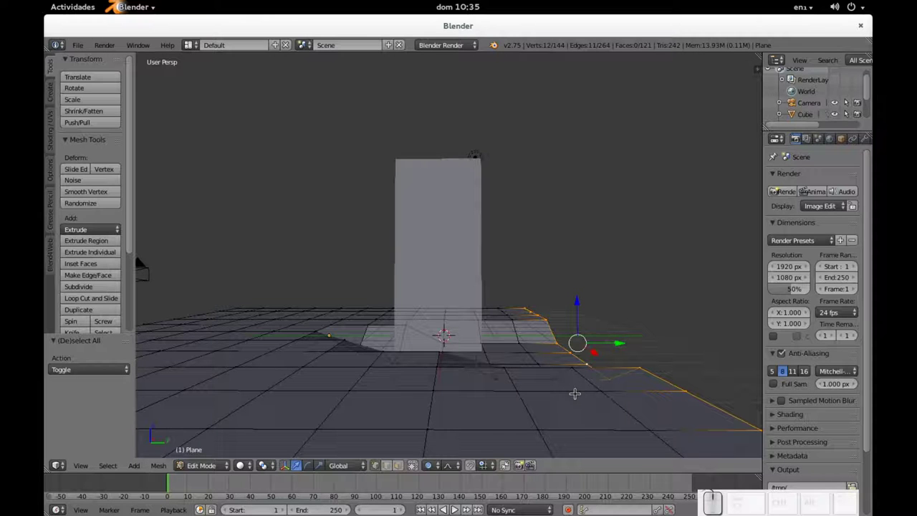
# Shift the ground's edge vertices about 1.711 along Y to shape the dip, then return to object mode.
pyautogui.press('e')
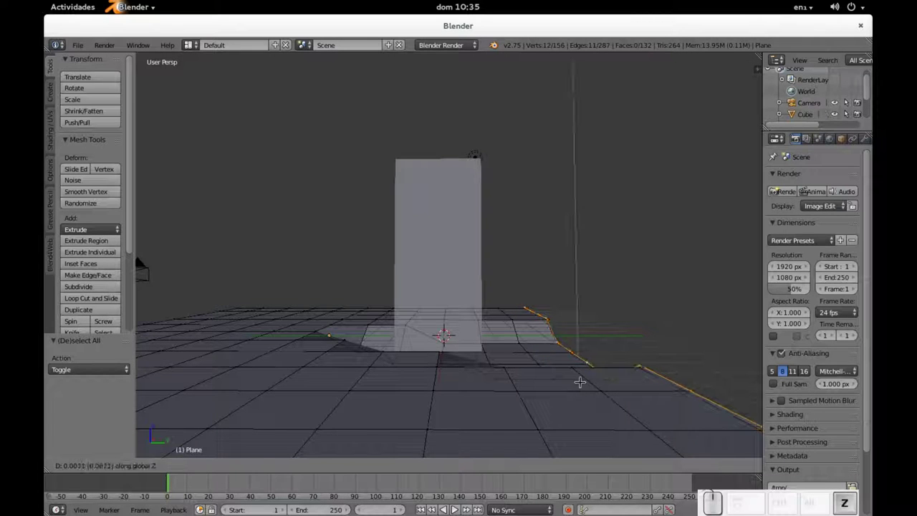
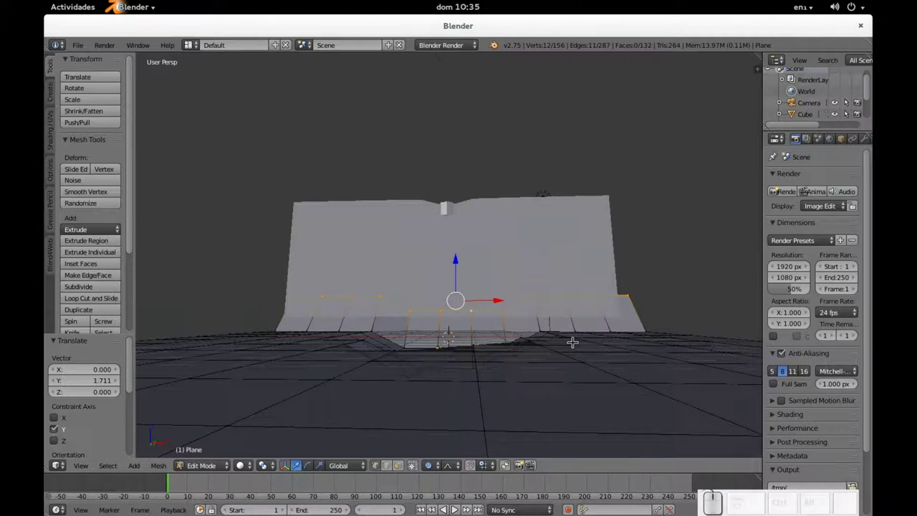
pyautogui.press('KP_0')
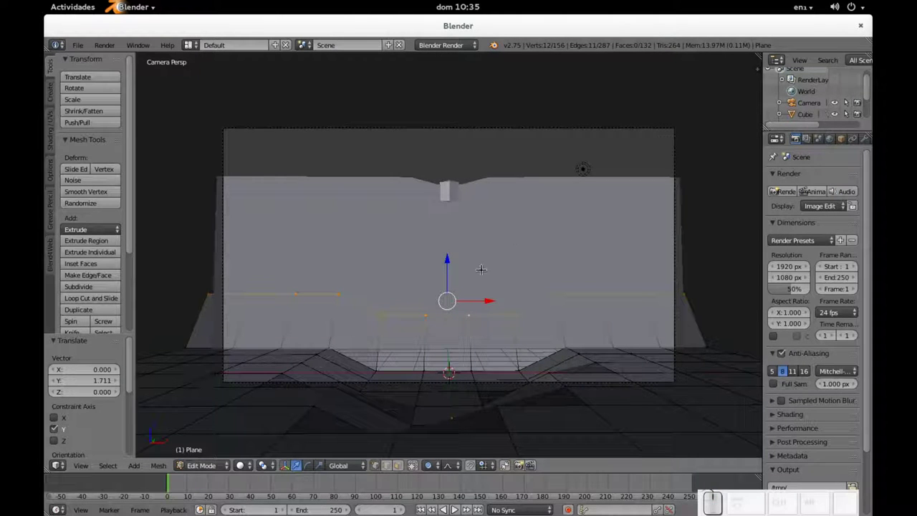
pyautogui.press('Tab')
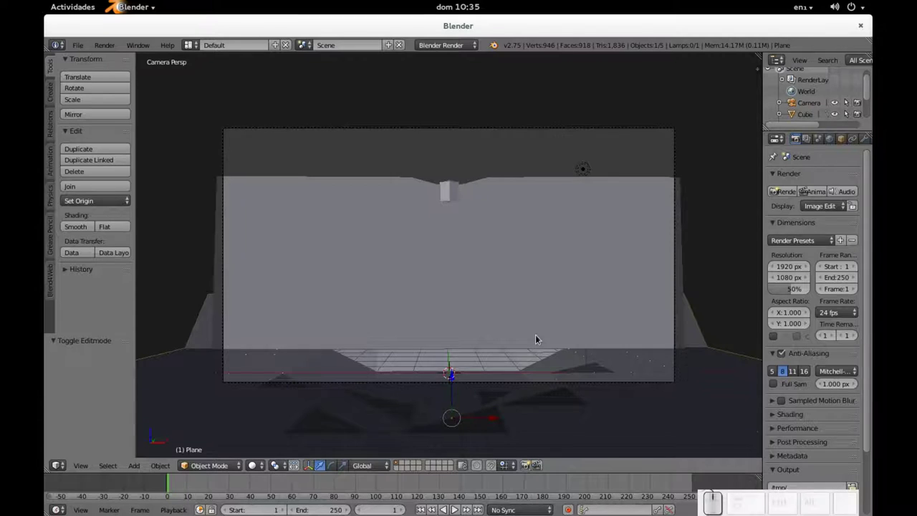
# Zoom out and orbit to look over the wall standing on the gridded floor from above.
pyautogui.scroll(-3)
pyautogui.moveTo(532, 337); pyautogui.dragTo(400, 383)
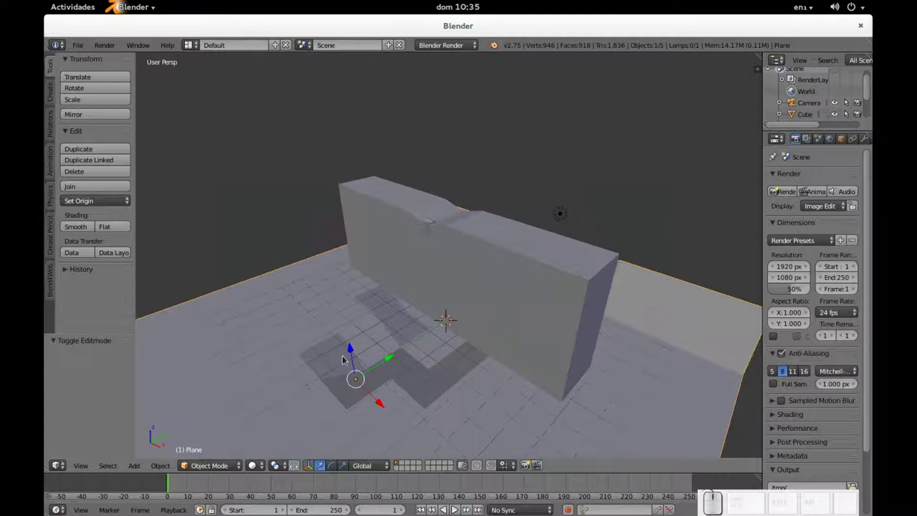
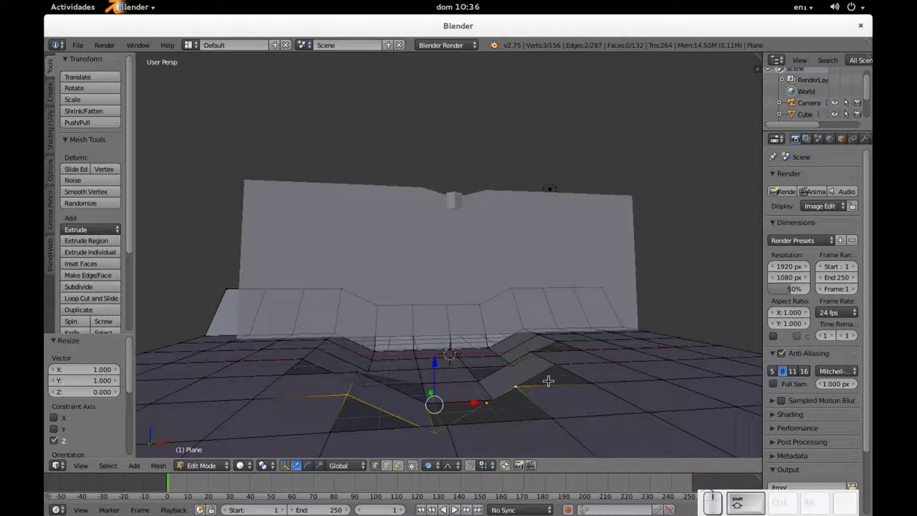
# Try flattening the selected dip vertices on Z with smooth falloff, cancel it, and reset.
pyautogui.press('KP_0')
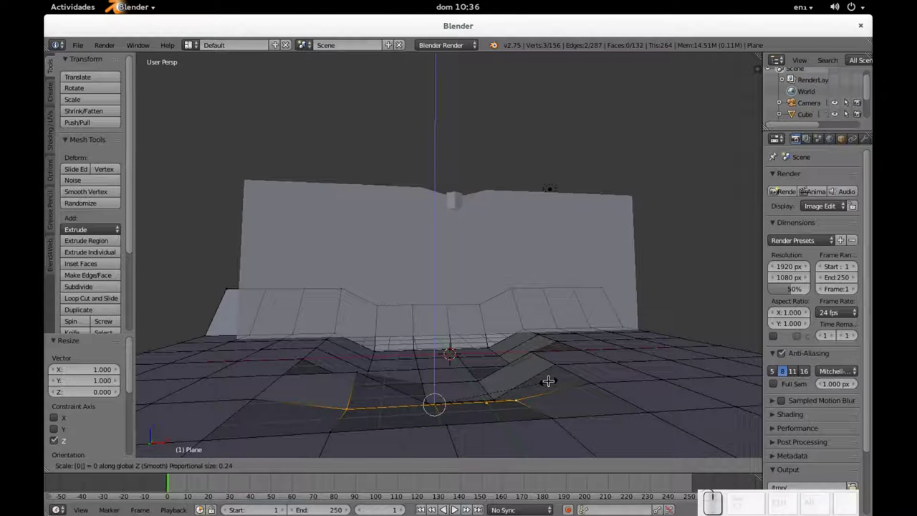
pyautogui.press('Escape')
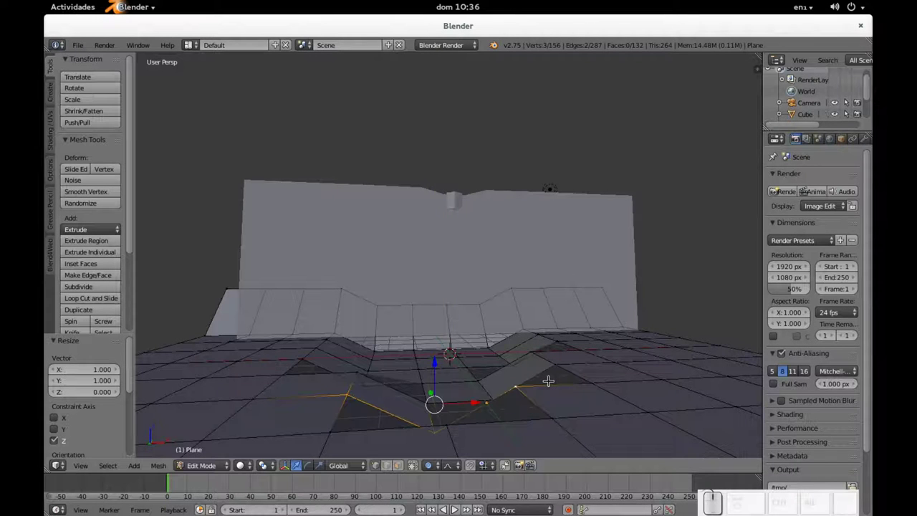
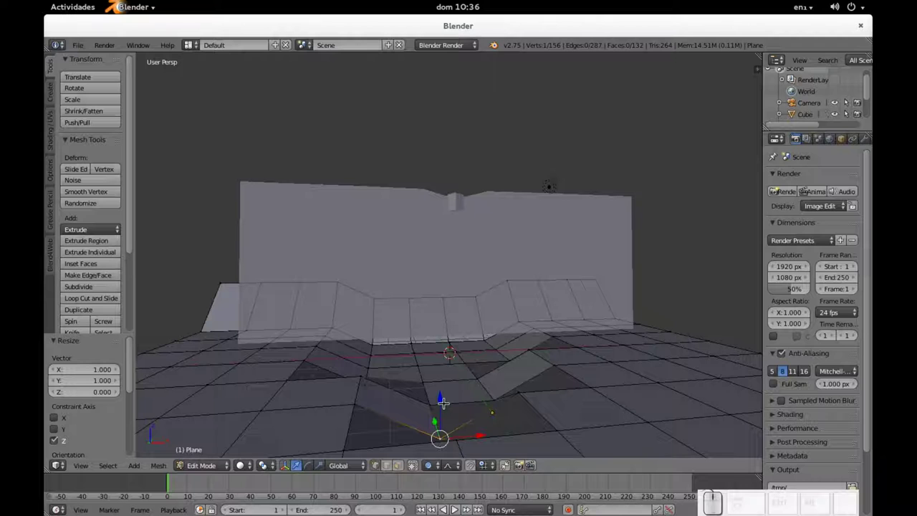
pyautogui.press('alt+g')
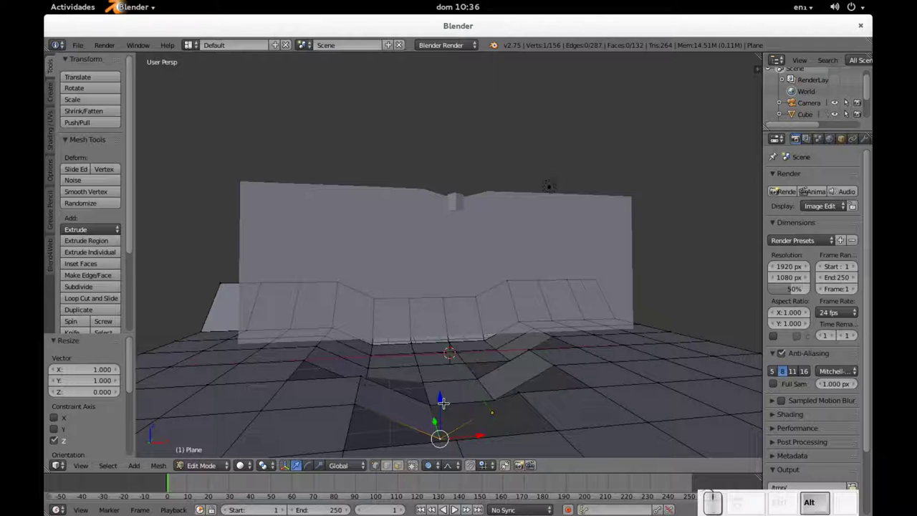
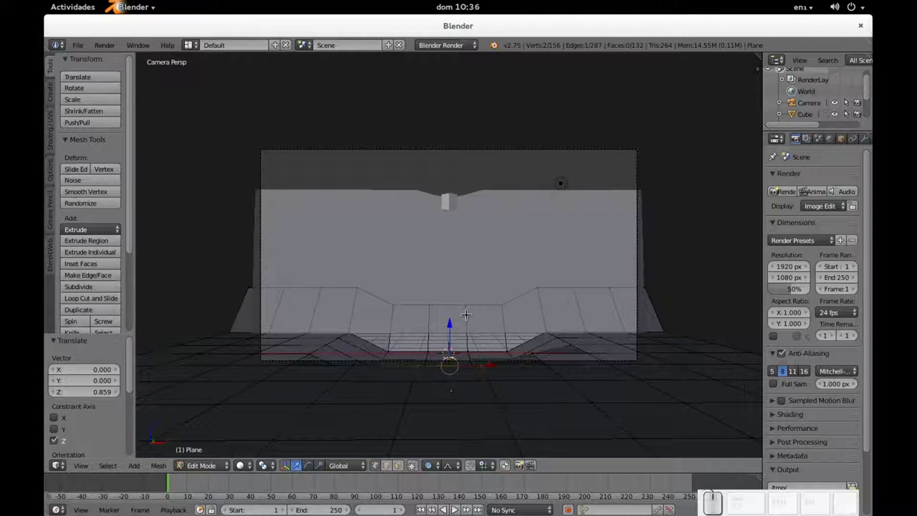
# Toggle out of and back into the ground mesh to check the terrain, viewing it from above.
pyautogui.press('Tab')
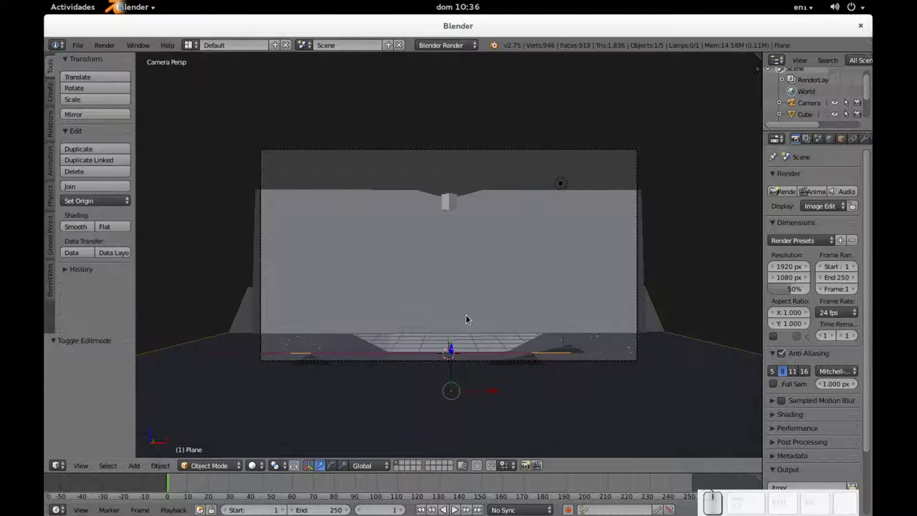
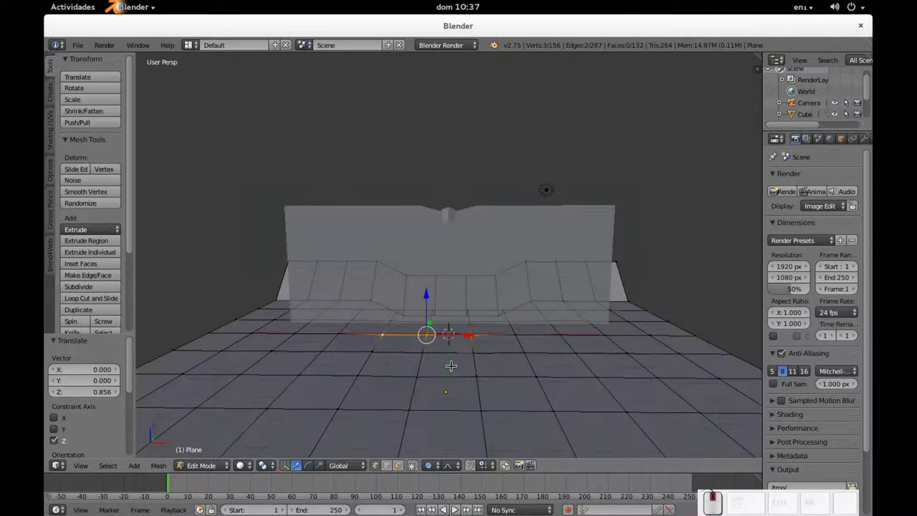
pyautogui.press('Tab')
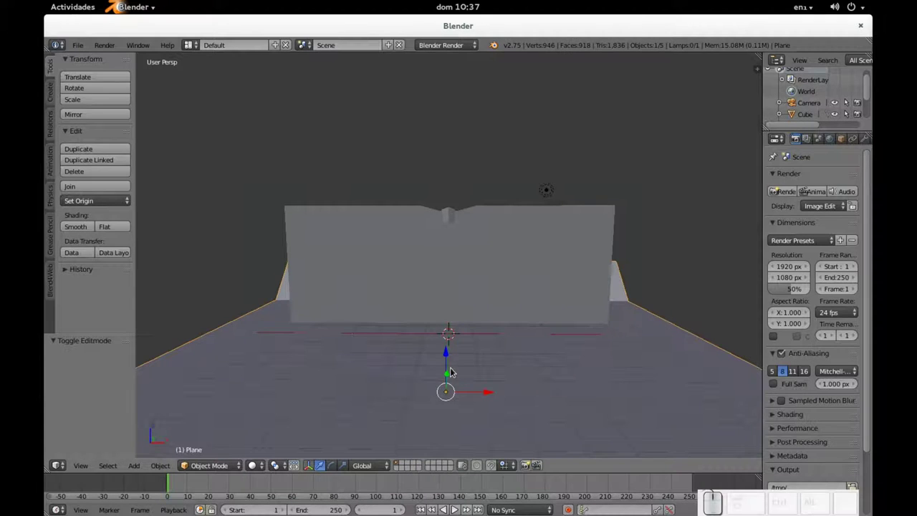
pyautogui.press('Tab')
pyautogui.middleClick(469, 361)
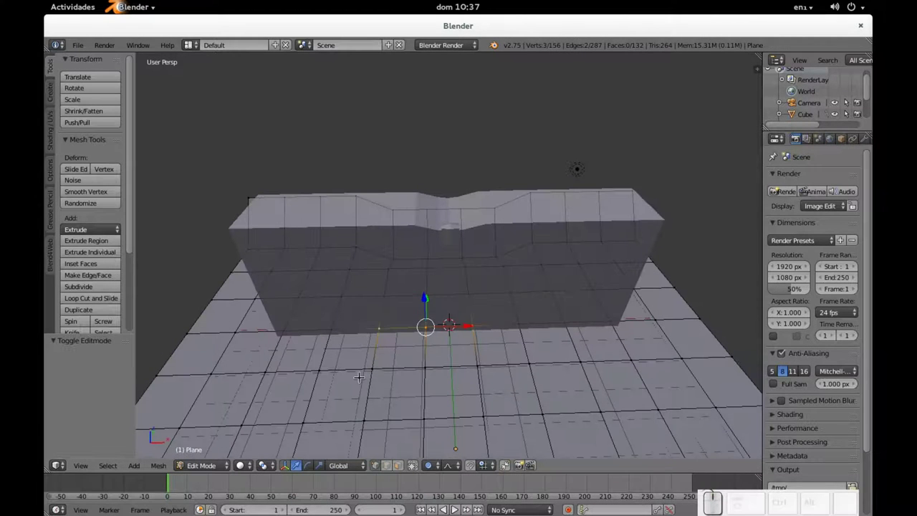
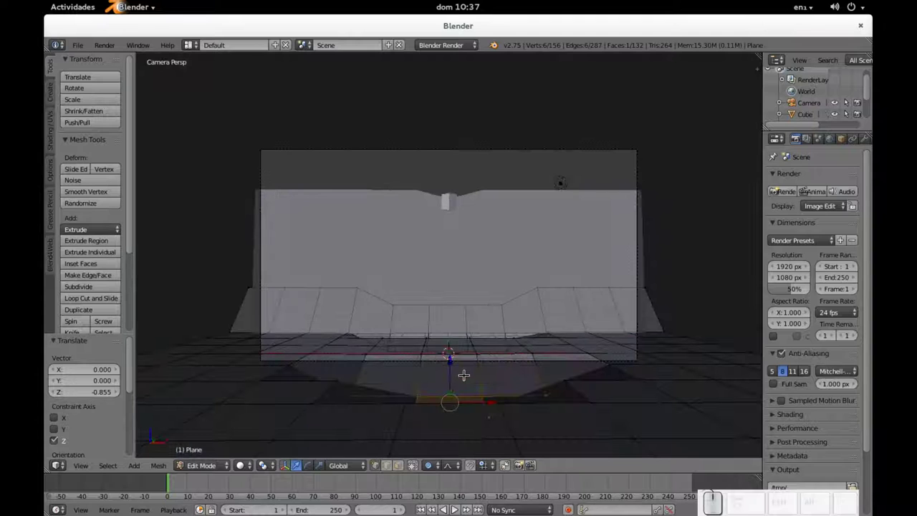
# Select the wall and lower it about 1 unit into the ground, checking through the camera.
pyautogui.press('Tab')
pyautogui.moveTo(539, 315); pyautogui.dragTo(487, 298)
pyautogui.rightClick(488, 298)
pyautogui.middleClick(459, 228)
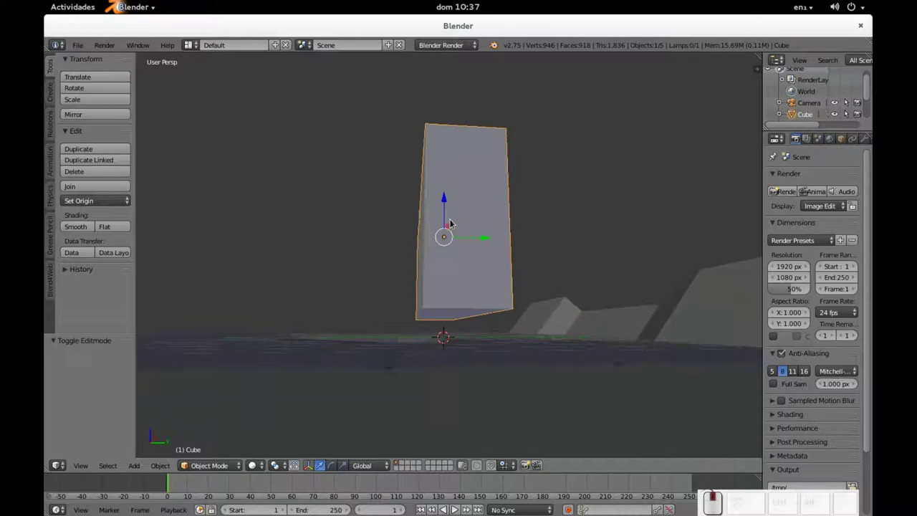
pyautogui.click(448, 198)
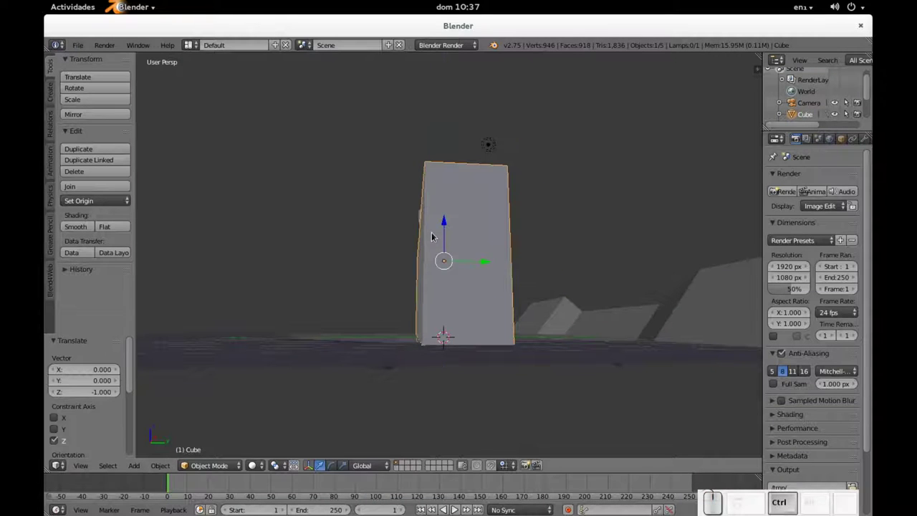
pyautogui.press('KP_0')
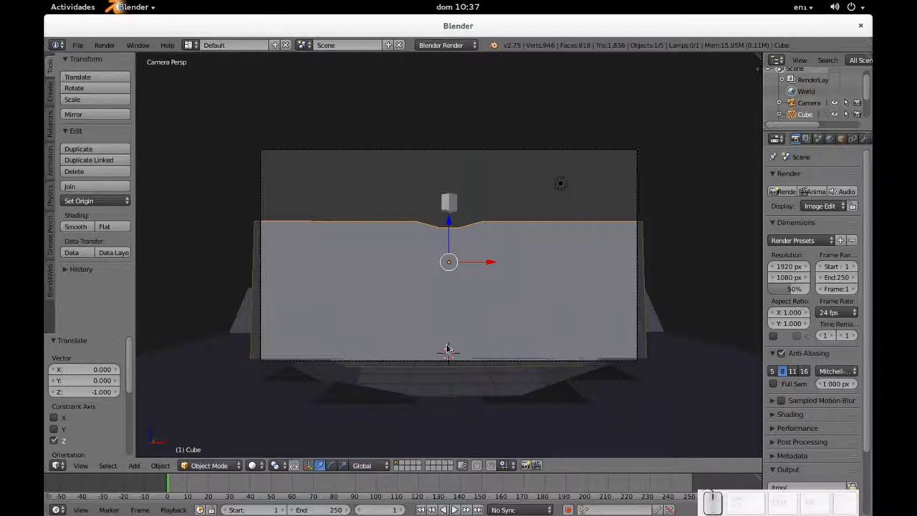
# Sink the small top block about 0.909 down on Z along with the wall.
pyautogui.rightClick(453, 194)
pyautogui.moveTo(452, 188); pyautogui.dragTo(510, 335)
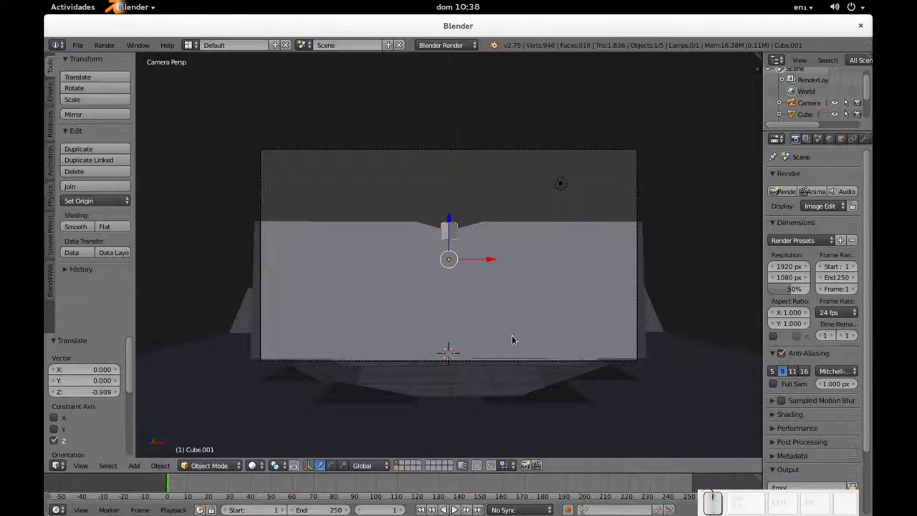
pyautogui.rightClick(523, 363)
pyautogui.rightClick(522, 140)
# Tilt the camera slightly and start dollying it back along its own depth axis.
pyautogui.rightClick(515, 153)
pyautogui.press('r')
pyautogui.click(515, 151)
pyautogui.press('g')
pyautogui.middleClick(515, 149)
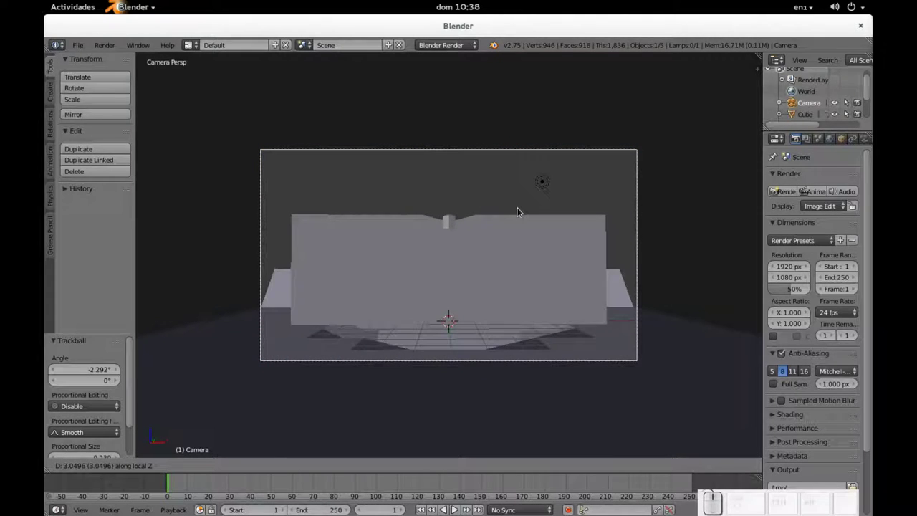
# Confirm the camera pulled back 3.05 on local Z and start editing the ground plane's mesh.
pyautogui.click(521, 209)
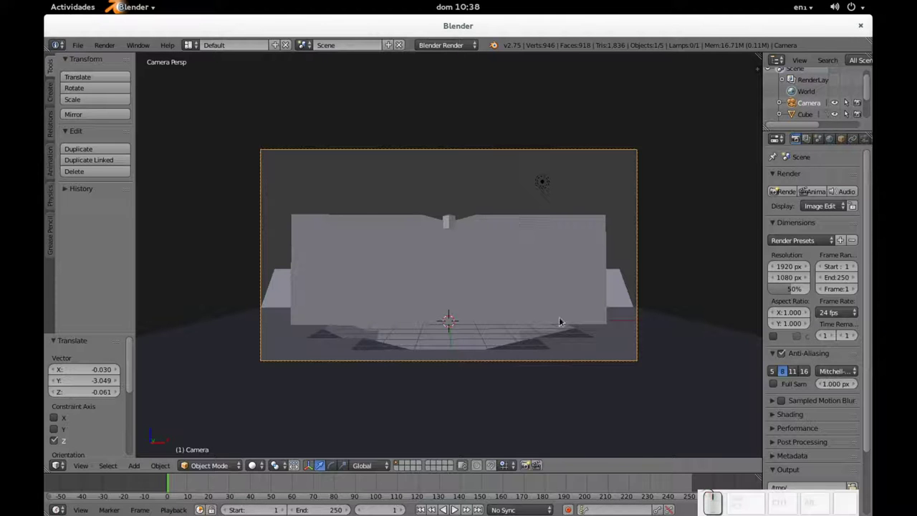
pyautogui.rightClick(611, 344)
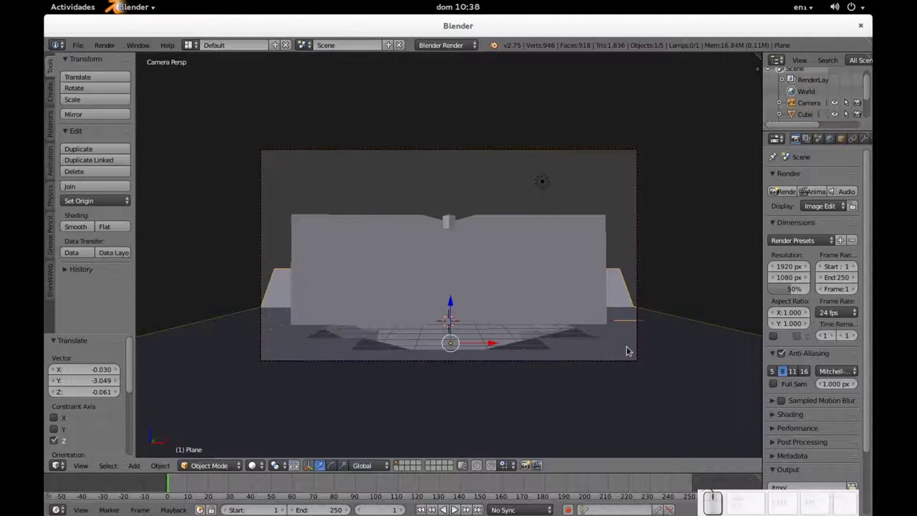
pyautogui.press('Caps_Lock')
pyautogui.press('Caps_Lock')
pyautogui.press('Tab')
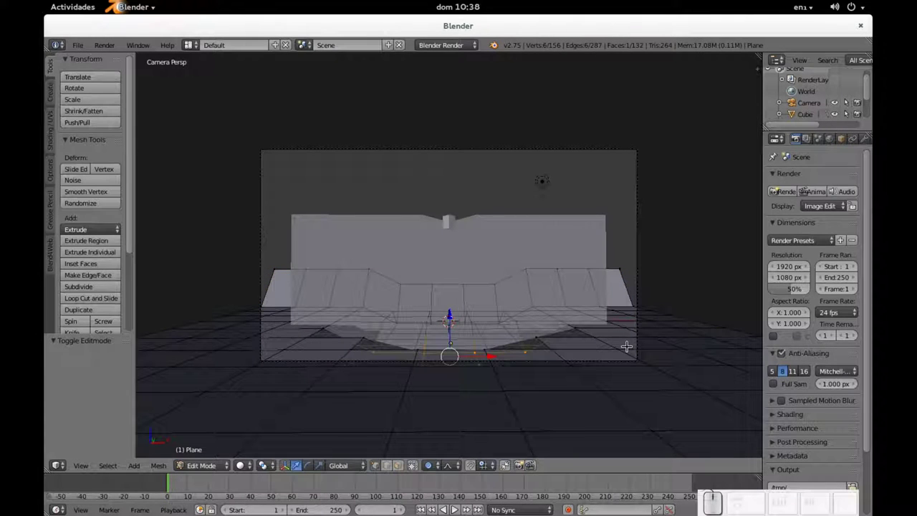
# Reselect ground vertices, raise those near the wall about 0.852 on Z, and leave edit mode.
pyautogui.press('a')
pyautogui.press('a')
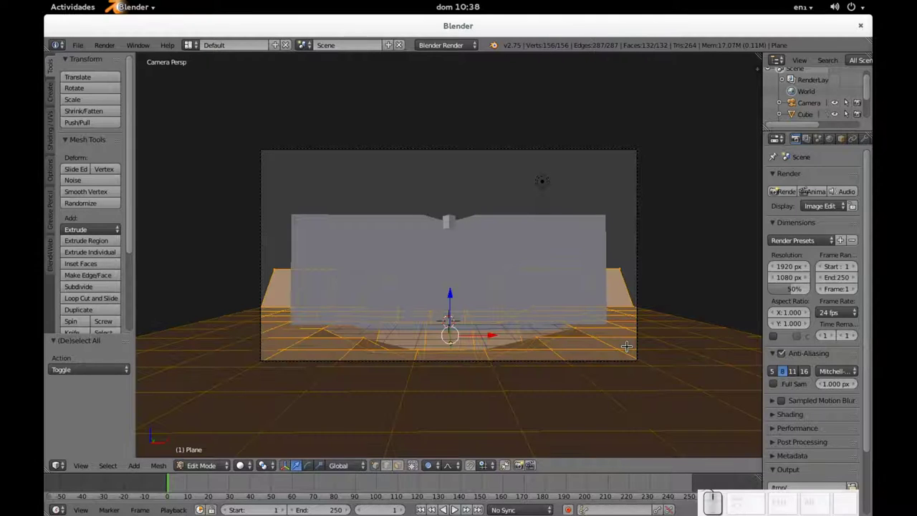
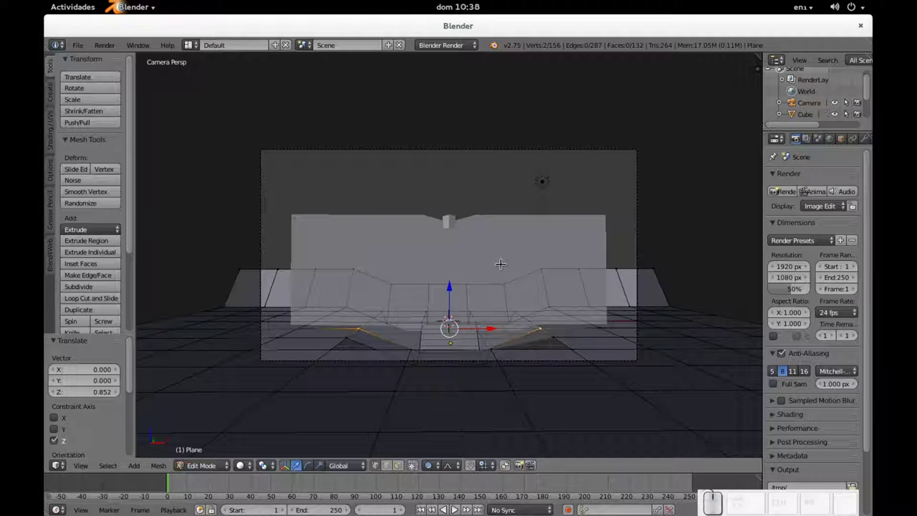
pyautogui.press('Tab')
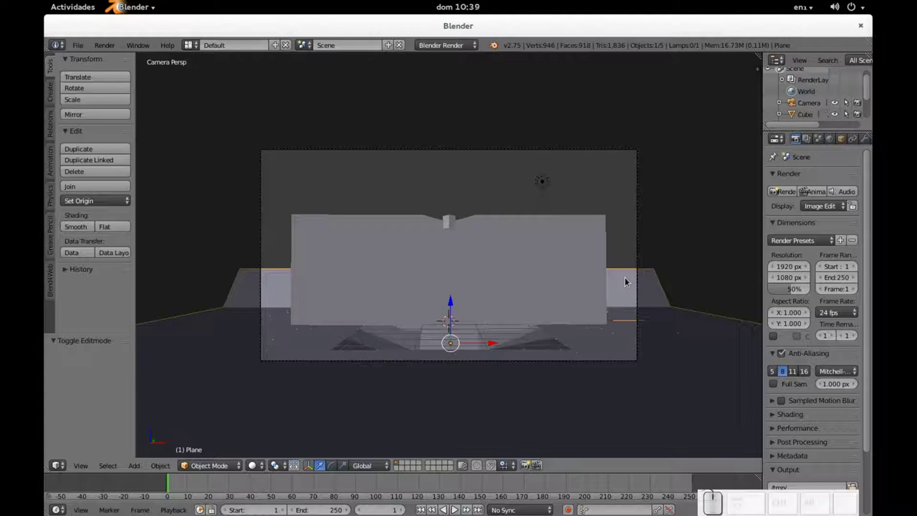
# Move the camera along its view axis, tilt it freely, and lower it about 1.18 on Z.
pyautogui.rightClick(604, 367)
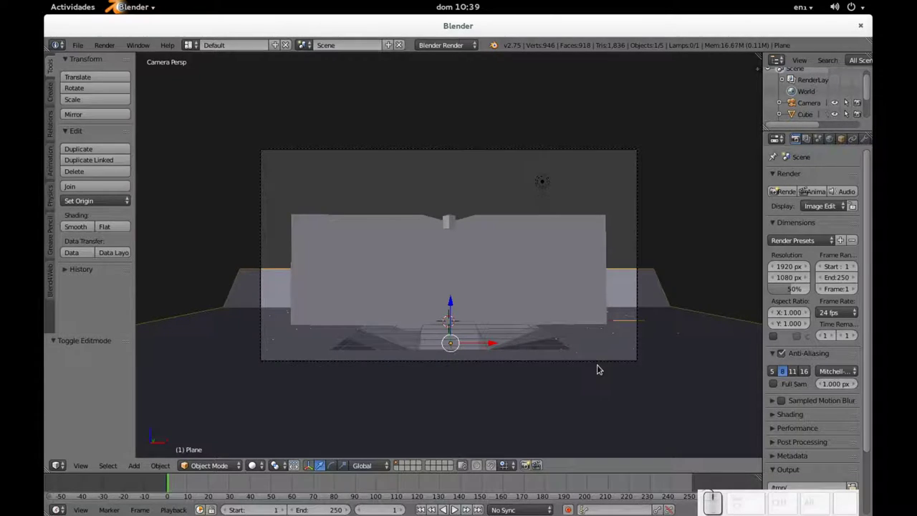
pyautogui.rightClick(609, 361)
pyautogui.press('g')
pyautogui.middleClick(593, 334)
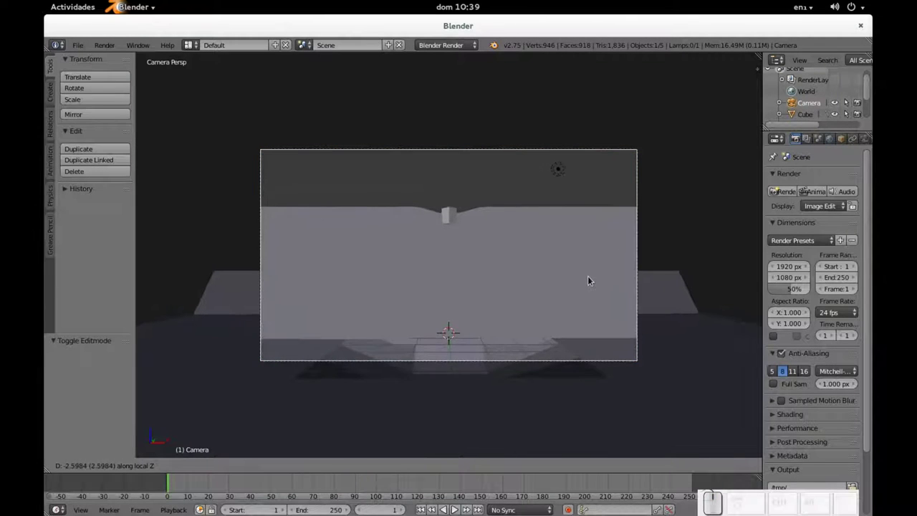
pyautogui.click(594, 275)
pyautogui.press('r')
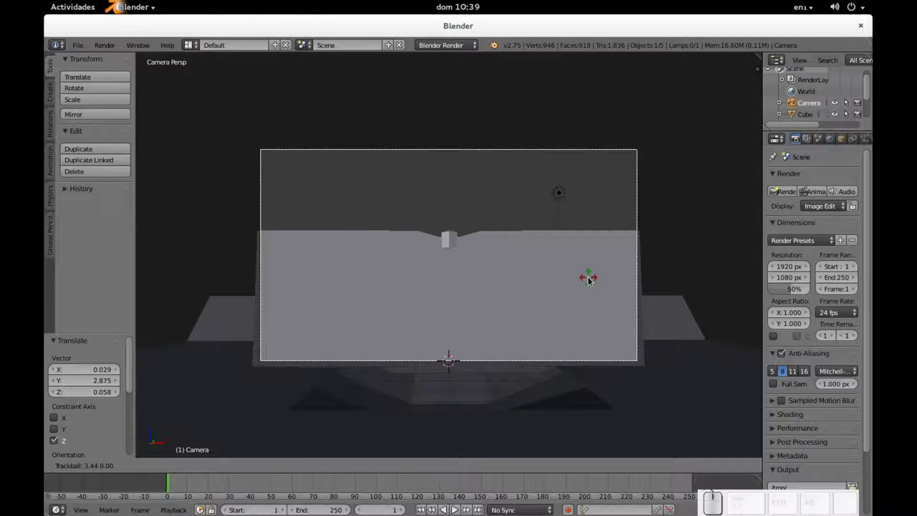
pyautogui.click(594, 278)
pyautogui.press('g')
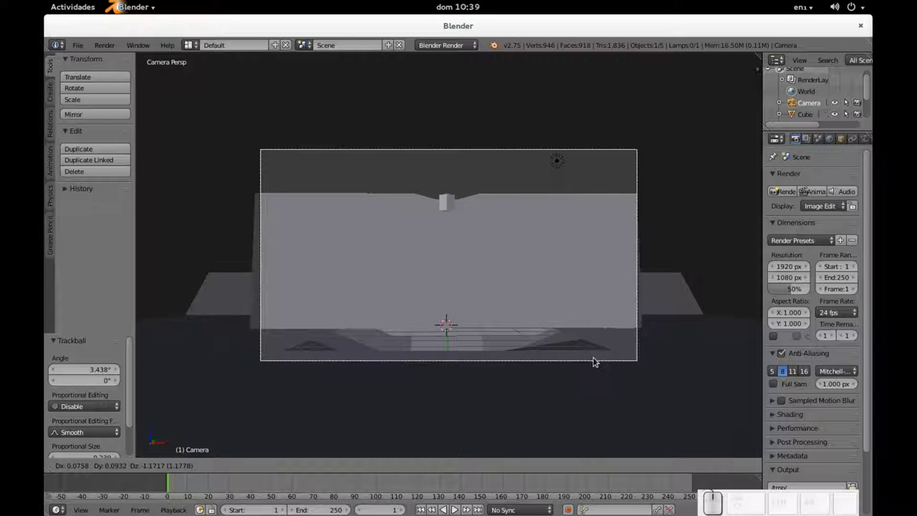
pyautogui.click(595, 360)
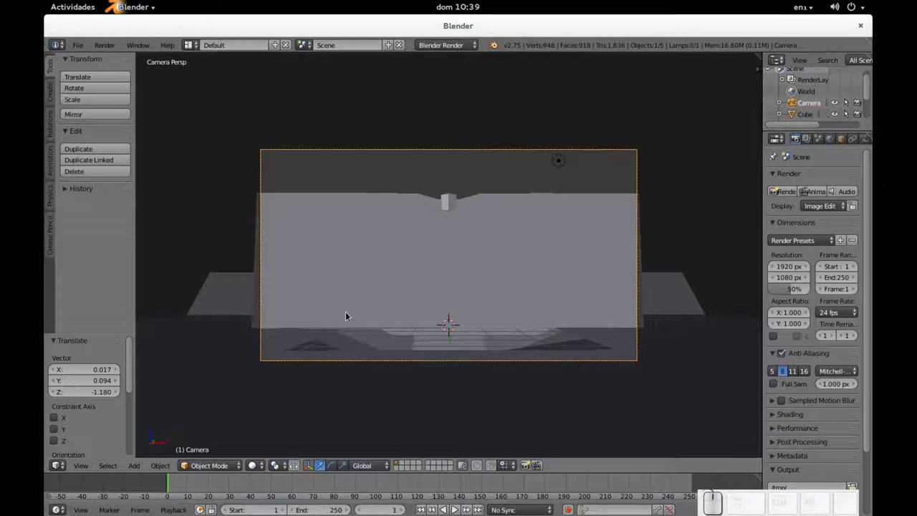
# Orbit around the wall and terrain to inspect the framing, returning to the camera view.
pyautogui.moveTo(677, 287); pyautogui.dragTo(660, 322)
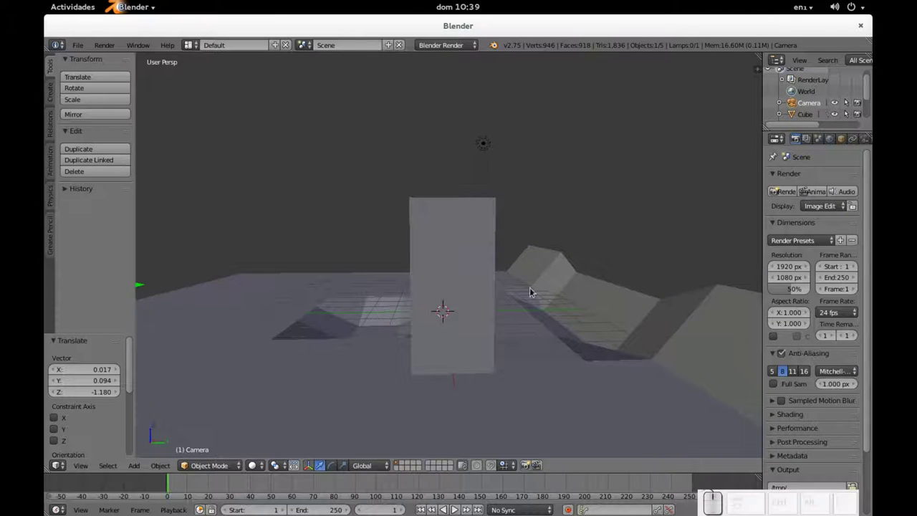
pyautogui.press('KP_0')
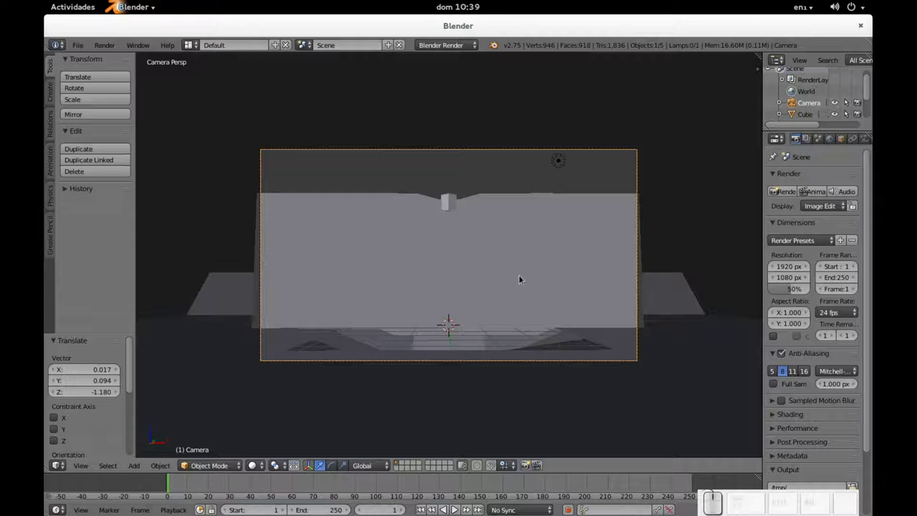
pyautogui.moveTo(731, 285); pyautogui.dragTo(583, 331)
pyautogui.moveTo(541, 338); pyautogui.dragTo(532, 243)
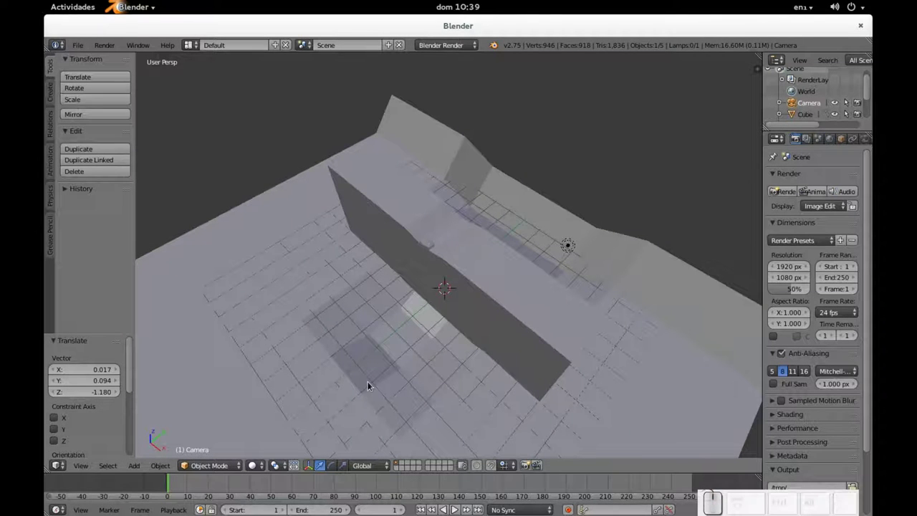
pyautogui.moveTo(399, 381); pyautogui.dragTo(472, 292)
pyautogui.press('KP_0')
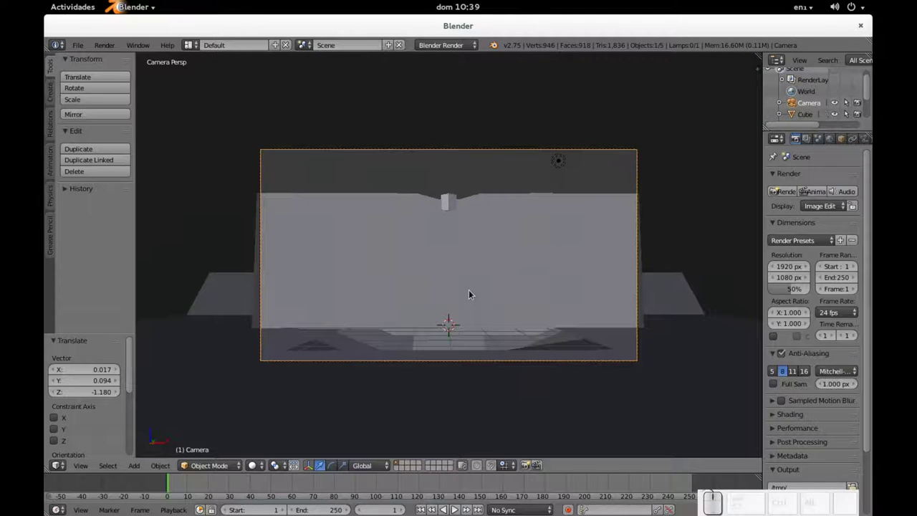
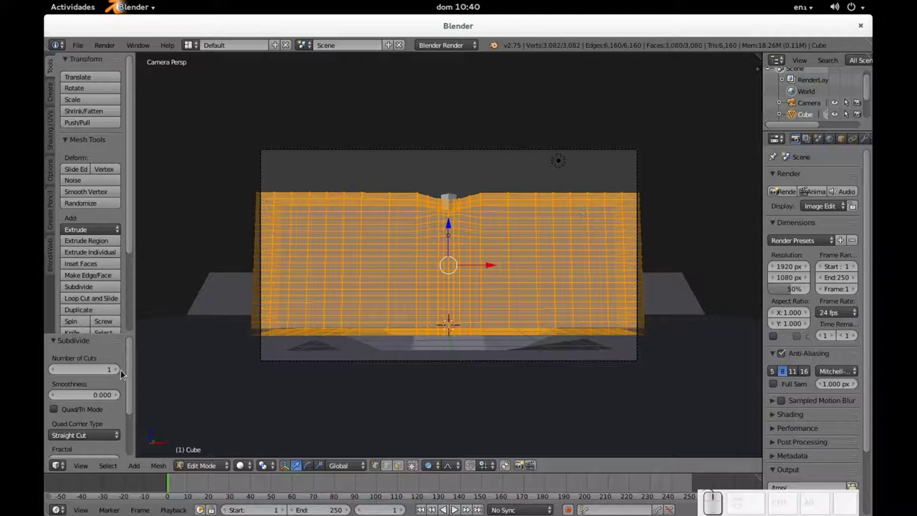
# Subdivide the whole wall mesh twice to about 12,322 vertices and check the result.
pyautogui.click(122, 371)
pyautogui.click(123, 371)
pyautogui.press('Tab')
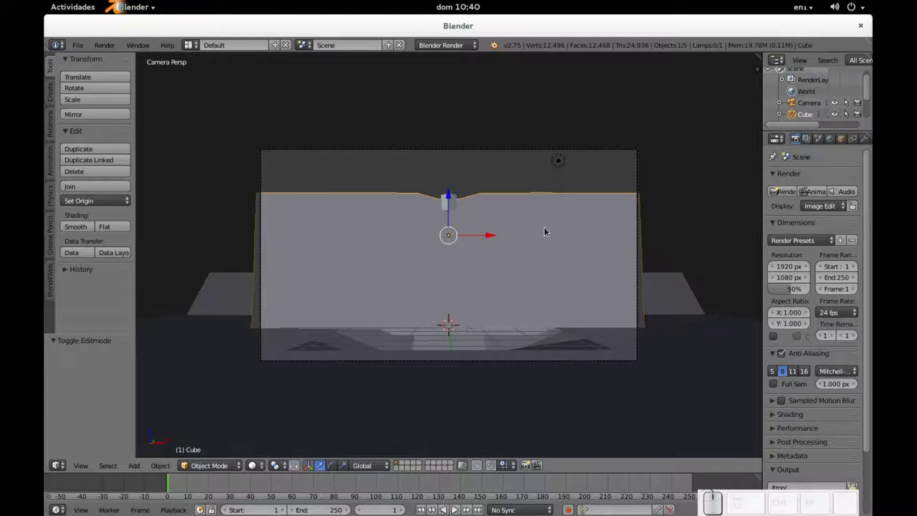
pyautogui.press('Tab')
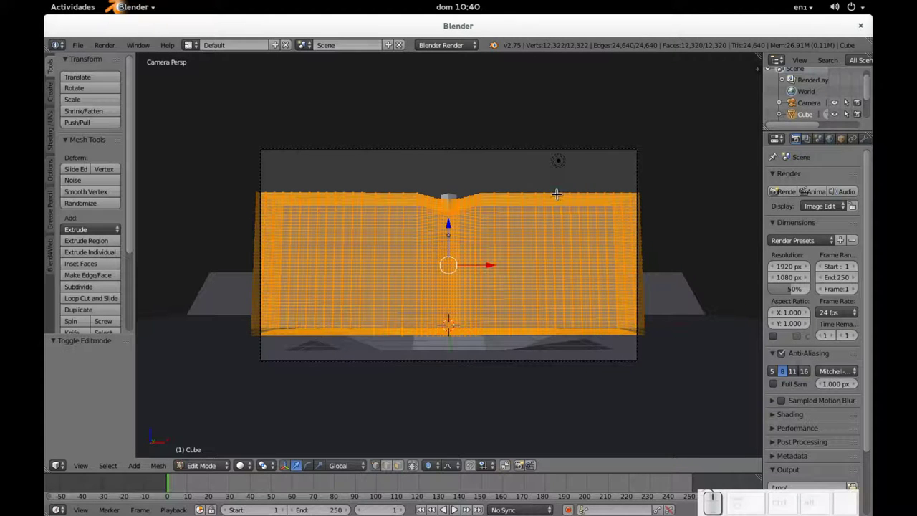
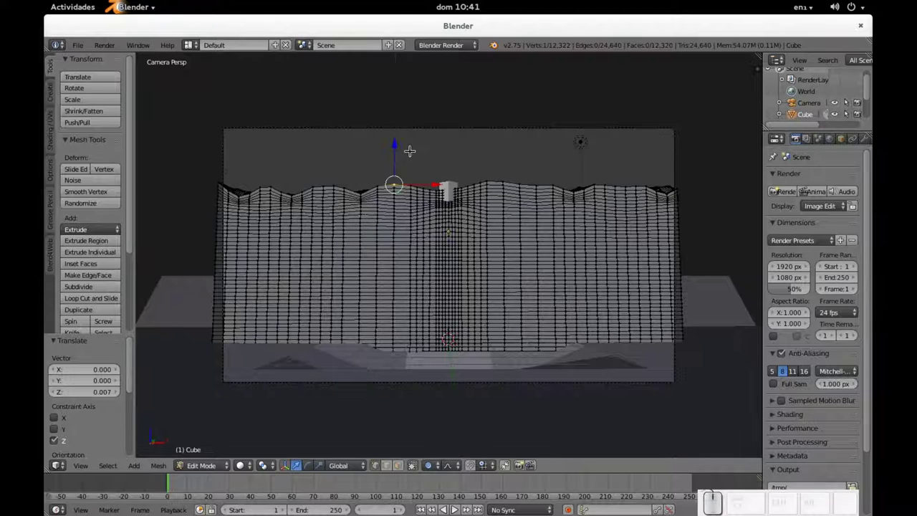
# Re-enter the wall mesh and orbit to its end to start denting the surface.
pyautogui.press('Tab')
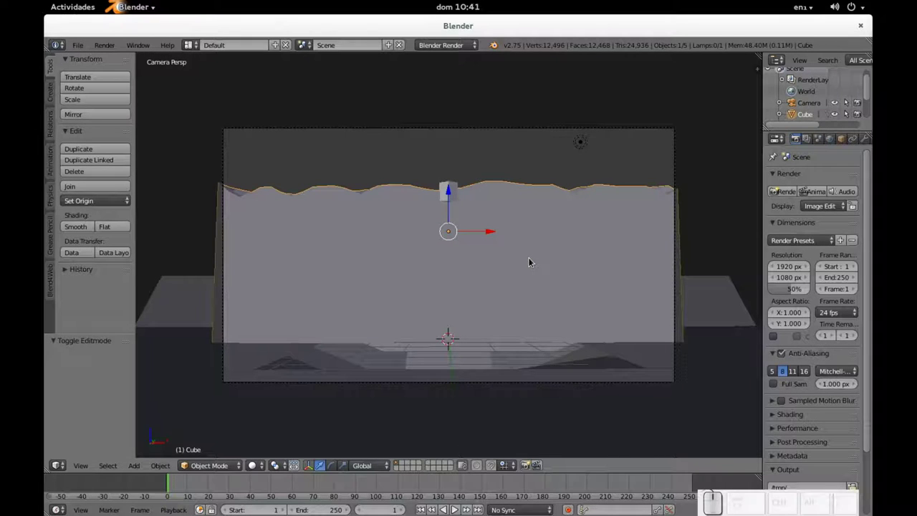
pyautogui.press('Tab')
pyautogui.click(537, 263)
pyautogui.middleClick(519, 262)
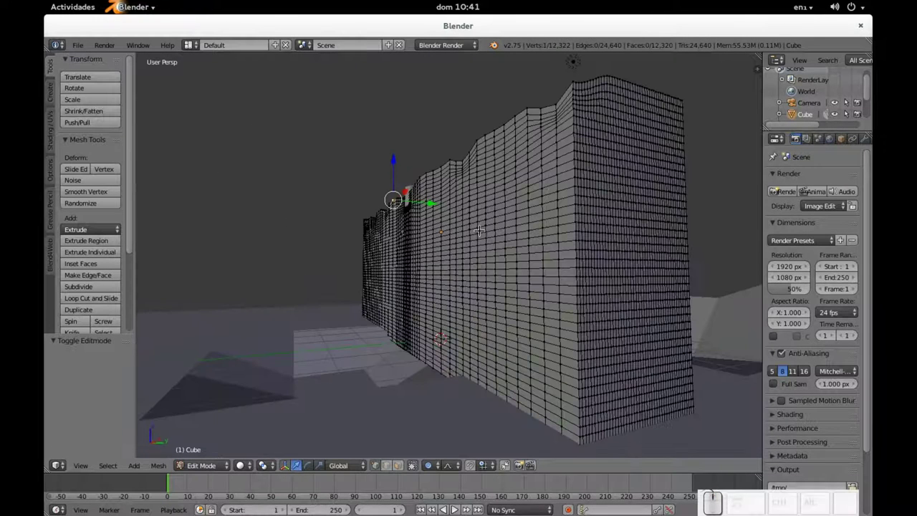
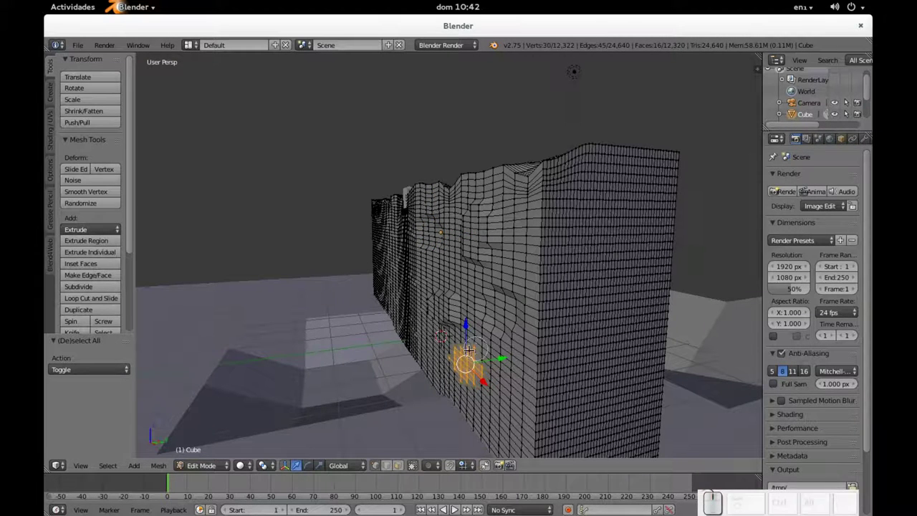
# Pick a patch of four neighbouring wall faces and push it into the wall.
pyautogui.scroll(3)
pyautogui.scroll(-3)
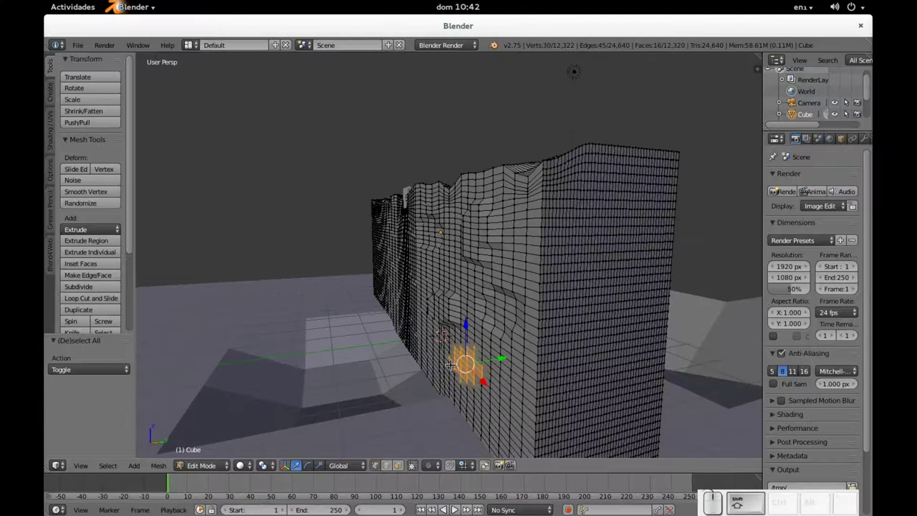
pyautogui.rightClick(777, 350)
pyautogui.rightClick(777, 350)
pyautogui.rightClick(776, 349)
pyautogui.rightClick(774, 397)
pyautogui.click(773, 396)
pyautogui.press('ctrl+z')
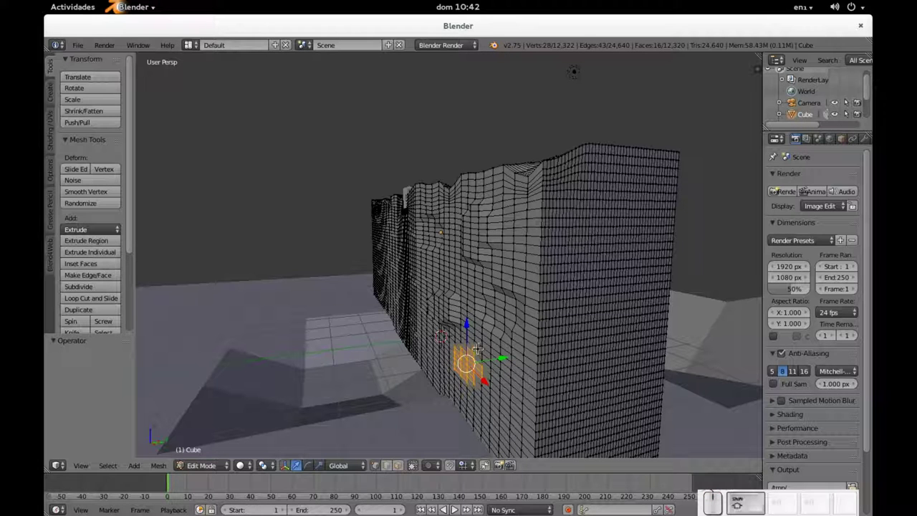
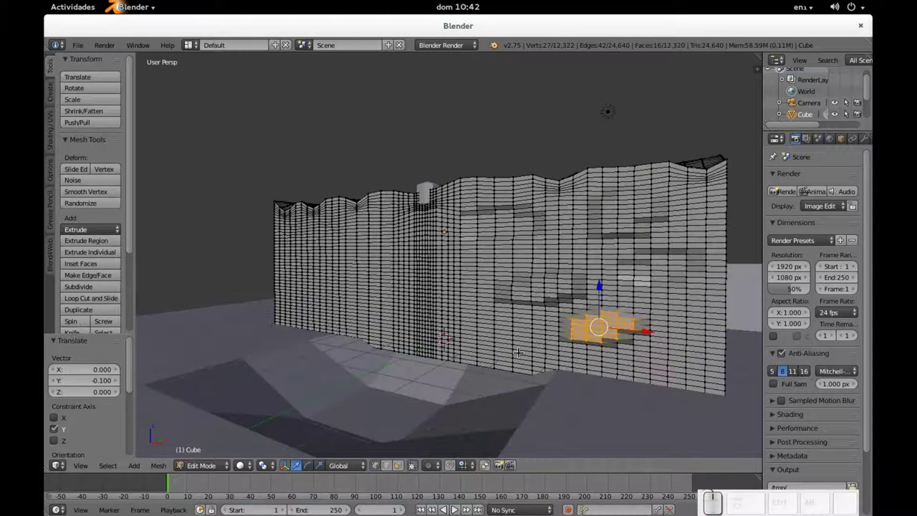
# Briefly preview the wall from closer up, return to mesh editing and clear the face selection.
pyautogui.press('Tab')
pyautogui.moveTo(523, 354); pyautogui.dragTo(555, 343)
pyautogui.scroll(3)
pyautogui.scroll(-3)
pyautogui.press('Tab')
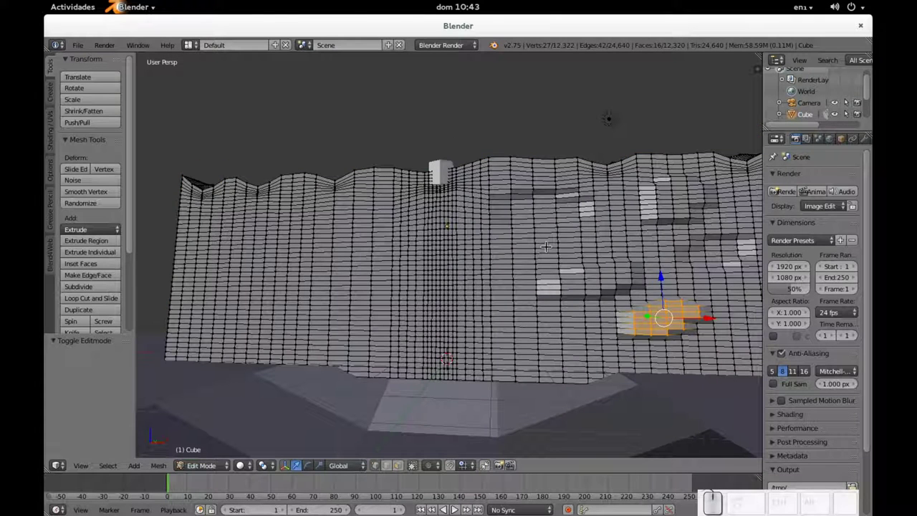
pyautogui.press('a')
pyautogui.press('c')
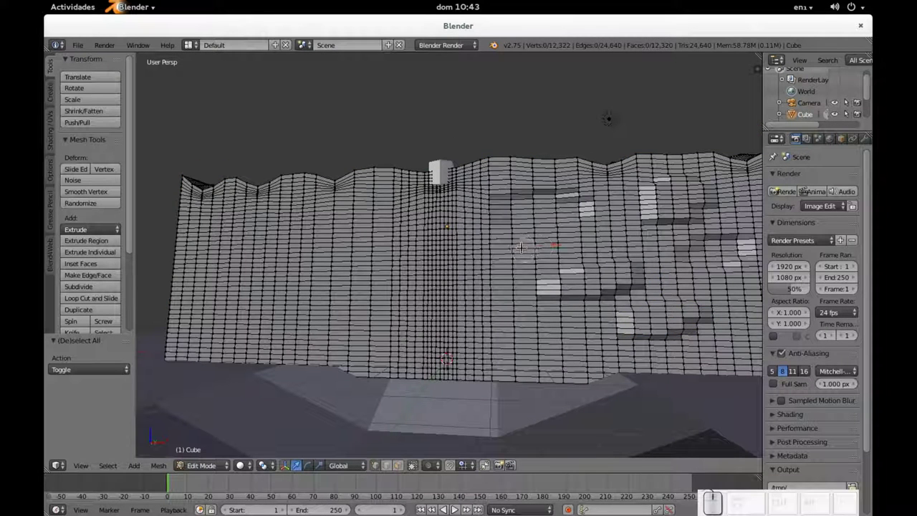
# Push a new block of faces outward, constrained to the wall's depth axis.
pyautogui.moveTo(777, 457); pyautogui.dragTo(777, 350)
pyautogui.press('Escape')
pyautogui.middleClick(777, 349)
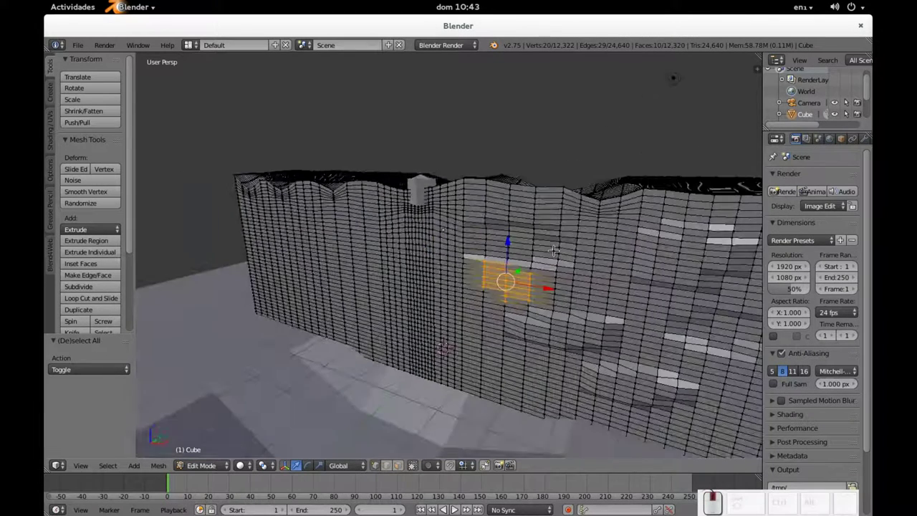
pyautogui.moveTo(776, 453); pyautogui.dragTo(776, 453)
pyautogui.moveTo(776, 453); pyautogui.dragTo(777, 453)
pyautogui.middleClick(776, 398)
# Sink another block of faces to a new depth along the wall's axis, then clear the selection.
pyautogui.press('a')
pyautogui.press('c')
pyautogui.moveTo(777, 350); pyautogui.dragTo(776, 350)
pyautogui.press('Escape')
pyautogui.middleClick(776, 350)
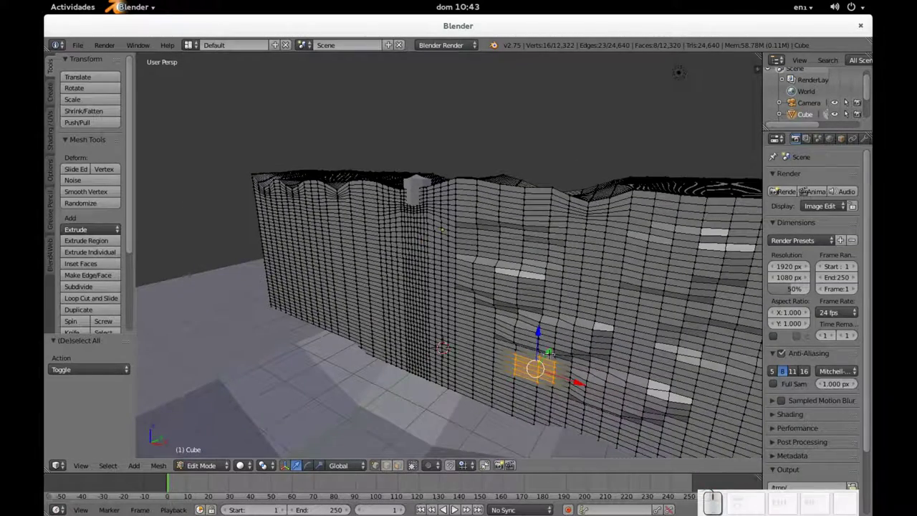
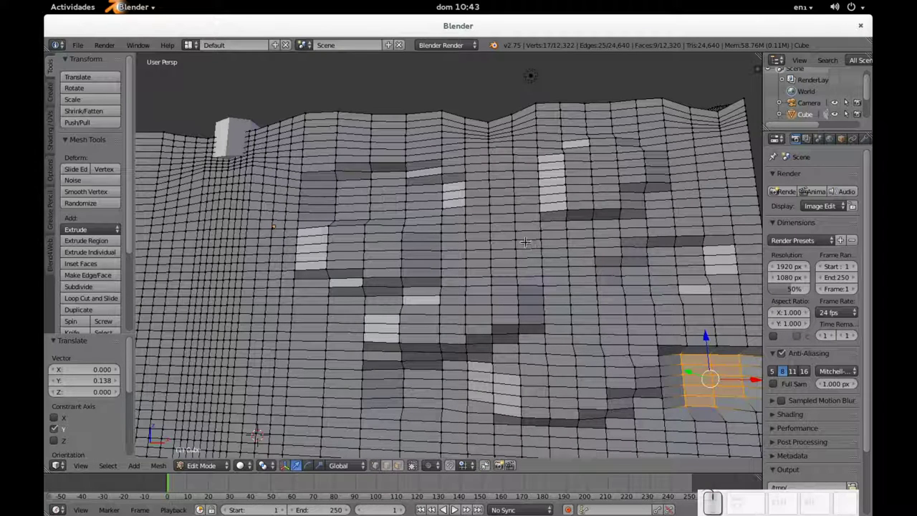
pyautogui.press('a')
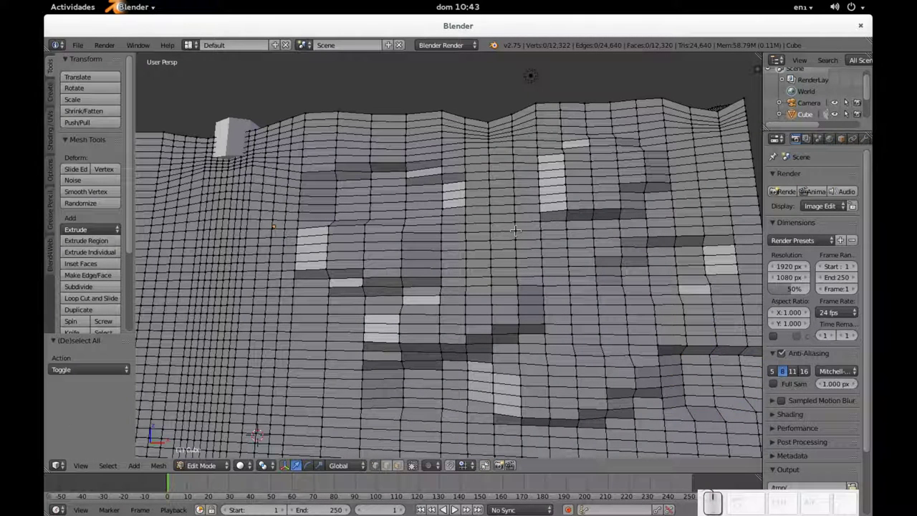
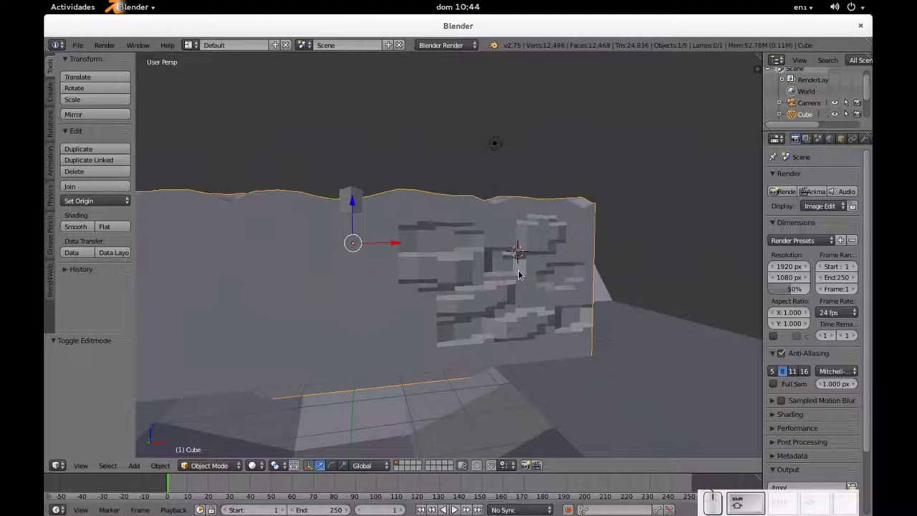
# Frame the whole scene, orbit around the wall and look at it through the camera.
pyautogui.press('shift+c')
pyautogui.scroll(3)
pyautogui.moveTo(532, 289); pyautogui.dragTo(514, 286)
pyautogui.scroll(-3)
pyautogui.scroll(3)
pyautogui.scroll(-3)
pyautogui.press('KP_0')
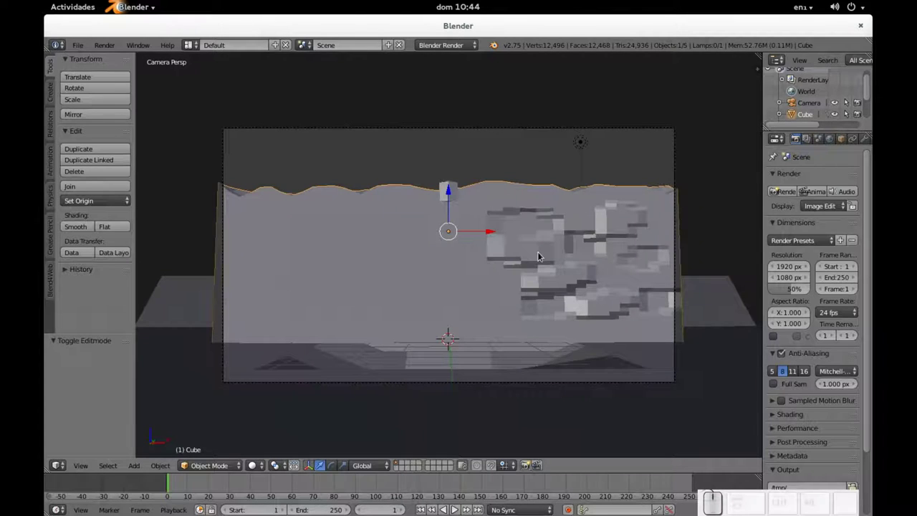
# Try a level-2 smoothing subdivision with smooth shading on the wall, then undo it.
pyautogui.press('ctrl+2')
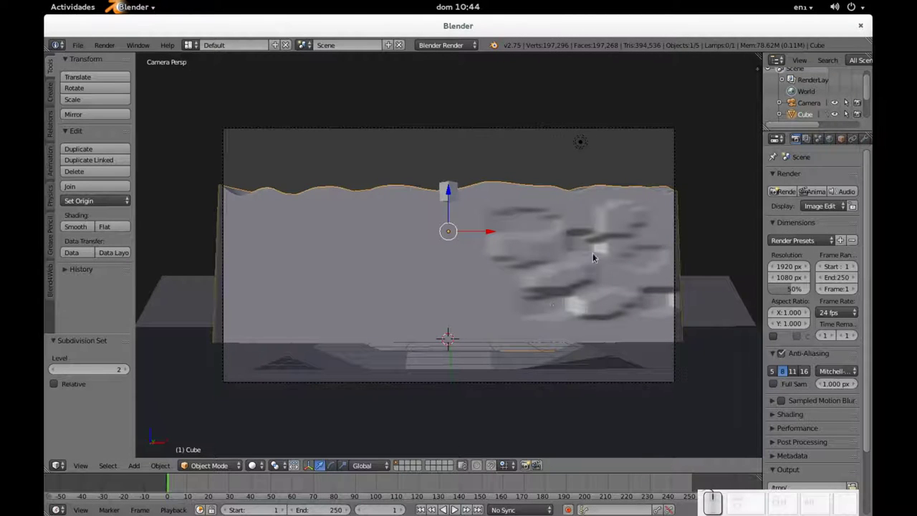
pyautogui.click(80, 231)
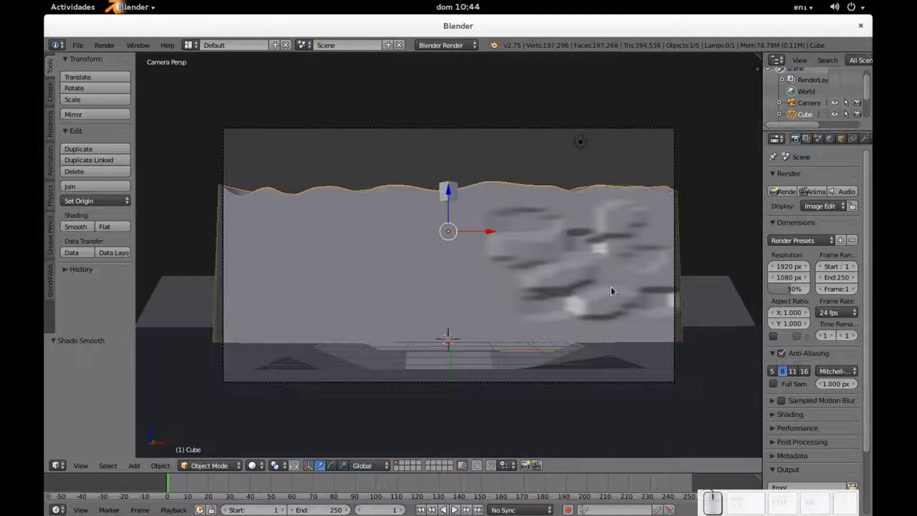
pyautogui.press('ctrl+z')
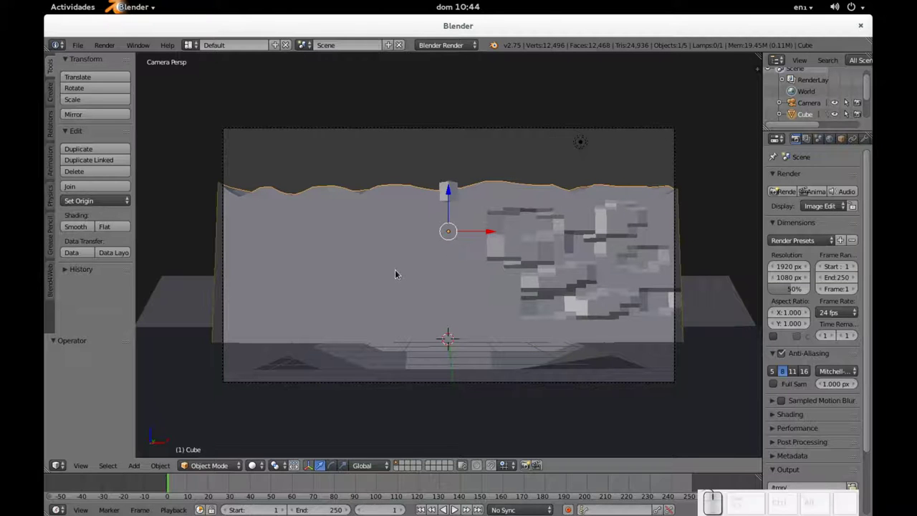
# Return to editing the blocky wall's mesh and orbit in closer.
pyautogui.scroll(3)
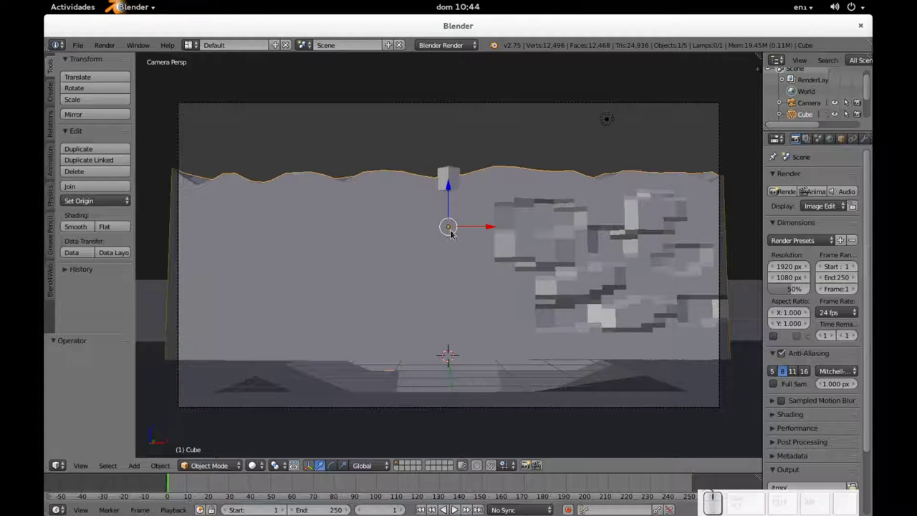
pyautogui.press('Tab')
pyautogui.middleClick(468, 214)
pyautogui.scroll(3)
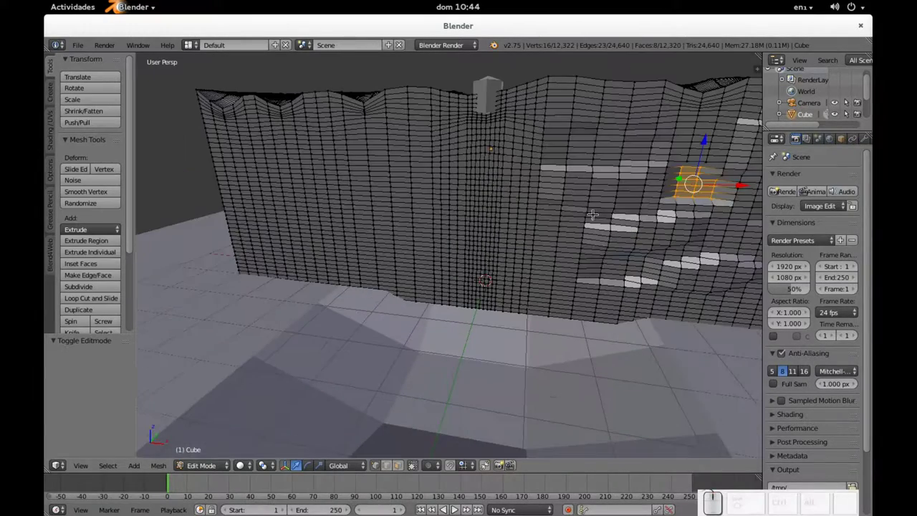
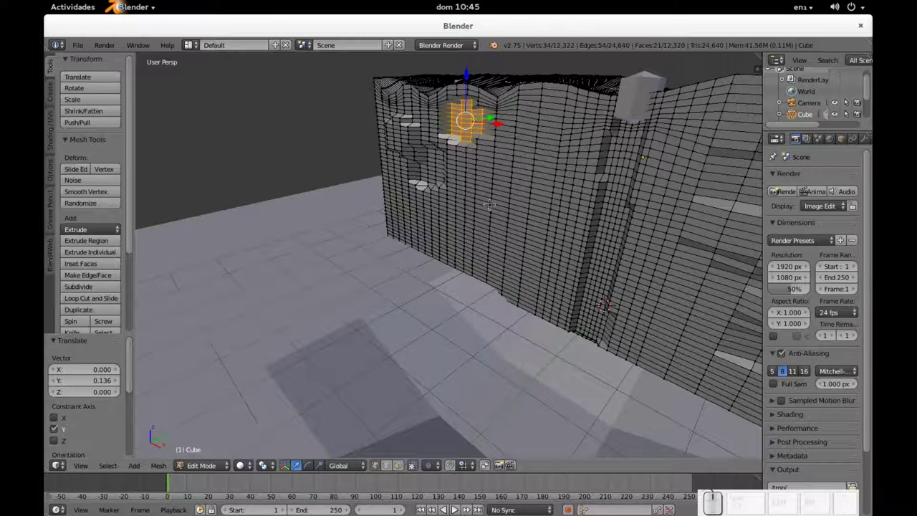
# Finish moving a face block 0.167 along Y and deselect the wall's faces.
pyautogui.press('a')
pyautogui.press('c')
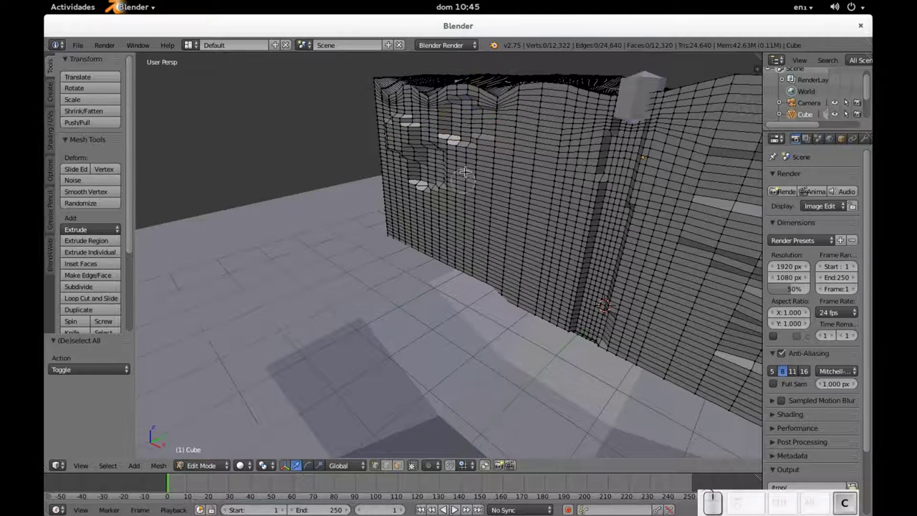
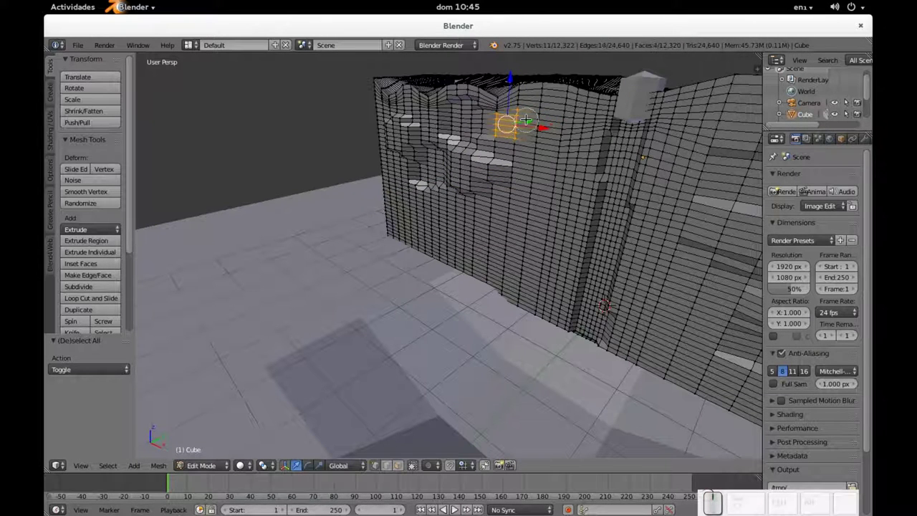
pyautogui.press('Escape')
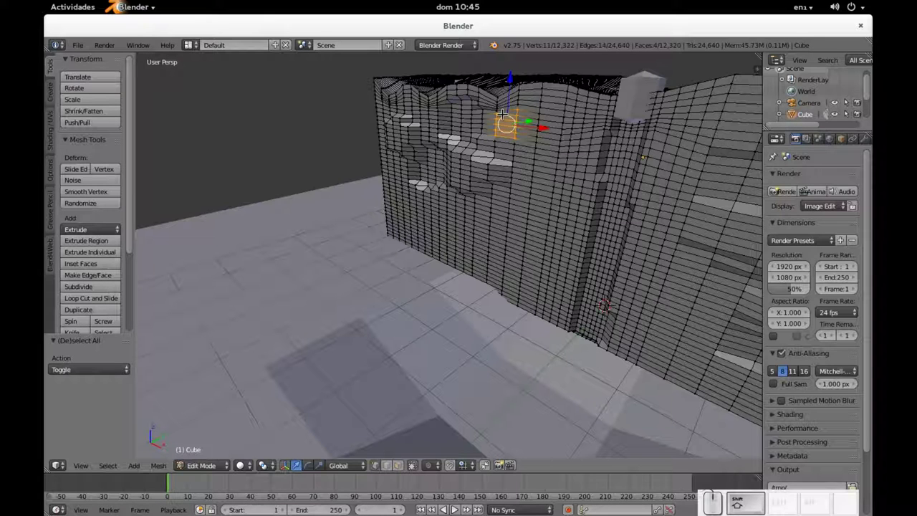
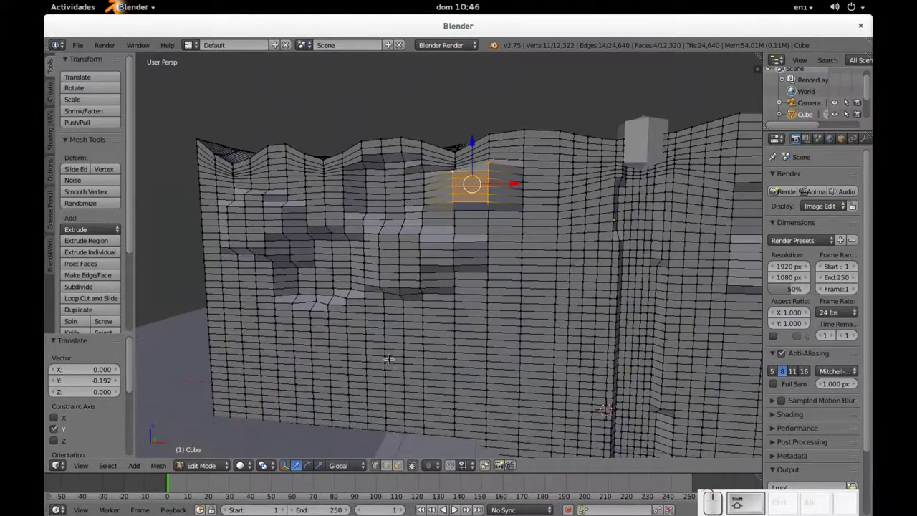
# Deselect after each of several face patches pushed along Y, the latest by 0.080.
pyautogui.press('a')
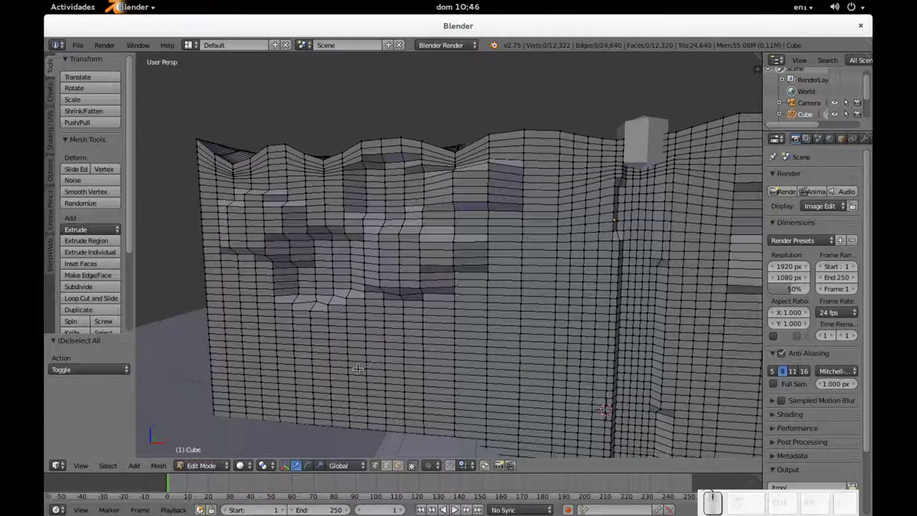
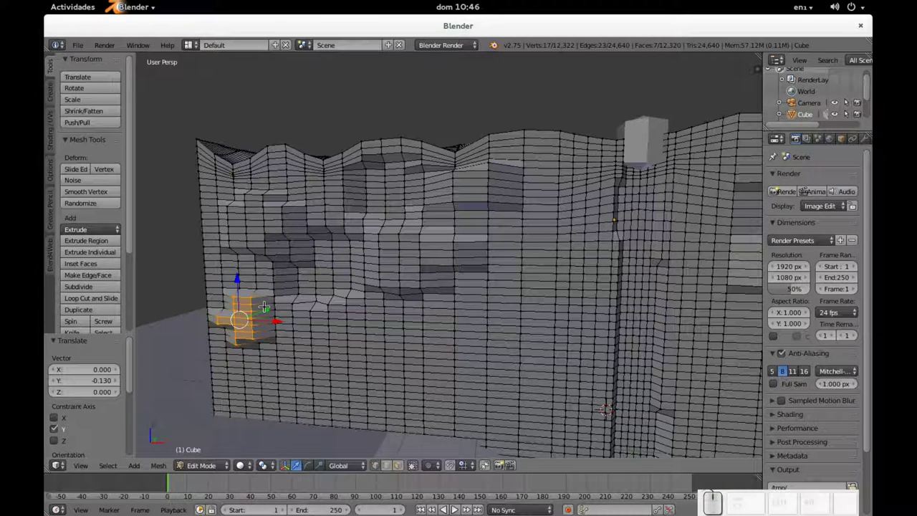
pyautogui.press('a')
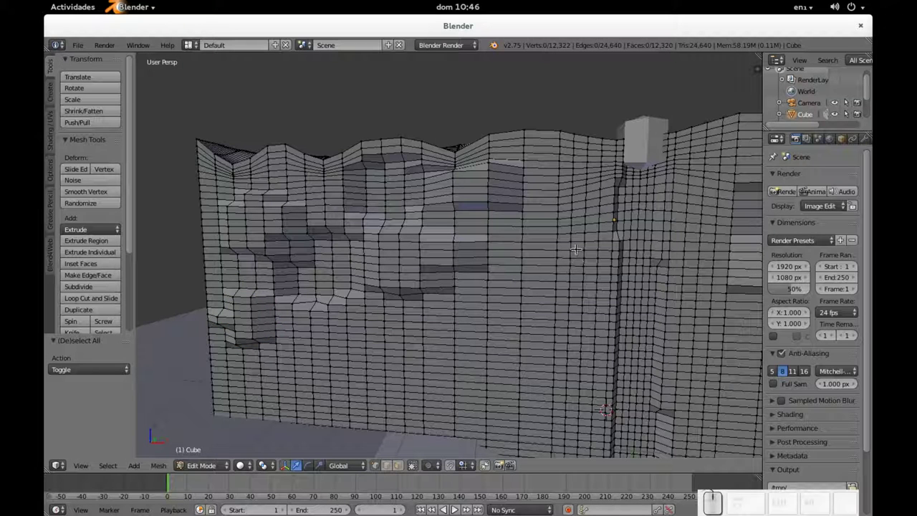
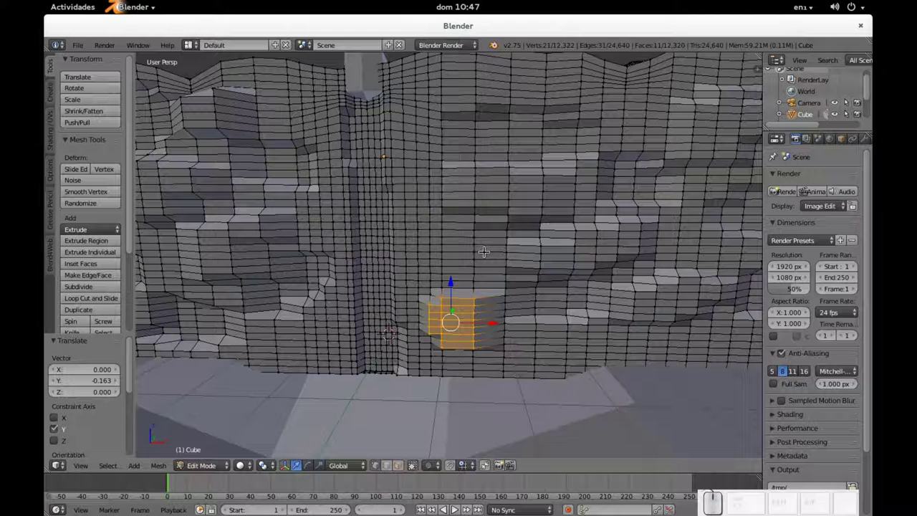
pyautogui.press('a')
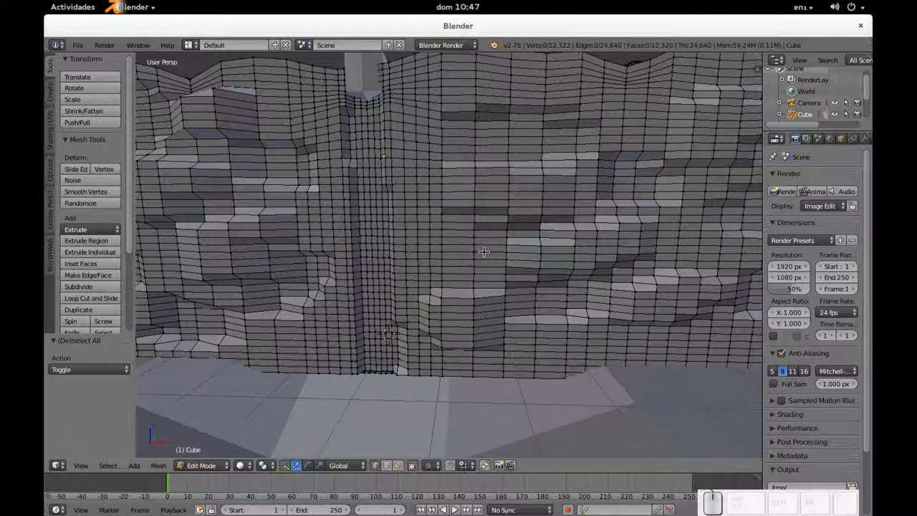
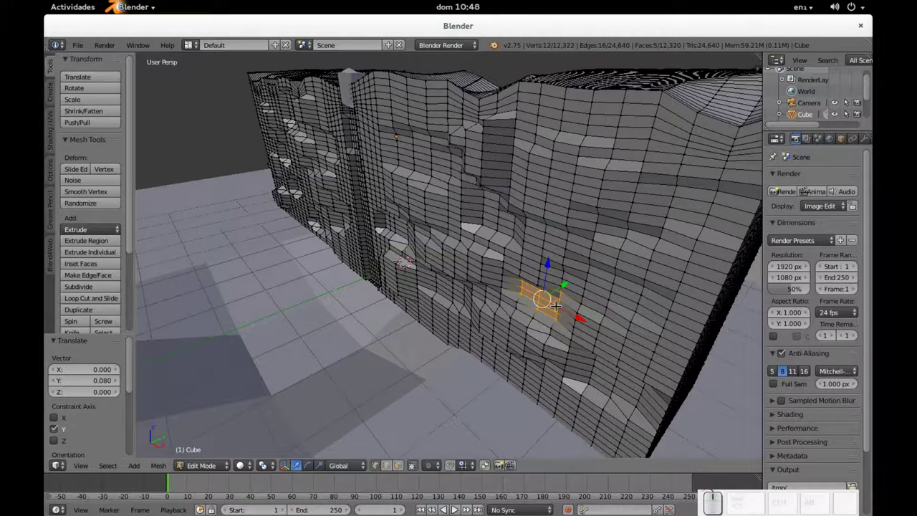
pyautogui.scroll(-3)
# Zoom out to reach a face group near the top of the wall for the next 0.080 shift.
pyautogui.scroll(3)
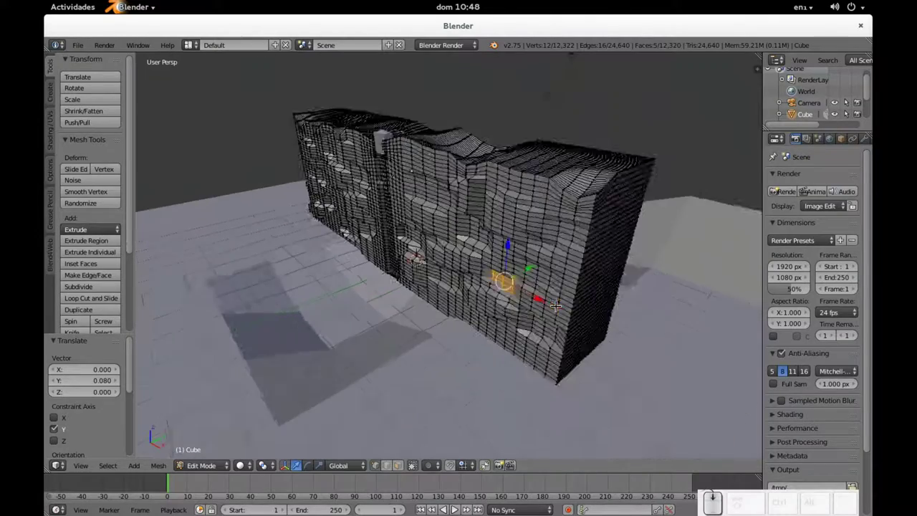
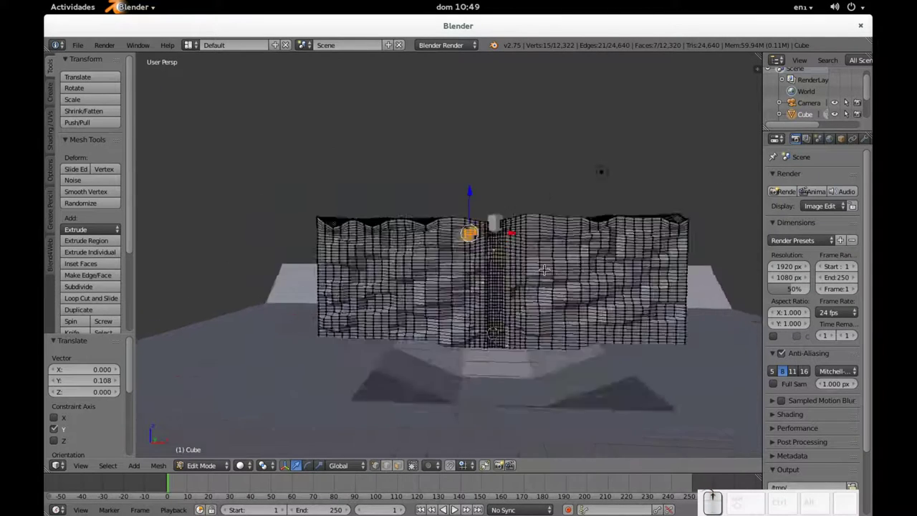
# Leave mesh editing to preview the blocky stone relief in object mode.
pyautogui.press('Tab')
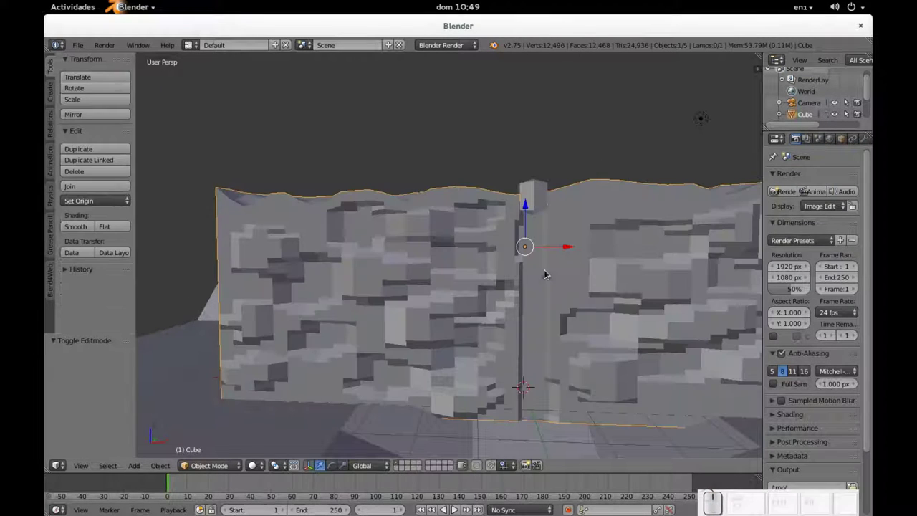
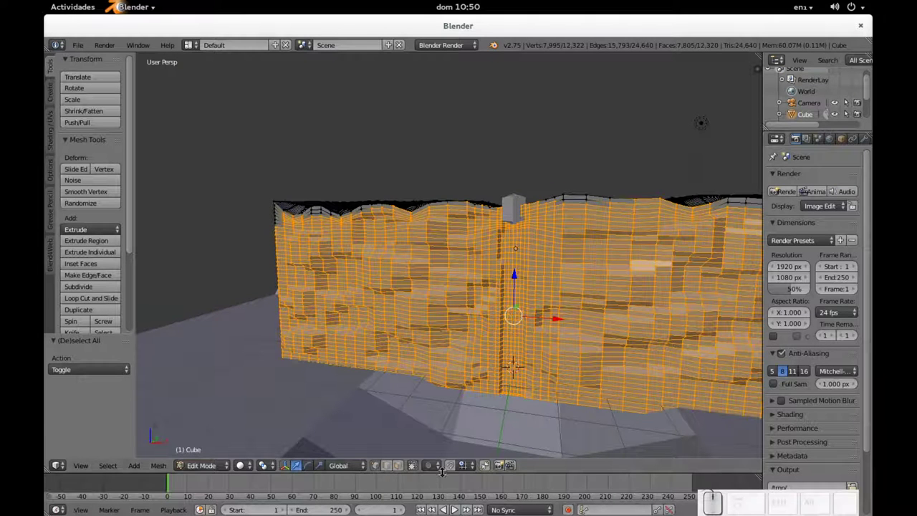
# Enable proportional editing with random falloff for a 0.196 Y shift, then deselect all vertices.
pyautogui.press('o')
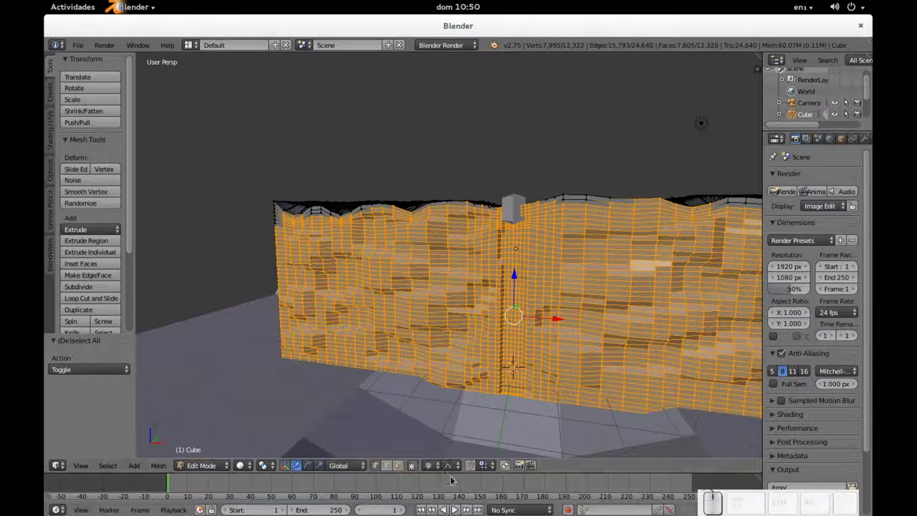
pyautogui.click(459, 470)
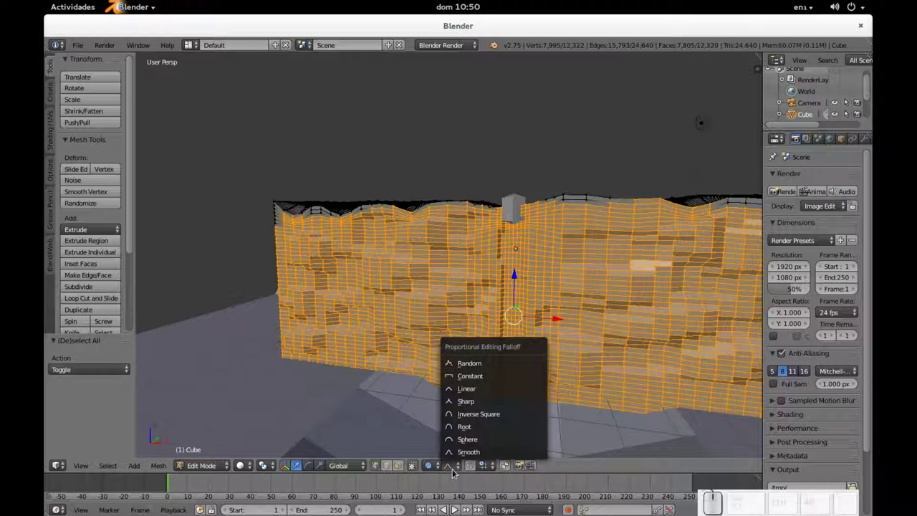
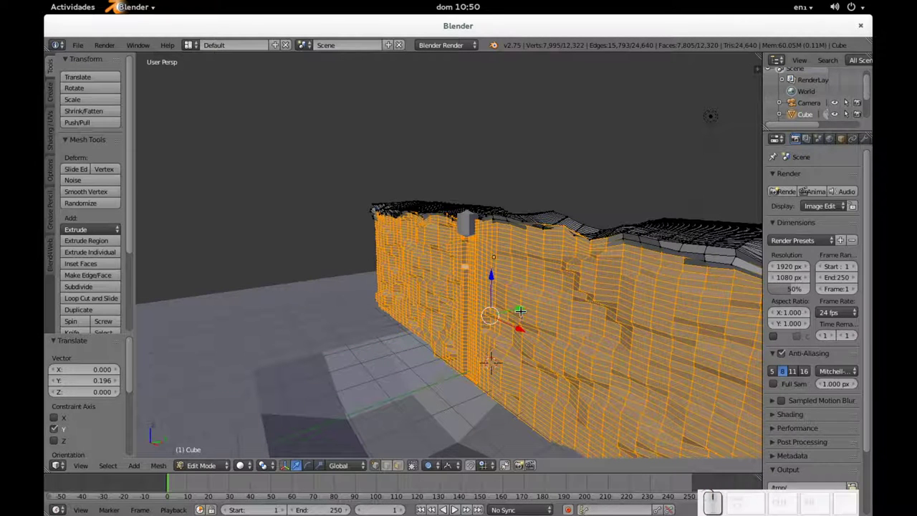
pyautogui.press('a')
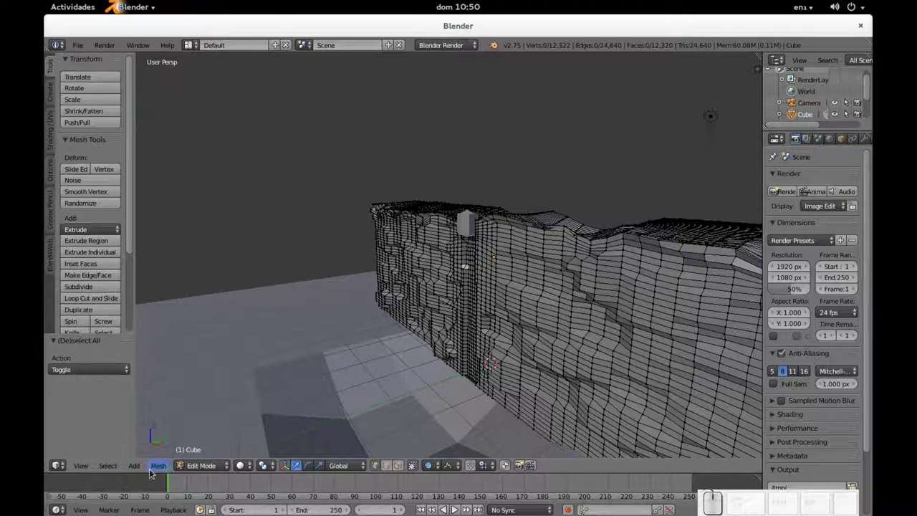
# Use the mesh Select menu commands, then select every vertex of the wall again.
pyautogui.click(164, 466)
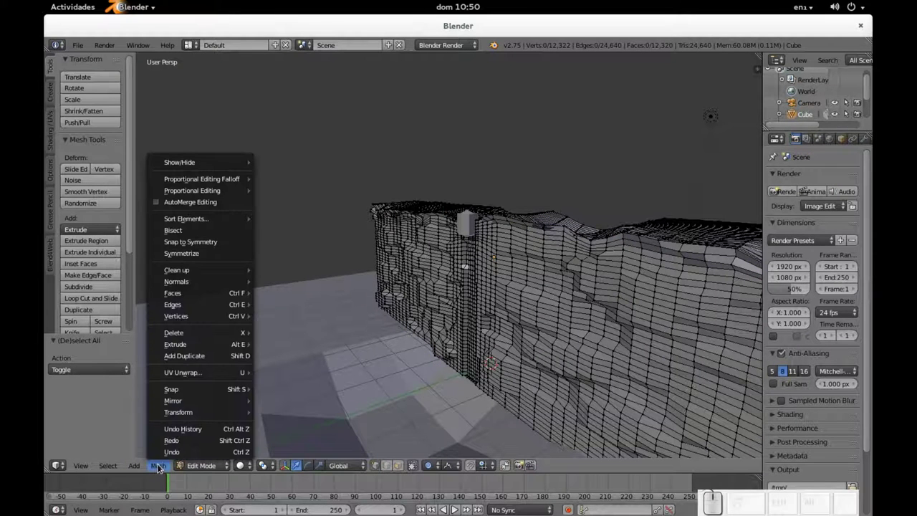
pyautogui.click(119, 468)
pyautogui.click(158, 386)
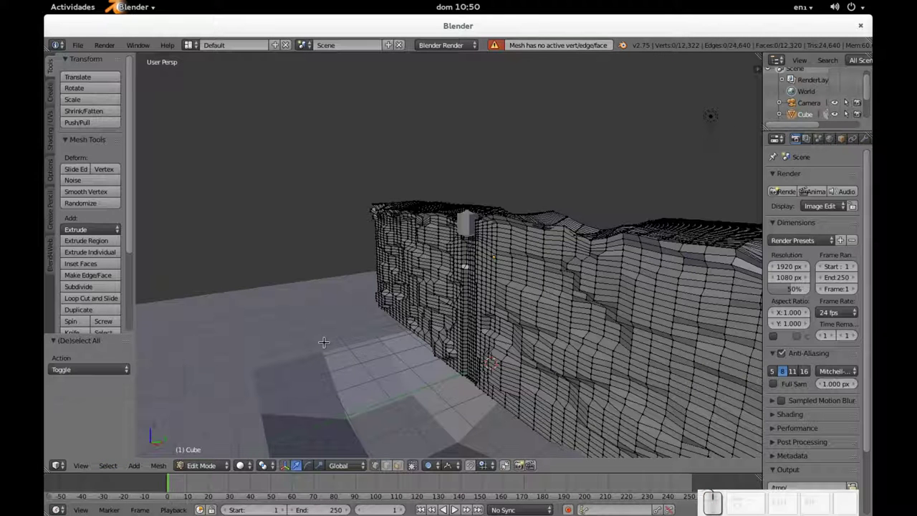
pyautogui.press('a')
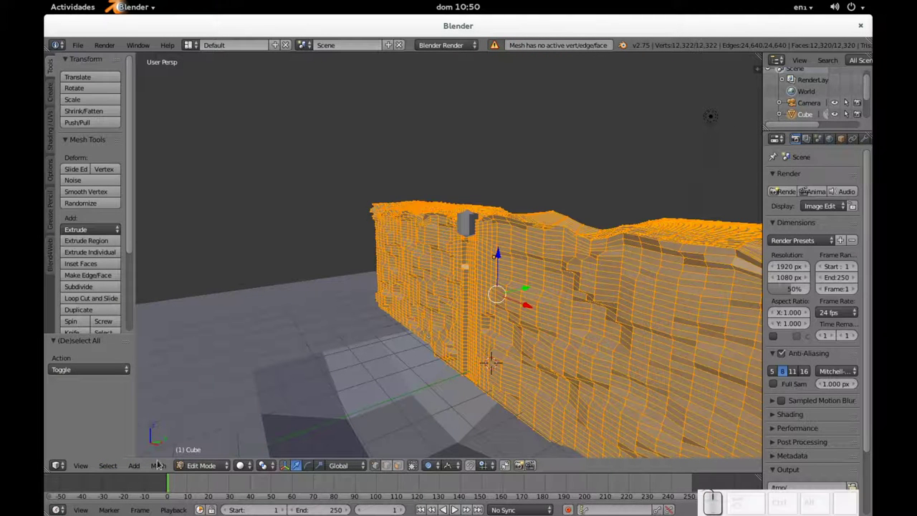
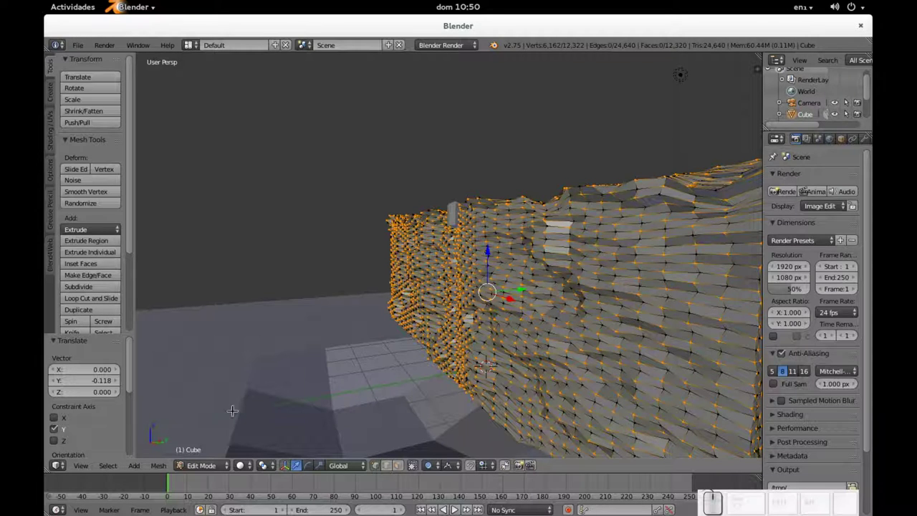
# Apply Checker Deselect so 6,162 of the wall's 12,322 vertices stay selected alternately.
pyautogui.click(120, 464)
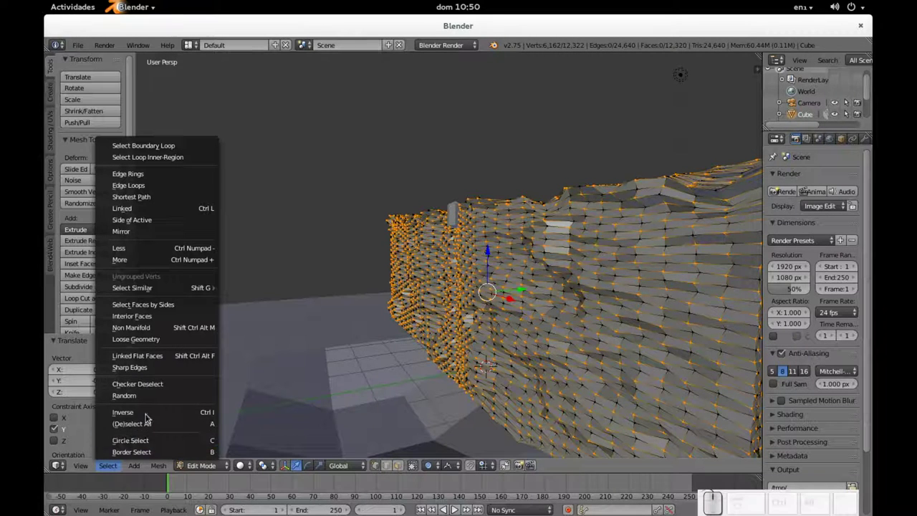
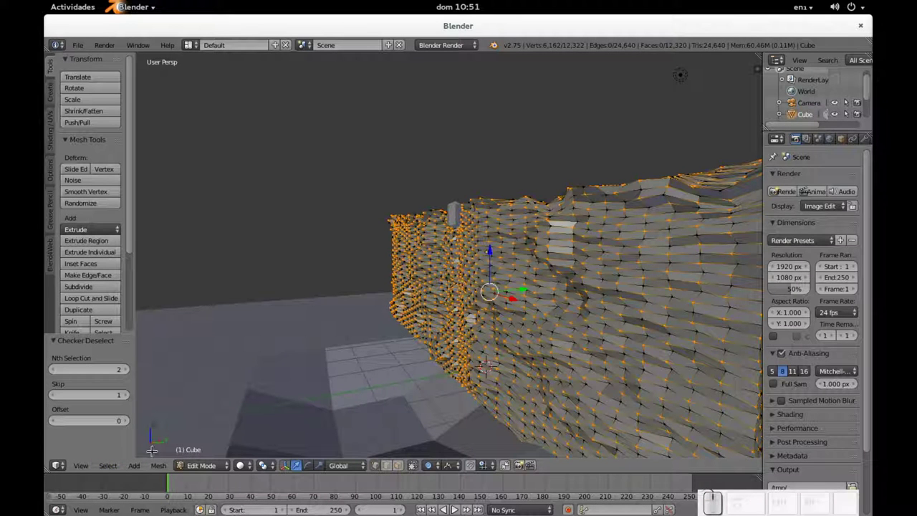
pyautogui.click(116, 465)
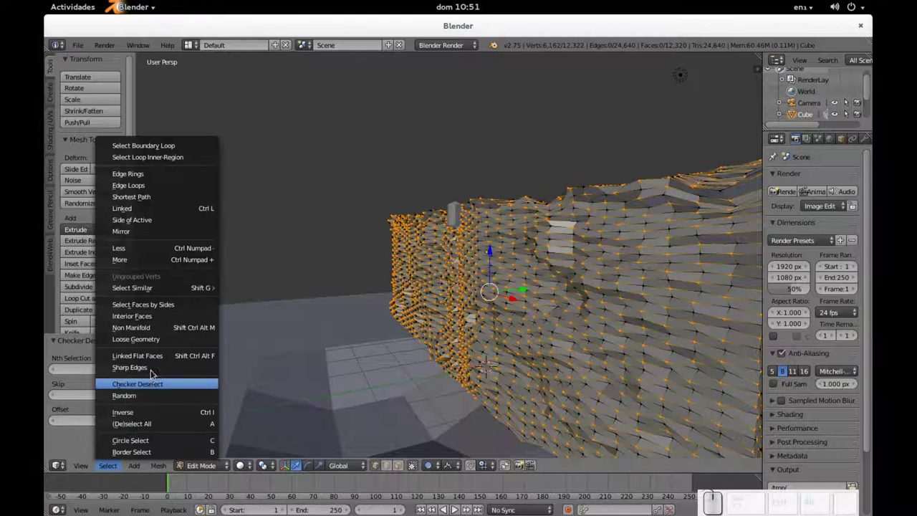
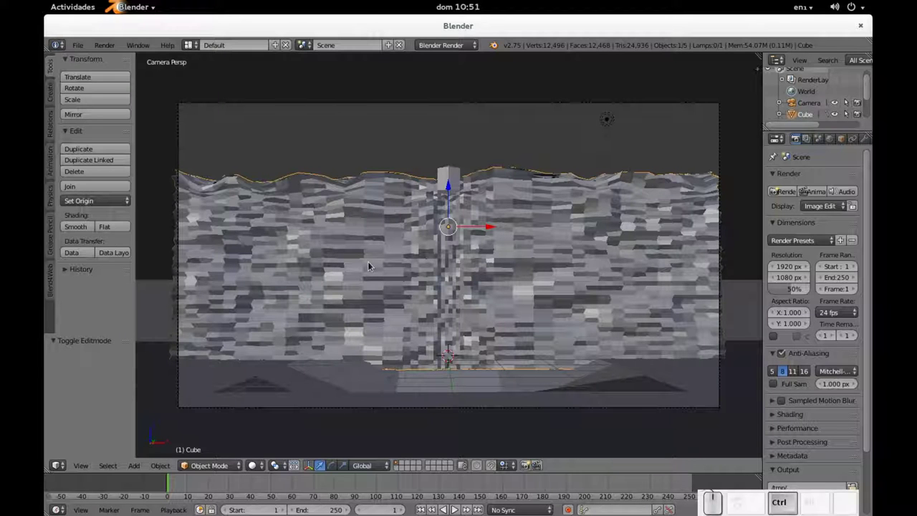
# Subdivide the rough stone wall two levels and give it smooth shading.
pyautogui.press('ctrl+2')
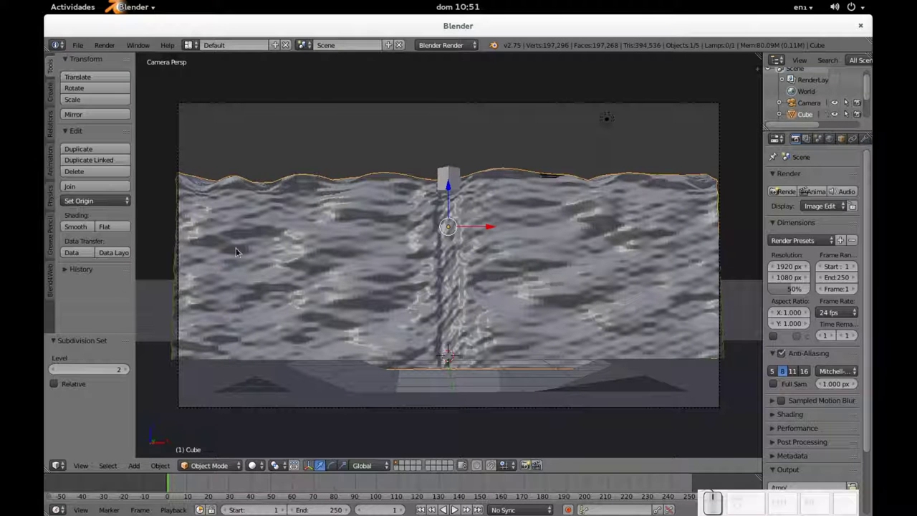
pyautogui.click(65, 225)
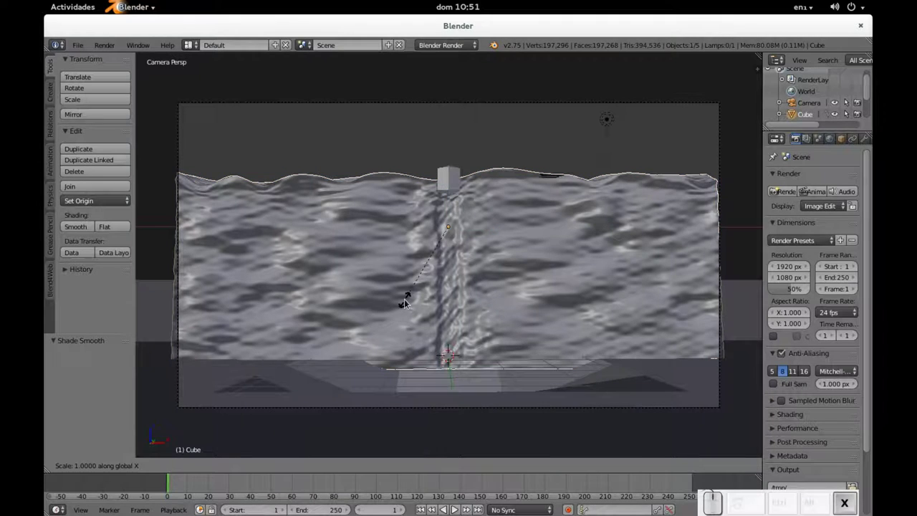
pyautogui.press('Escape')
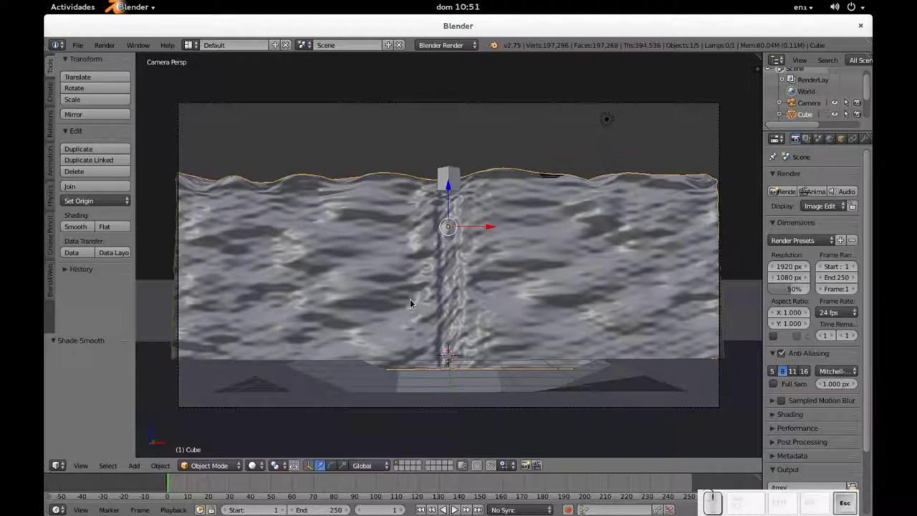
# Select the camera and start pulling it back 0.52 along its local Z viewing axis.
pyautogui.rightClick(727, 169)
pyautogui.press('g')
pyautogui.middleClick(726, 170)
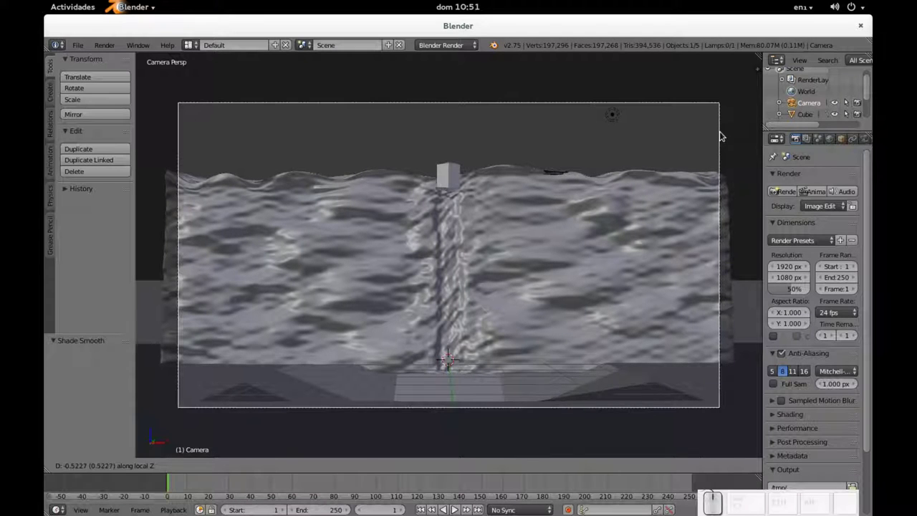
# Confirm the camera shift of about 0.54 along local Z, then select the ground Plane and return to camera view.
pyautogui.click(726, 133)
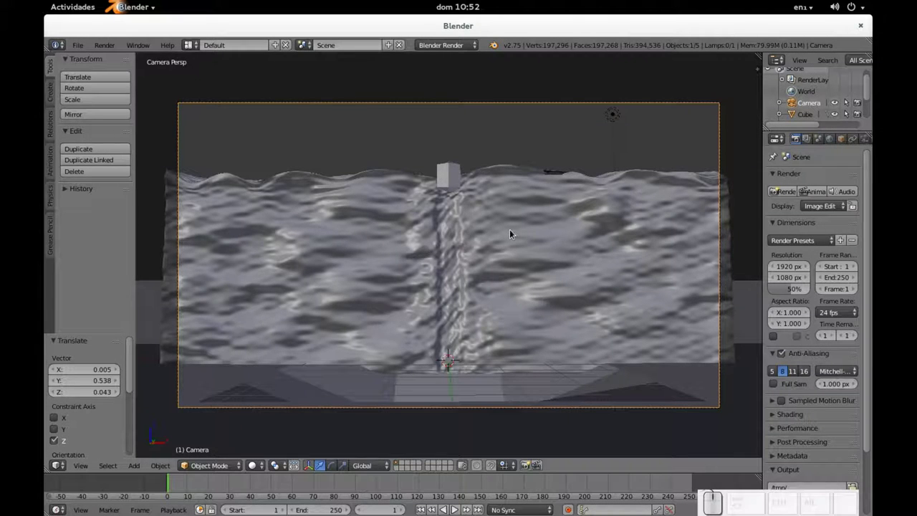
pyautogui.moveTo(532, 230); pyautogui.dragTo(501, 237)
pyautogui.rightClick(414, 331)
pyautogui.moveTo(626, 339); pyautogui.dragTo(595, 375)
pyautogui.press('KP_0')
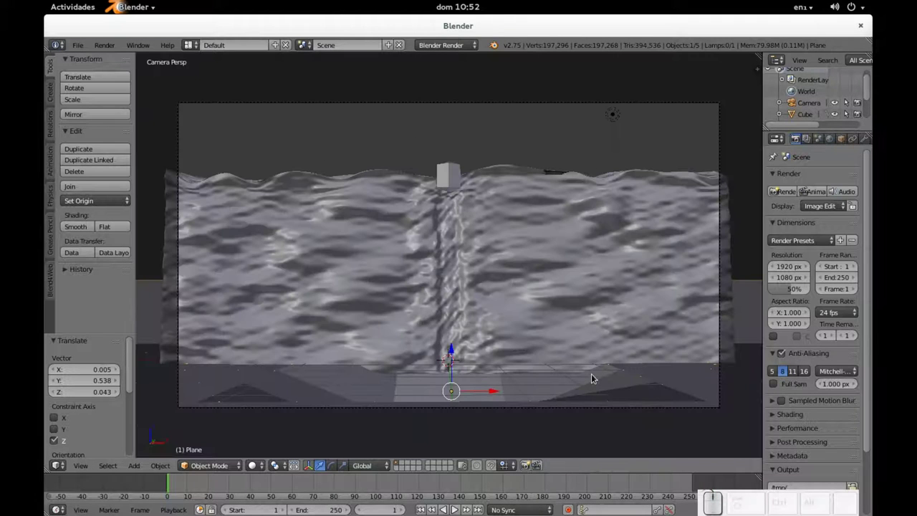
# Give the ground plane a level-2 subdivision with Ctrl+2.
pyautogui.press('ctrl+2')
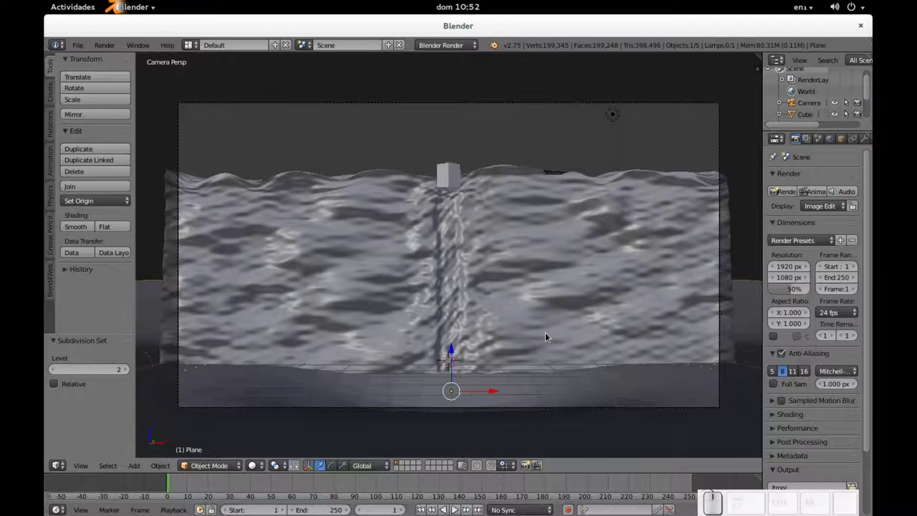
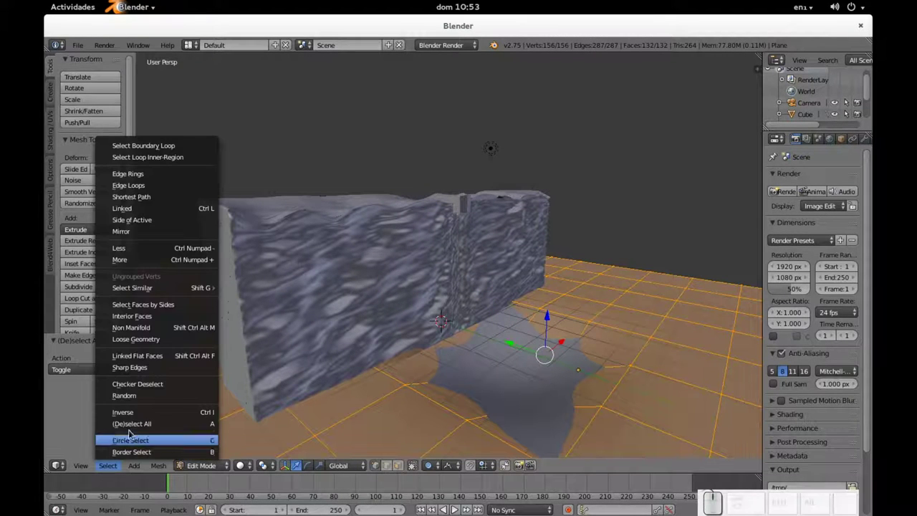
# Raise a checker-deselected half of the ground vertices, invert to the other half and raise it too, then view through the camera.
pyautogui.click(158, 388)
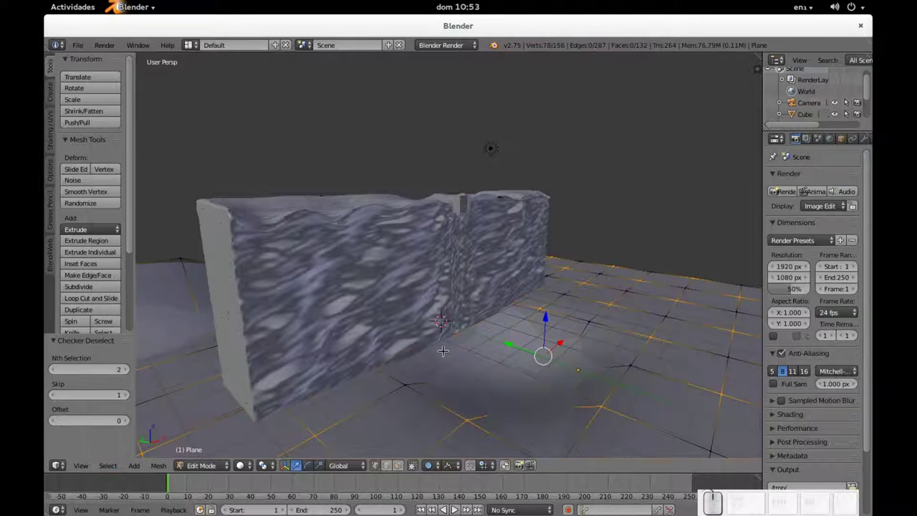
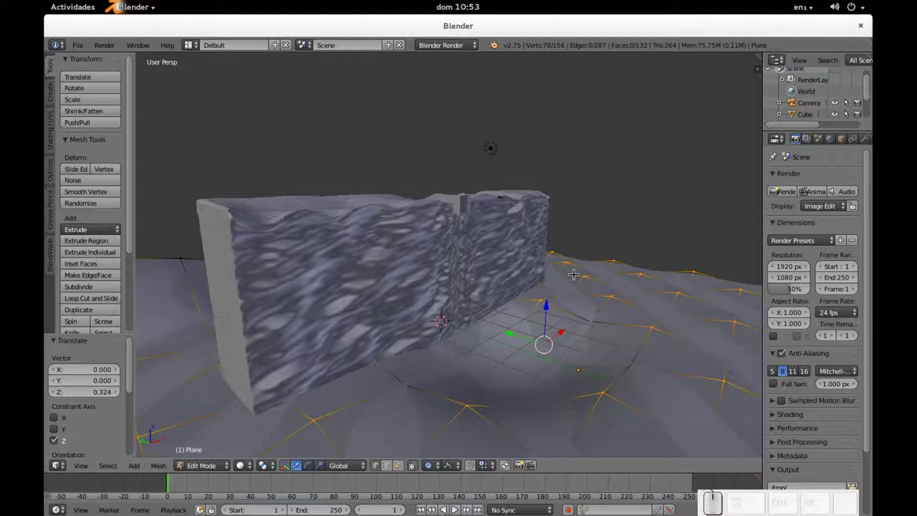
pyautogui.press('ctrl+i')
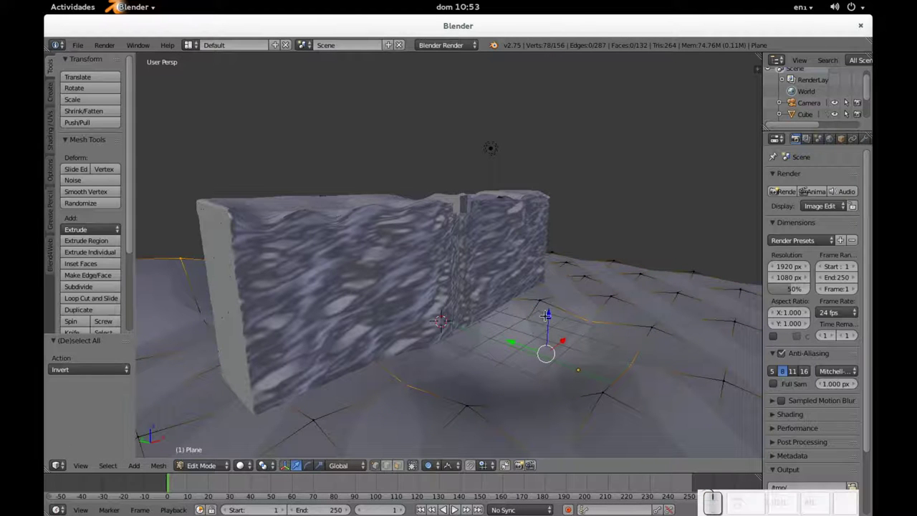
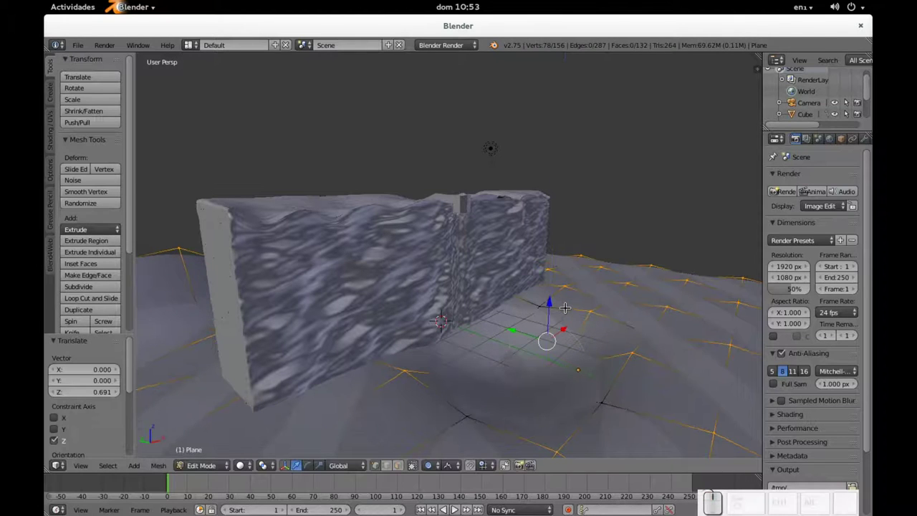
pyautogui.press('Tab')
pyautogui.press('KP_0')
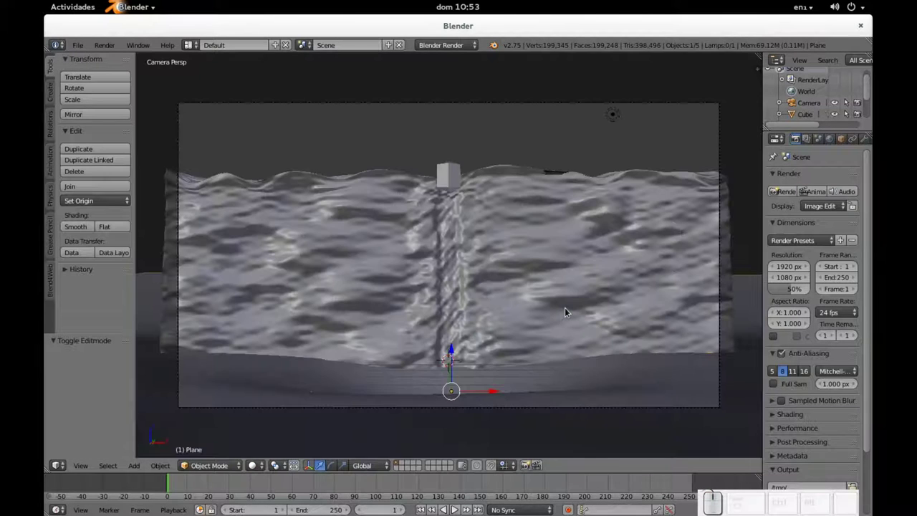
# Subdivide the ground mesh further in Edit Mode and lift a checker-selected half of its vertices slightly.
pyautogui.press('Tab')
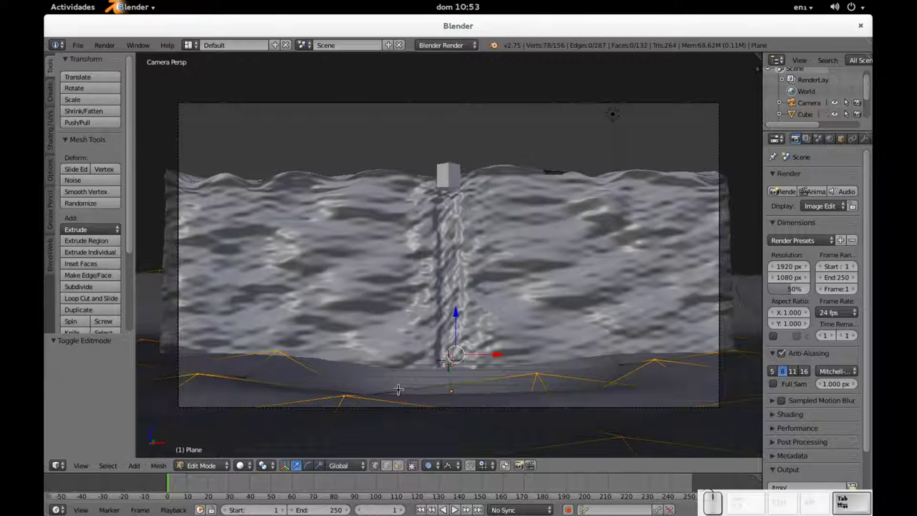
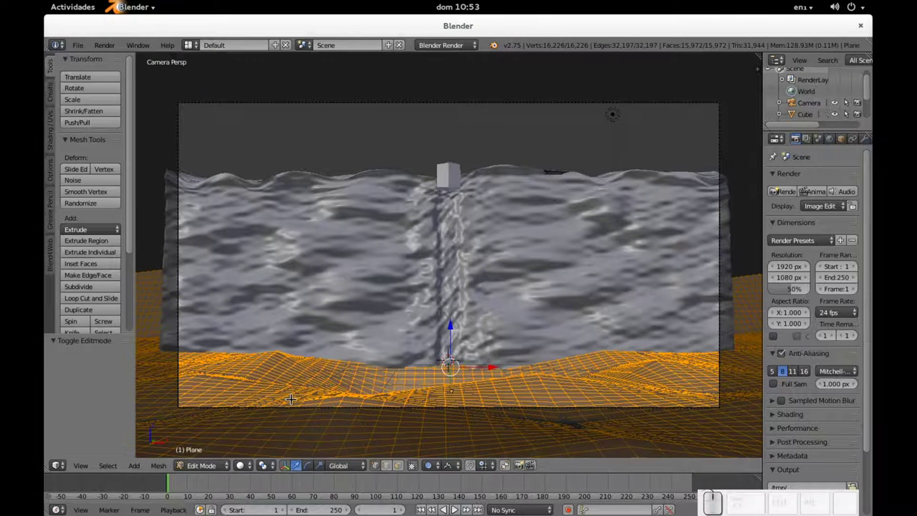
pyautogui.click(118, 466)
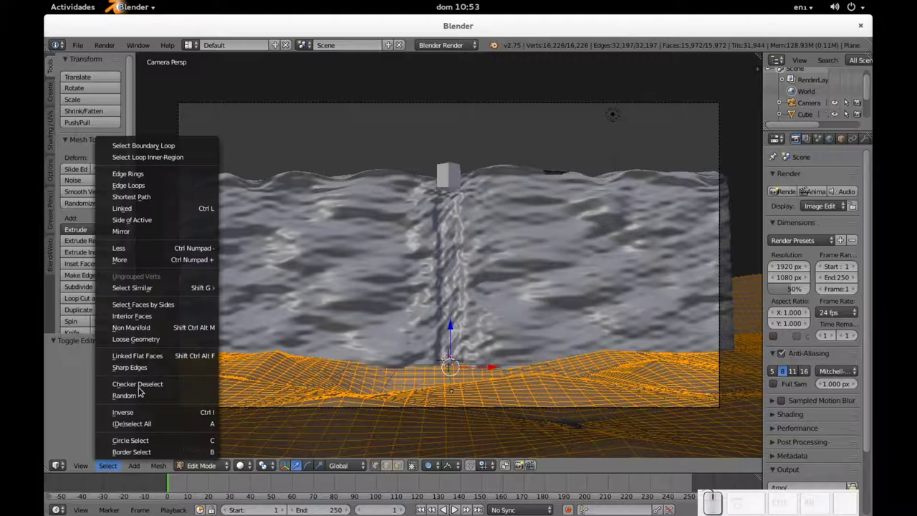
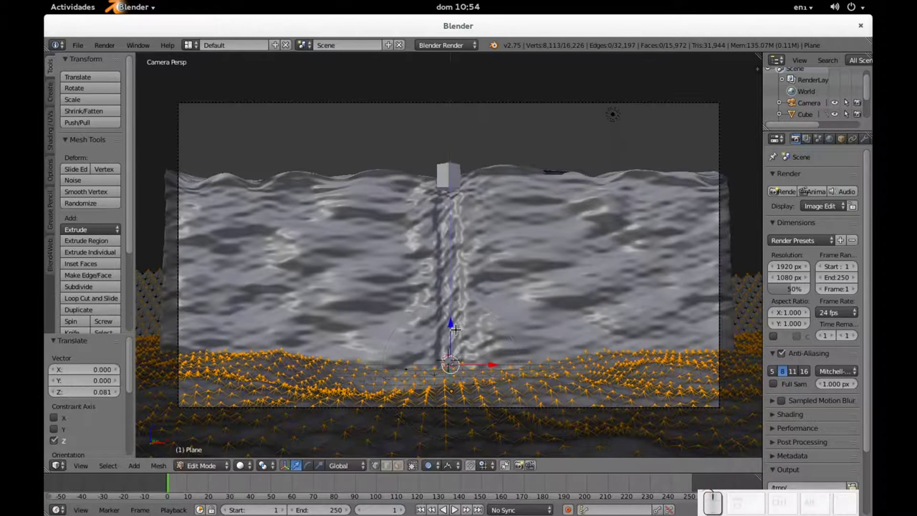
pyautogui.press('Tab')
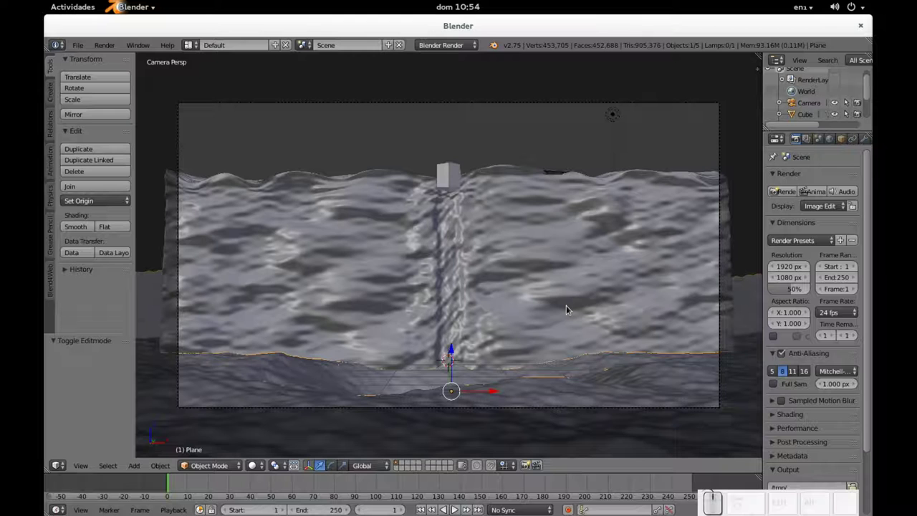
# Inspect the bumpy terrain from several angles, apply Smooth shading to it, and return to camera view.
pyautogui.click(571, 314)
pyautogui.moveTo(548, 321); pyautogui.dragTo(540, 343)
pyautogui.moveTo(412, 367); pyautogui.dragTo(120, 263)
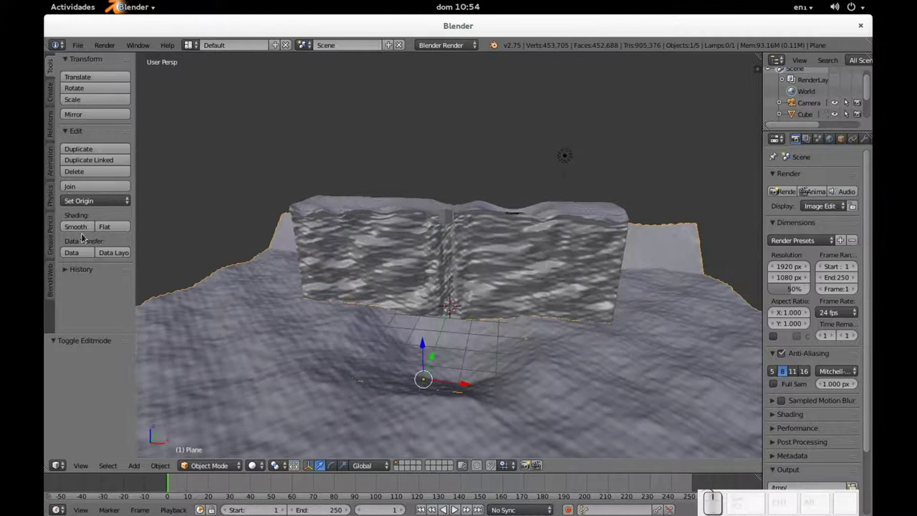
pyautogui.click(80, 226)
pyautogui.moveTo(325, 299); pyautogui.dragTo(362, 272)
pyautogui.press('KP_0')
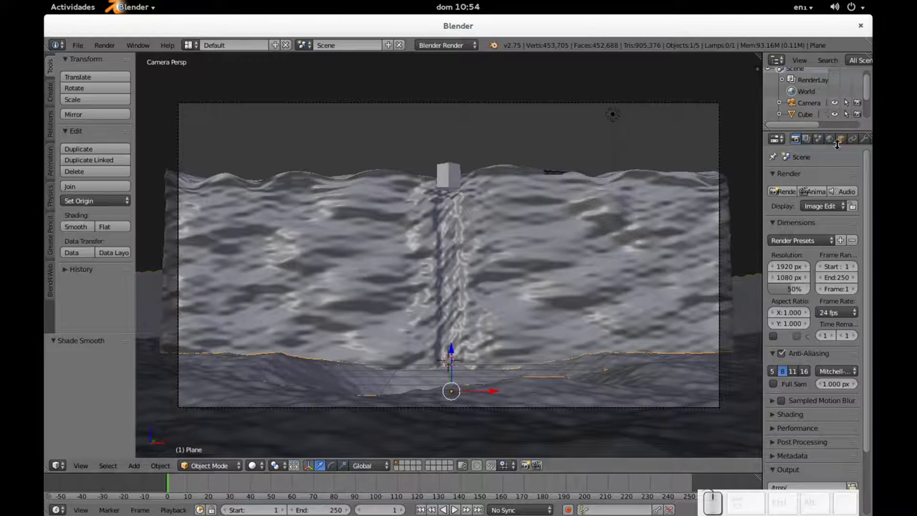
# Show the Modifiers panel and select the stone wall, toggling its Subdivision Surface display options.
pyautogui.click(58, 337)
pyautogui.click(868, 144)
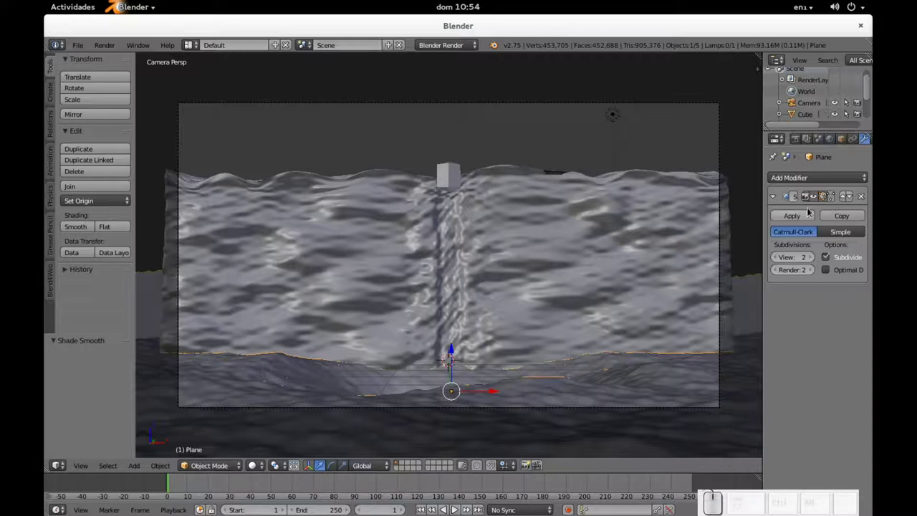
pyautogui.click(817, 198)
pyautogui.rightClick(586, 288)
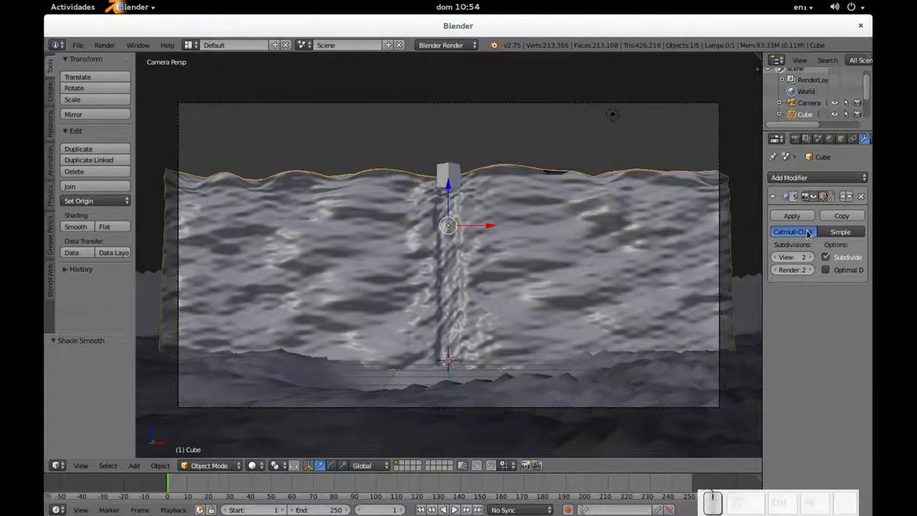
pyautogui.click(816, 203)
# Orbit and zoom around the wall and terrain, checking the shot through the camera.
pyautogui.moveTo(577, 273); pyautogui.dragTo(573, 303)
pyautogui.press('KP_0')
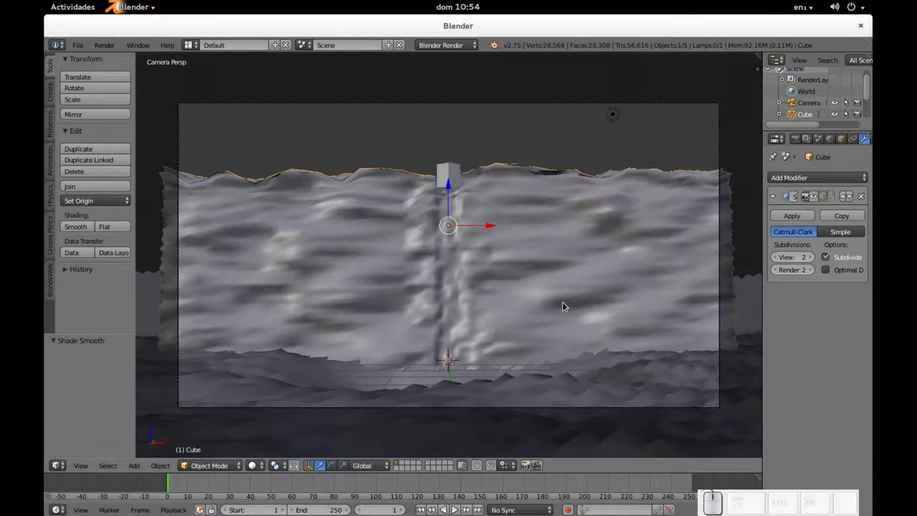
pyautogui.moveTo(528, 288); pyautogui.dragTo(520, 300)
pyautogui.scroll(3)
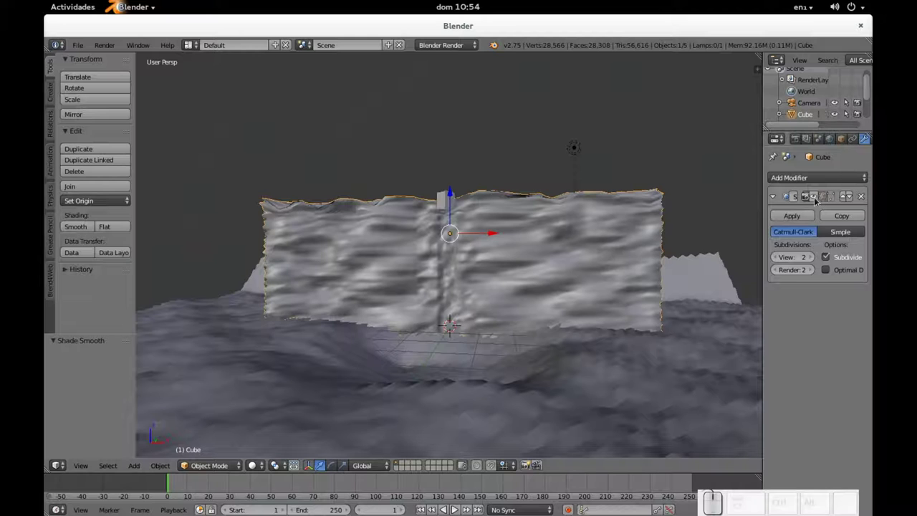